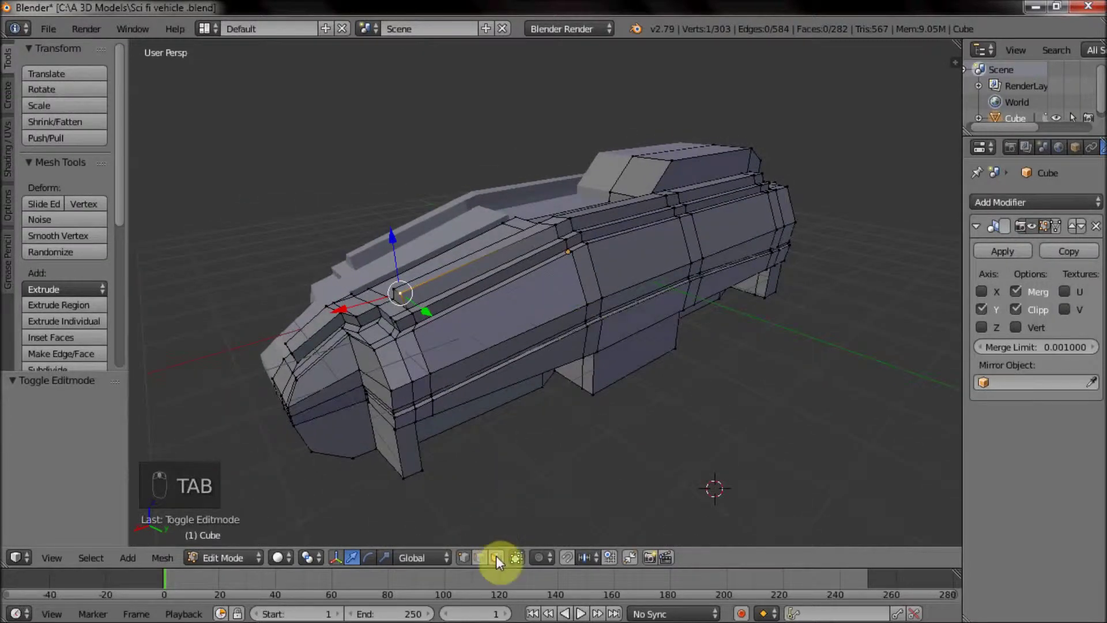
# Step: Bevel the border edges of the front window recess into a soft multi-segment chamfer
pyautogui.click(499, 558)
pyautogui.moveTo(529, 351); pyautogui.dragTo(542, 341)
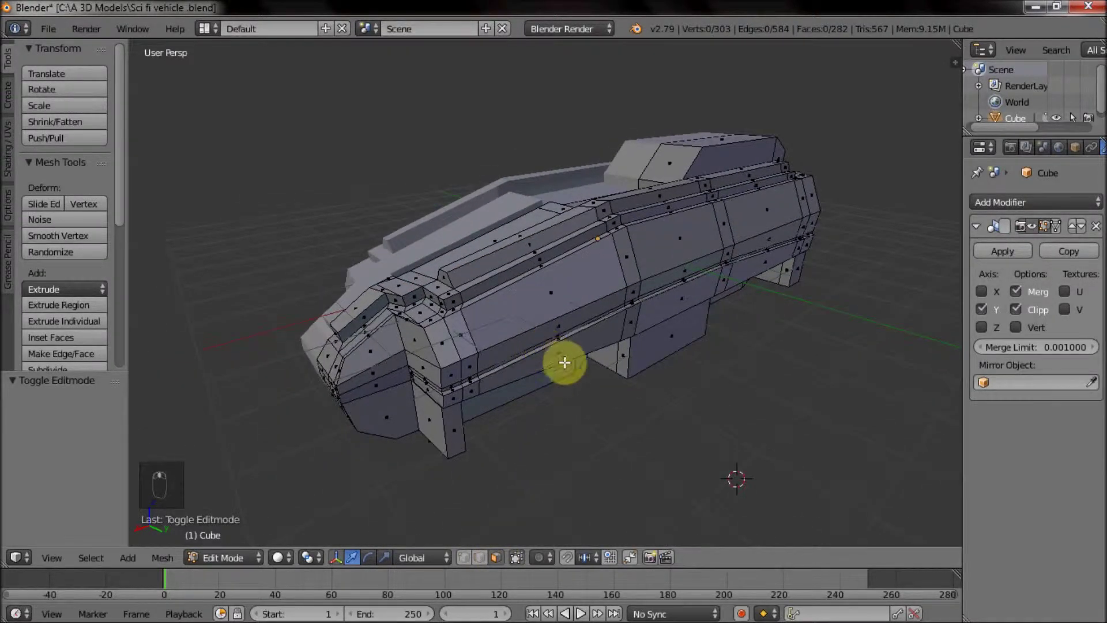
pyautogui.moveTo(555, 365); pyautogui.dragTo(489, 278)
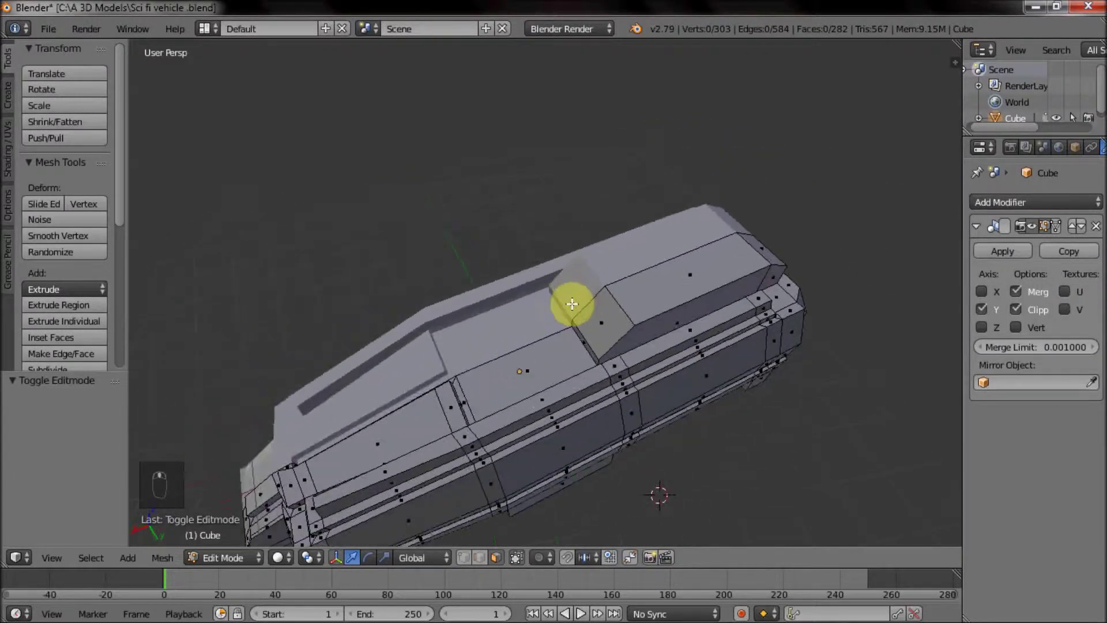
pyautogui.moveTo(610, 261); pyautogui.dragTo(493, 347)
pyautogui.moveTo(483, 554); pyautogui.dragTo(642, 476)
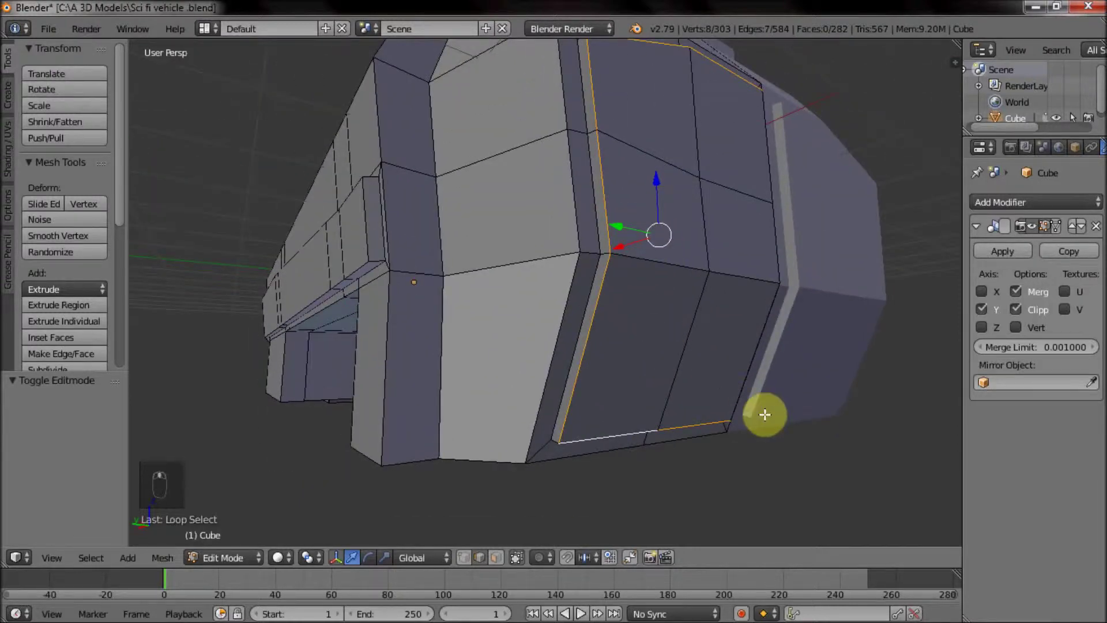
pyautogui.press('ctrl+b')
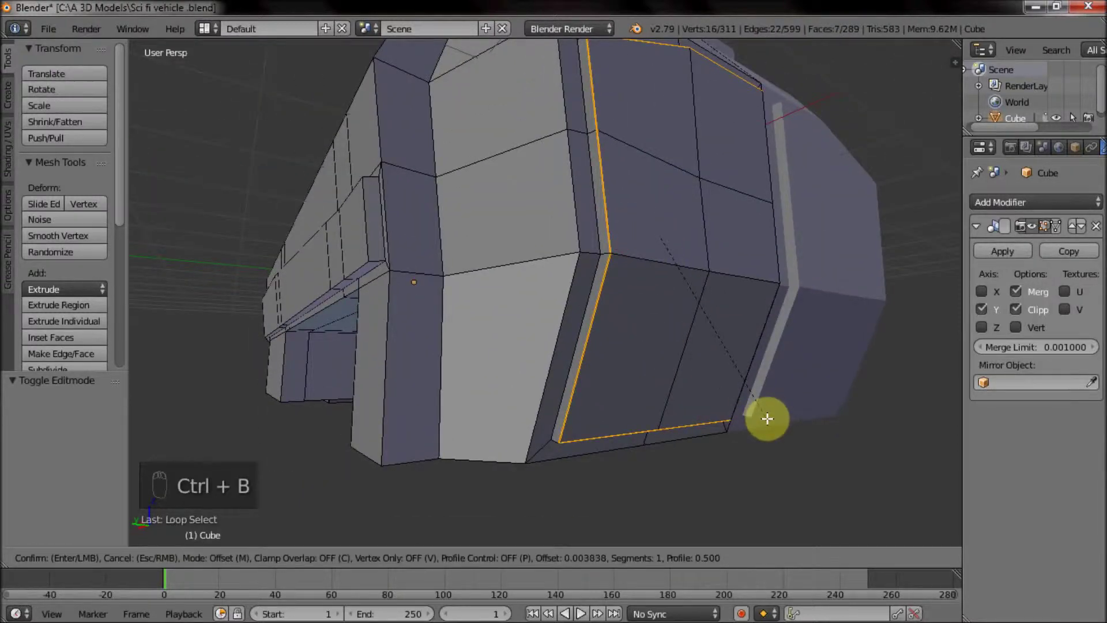
pyautogui.moveTo(649, 256); pyautogui.dragTo(623, 301)
# Step: Bevel the remaining panel border edges on the hull front with a wider chamfer
pyautogui.moveTo(584, 296); pyautogui.dragTo(580, 290)
pyautogui.moveTo(447, 108); pyautogui.dragTo(489, 218)
pyautogui.moveTo(489, 218); pyautogui.dragTo(480, 270)
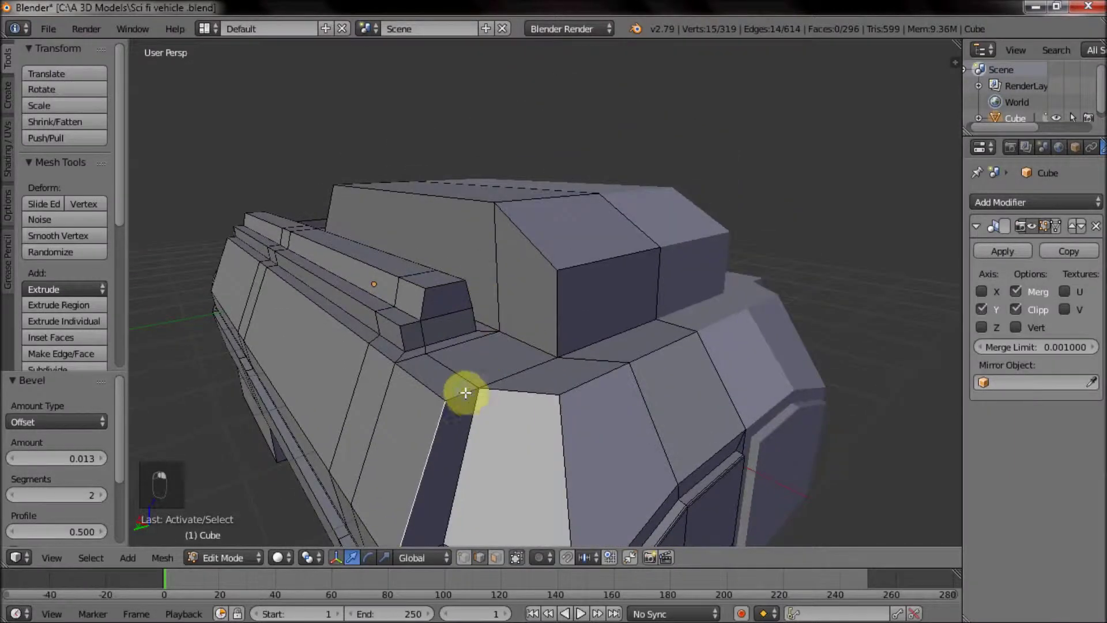
pyautogui.moveTo(587, 296); pyautogui.dragTo(510, 232)
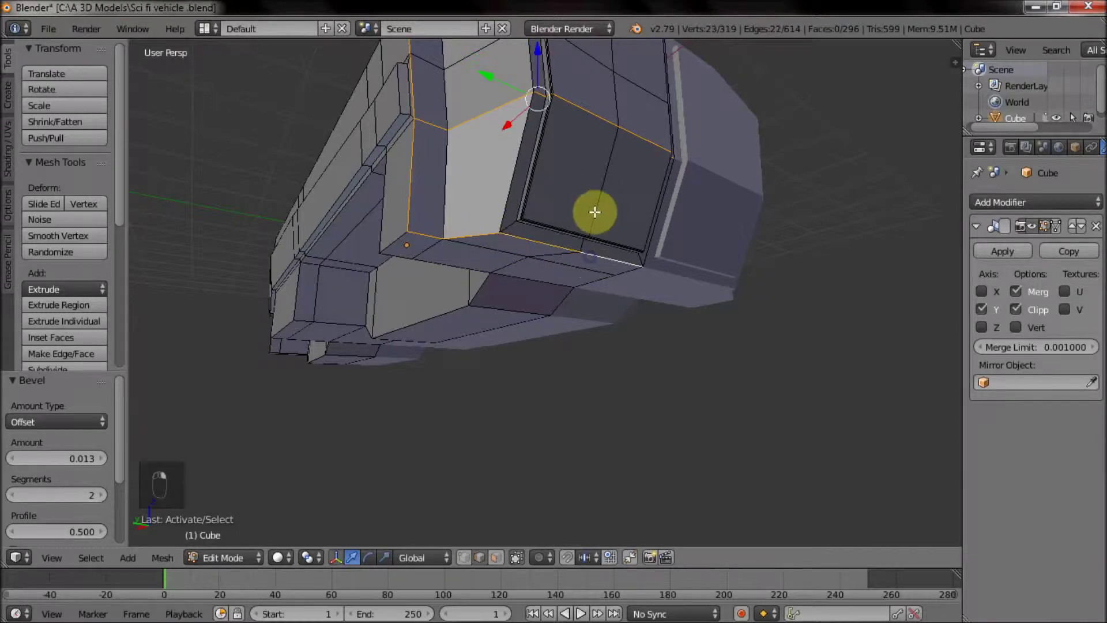
pyautogui.middleClick(748, 381)
pyautogui.press('ctrl+b')
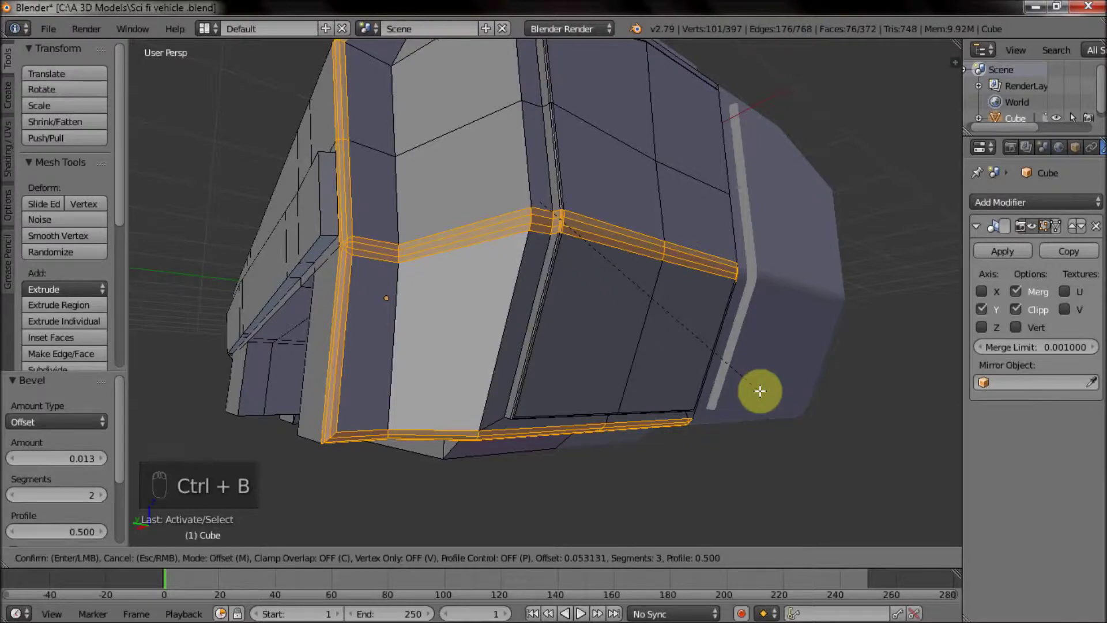
pyautogui.moveTo(647, 228); pyautogui.dragTo(522, 266)
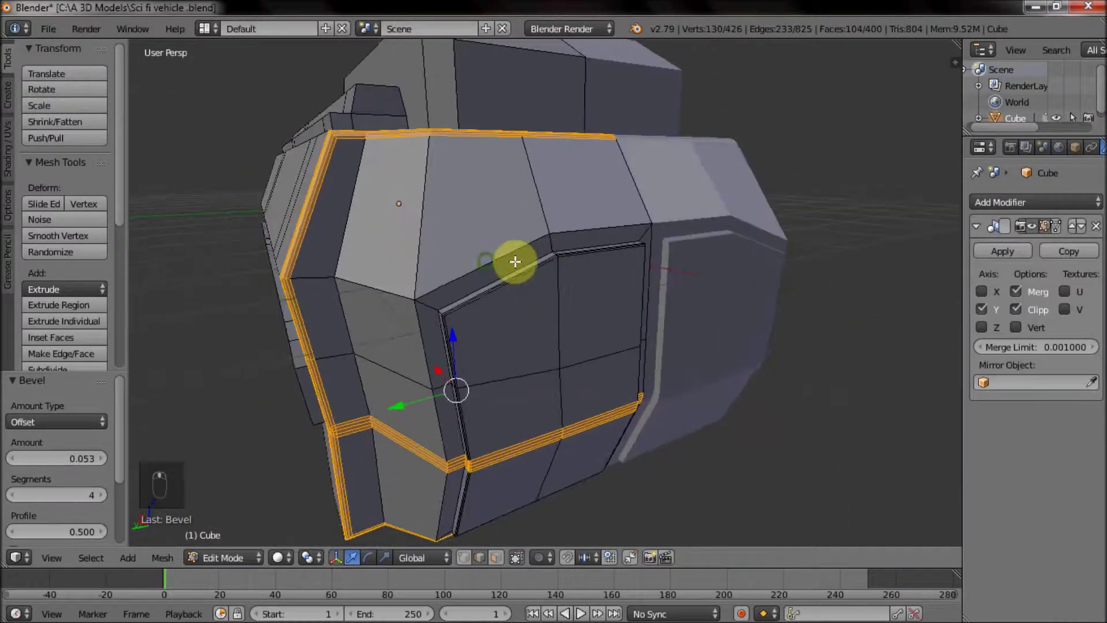
# Step: Select the front seam loop and corner edges and bevel them into narrow rounded seams
pyautogui.click(442, 199)
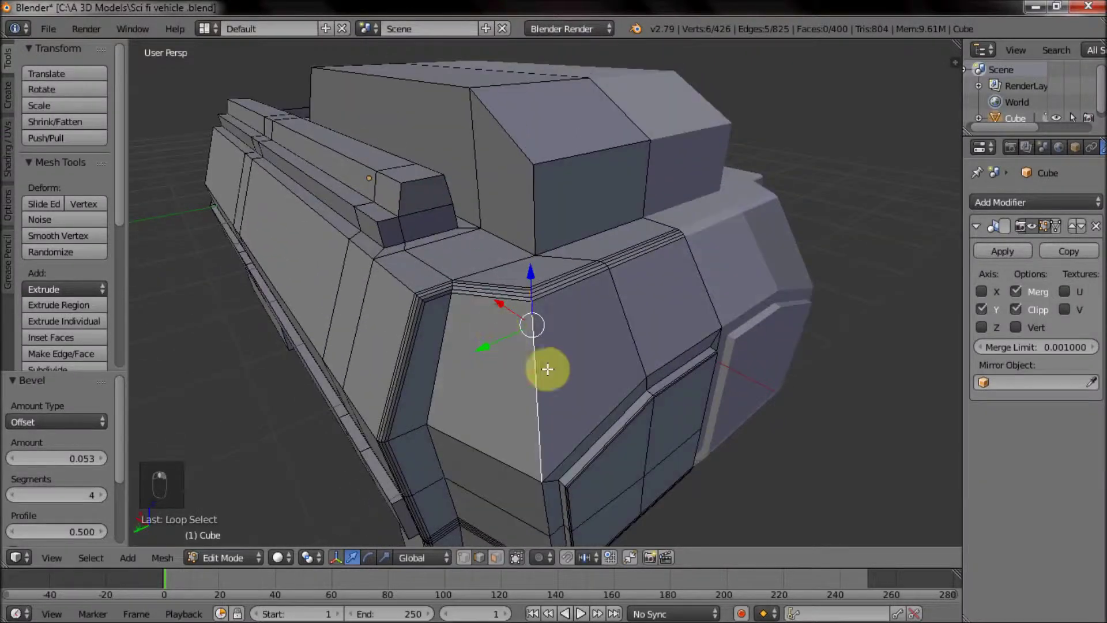
pyautogui.moveTo(572, 251); pyautogui.dragTo(677, 270)
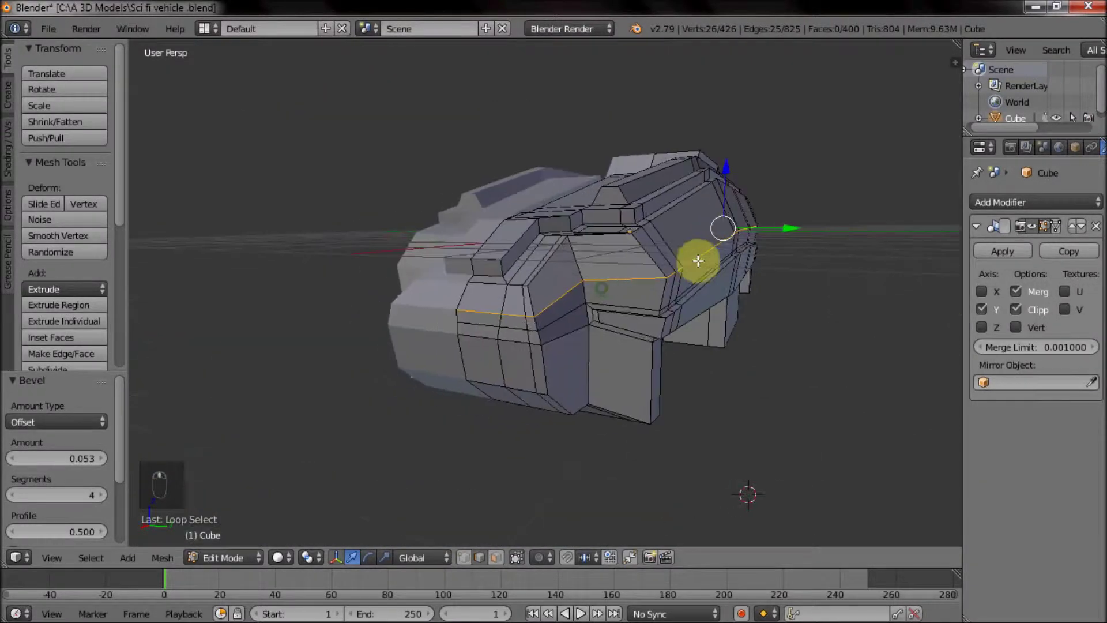
pyautogui.moveTo(584, 272); pyautogui.dragTo(574, 321)
pyautogui.click(573, 321)
pyautogui.moveTo(574, 321); pyautogui.dragTo(564, 270)
pyautogui.click(564, 270)
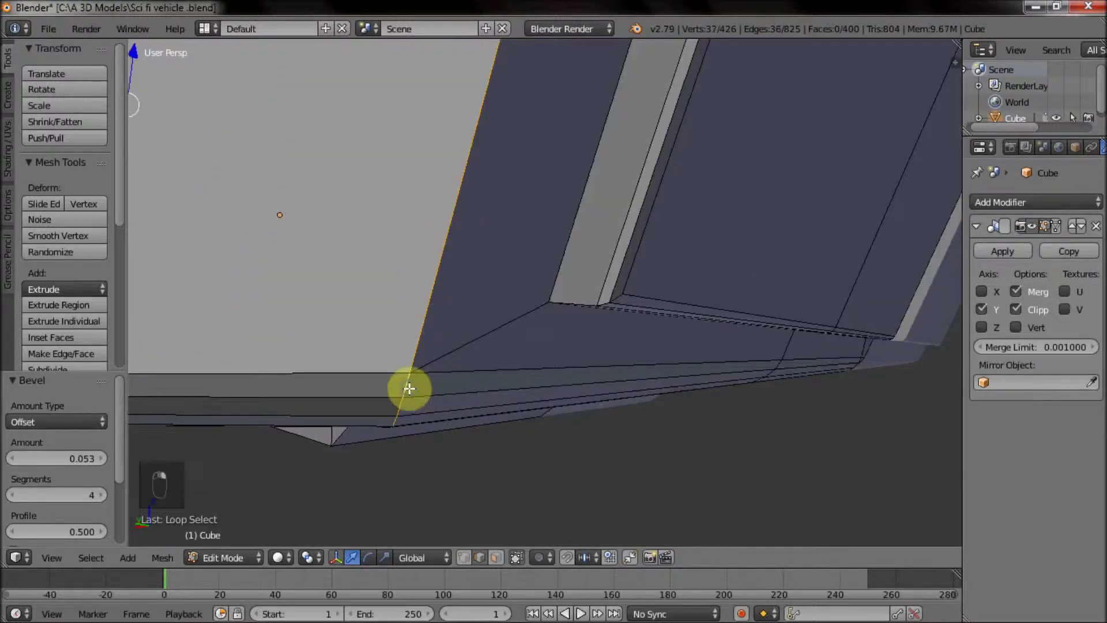
pyautogui.click(411, 383)
pyautogui.moveTo(668, 377); pyautogui.dragTo(686, 399)
pyautogui.press('ctrl+b')
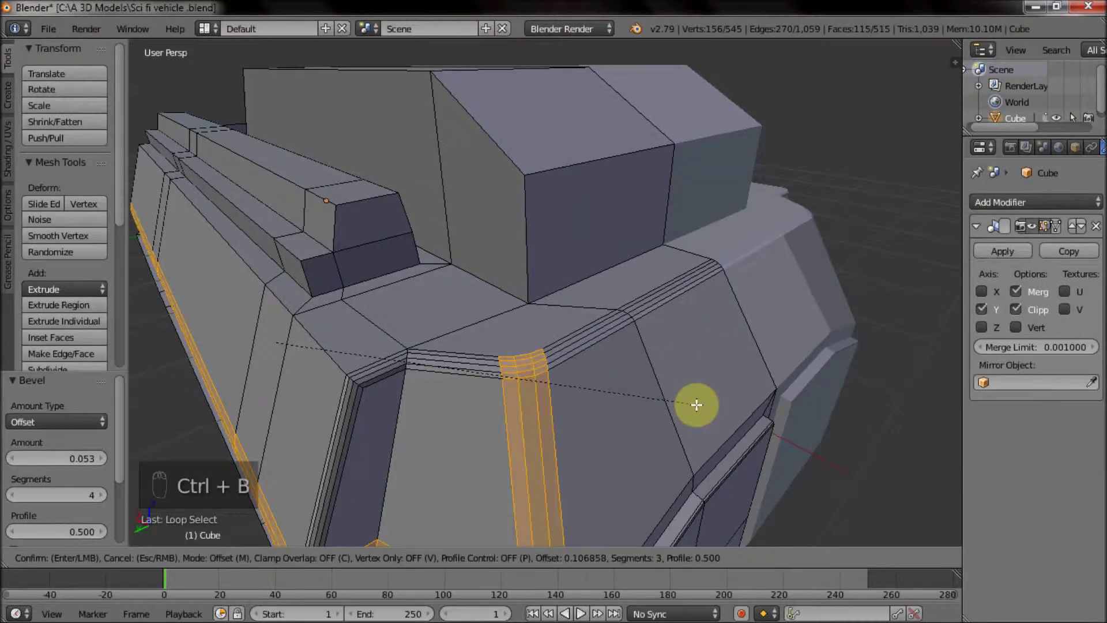
pyautogui.moveTo(533, 252); pyautogui.dragTo(495, 274)
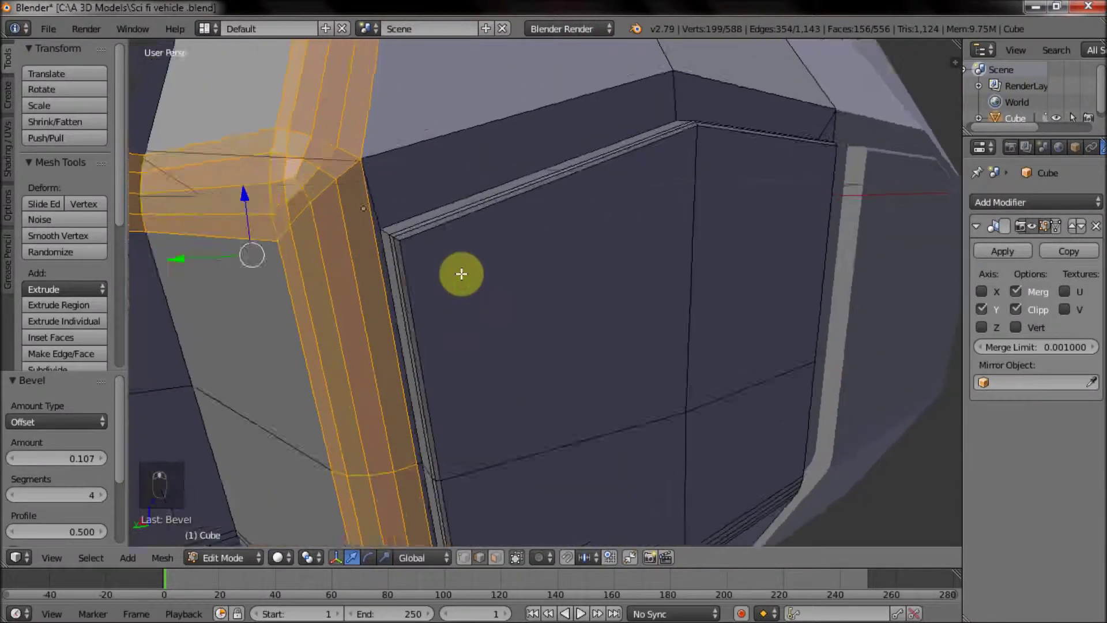
# Step: Preview the hull in Object Mode, undo and redo the seam bevel, then check the smoothed result
pyautogui.moveTo(643, 307); pyautogui.dragTo(635, 316)
pyautogui.press('Tab')
pyautogui.moveTo(62, 284); pyautogui.dragTo(838, 259)
pyautogui.moveTo(772, 272); pyautogui.dragTo(513, 262)
pyautogui.moveTo(559, 291); pyautogui.dragTo(589, 291)
pyautogui.press('Tab')
pyautogui.press('ctrl+z')
pyautogui.press('ctrl+z')
pyautogui.press('ctrl+b')
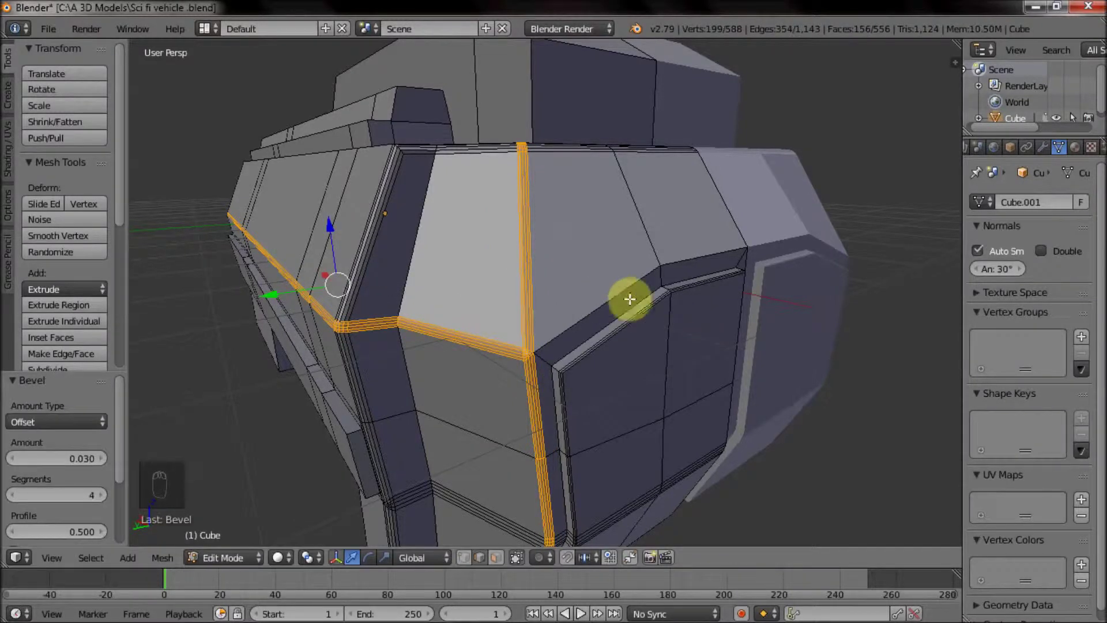
pyautogui.press('Tab')
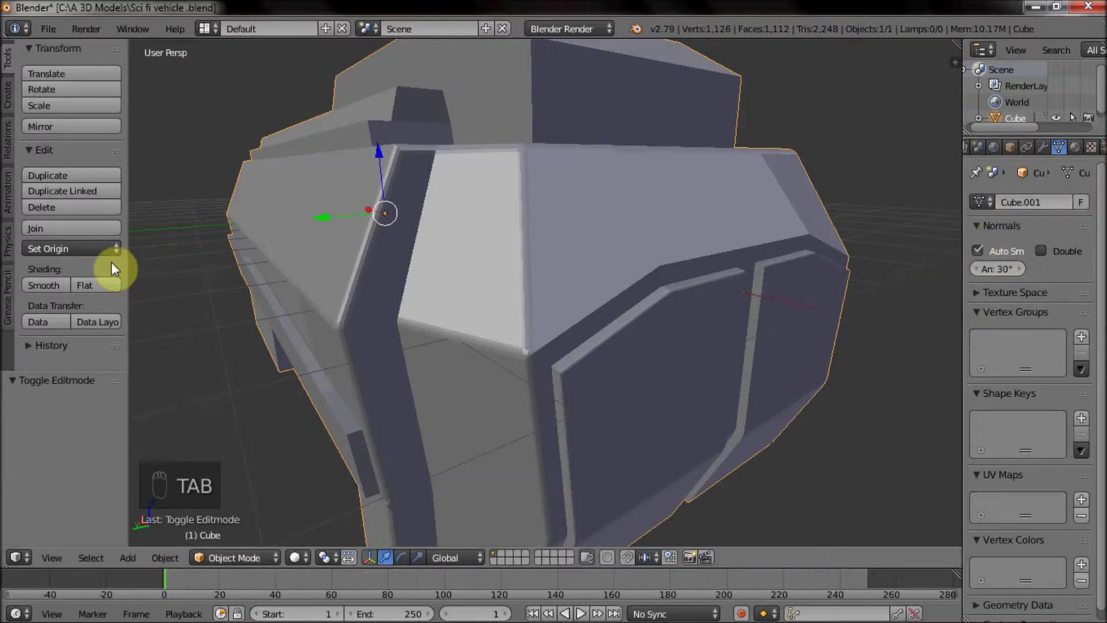
pyautogui.click(62, 285)
pyautogui.moveTo(384, 307); pyautogui.dragTo(628, 285)
# Step: Bevel the long side seam, then chamfer the edges of the underside block
pyautogui.press('Tab')
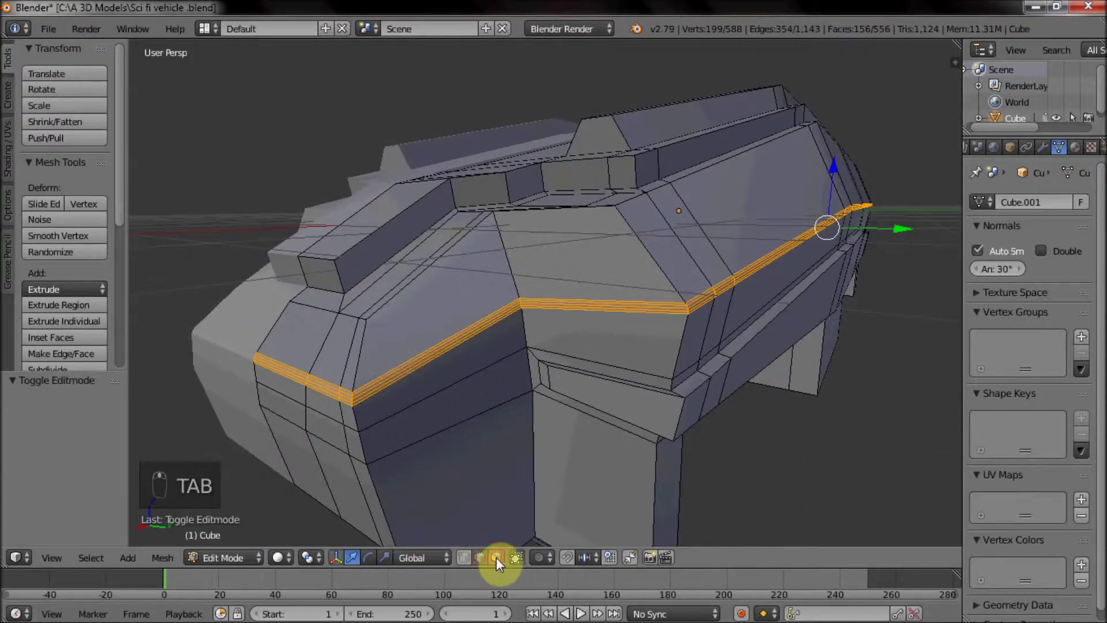
pyautogui.moveTo(509, 379); pyautogui.dragTo(546, 305)
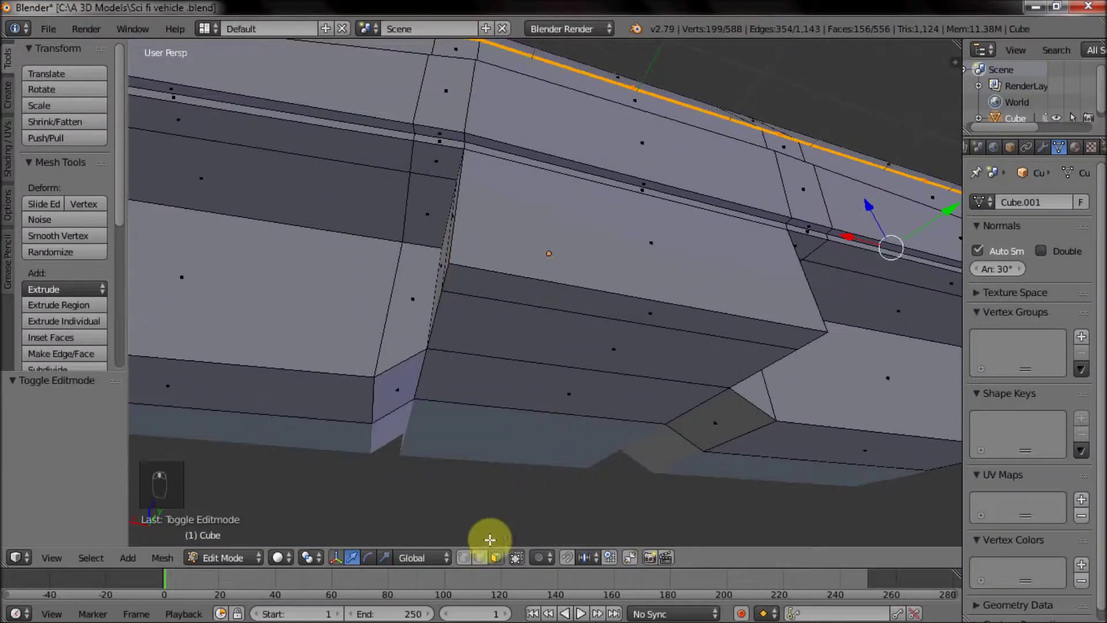
pyautogui.click(485, 562)
pyautogui.moveTo(562, 270); pyautogui.dragTo(674, 268)
pyautogui.moveTo(639, 251); pyautogui.dragTo(738, 311)
pyautogui.press('ctrl+b')
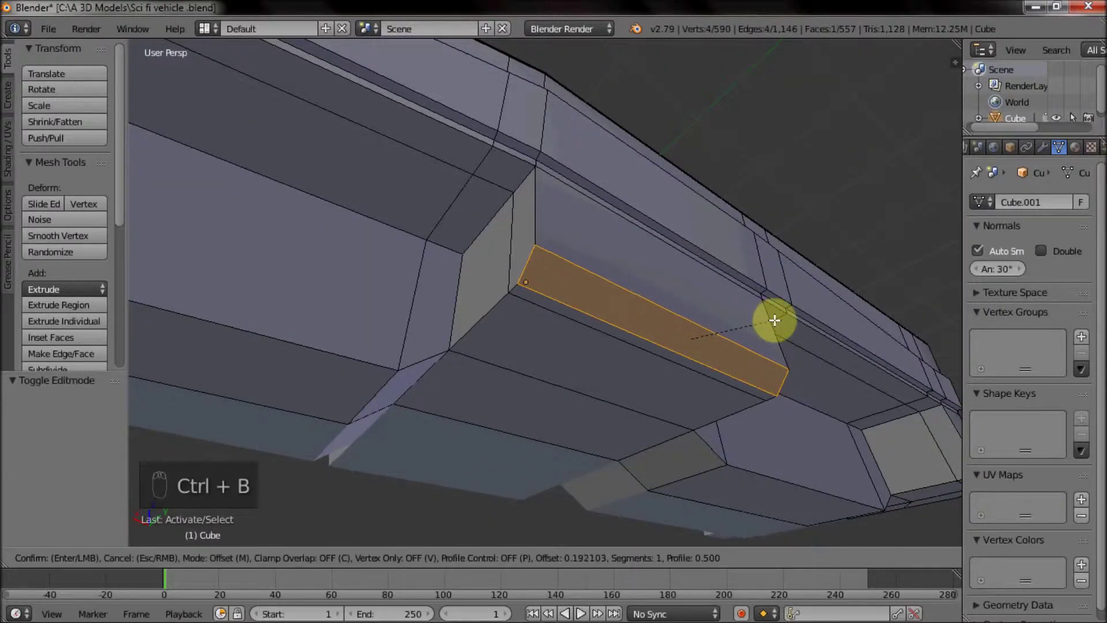
pyautogui.moveTo(686, 314); pyautogui.dragTo(575, 305)
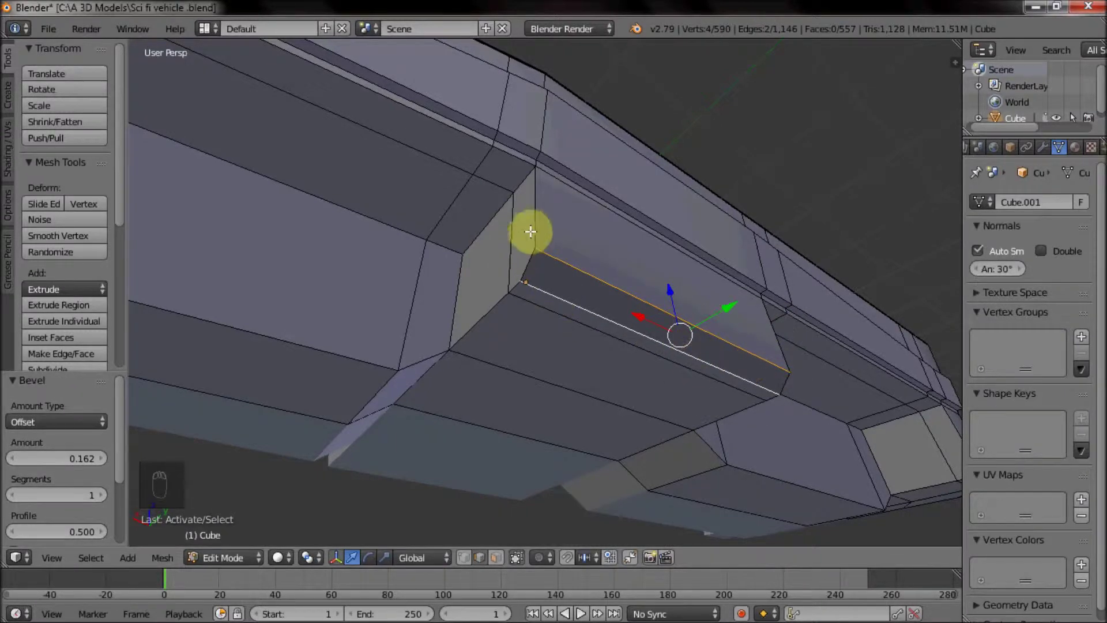
# Step: Inspect the underside, then give the side block's edges a slight single-segment bevel
pyautogui.moveTo(537, 218); pyautogui.dragTo(547, 290)
pyautogui.moveTo(547, 289); pyautogui.dragTo(594, 327)
pyautogui.moveTo(570, 323); pyautogui.dragTo(456, 327)
pyautogui.moveTo(536, 357); pyautogui.dragTo(653, 382)
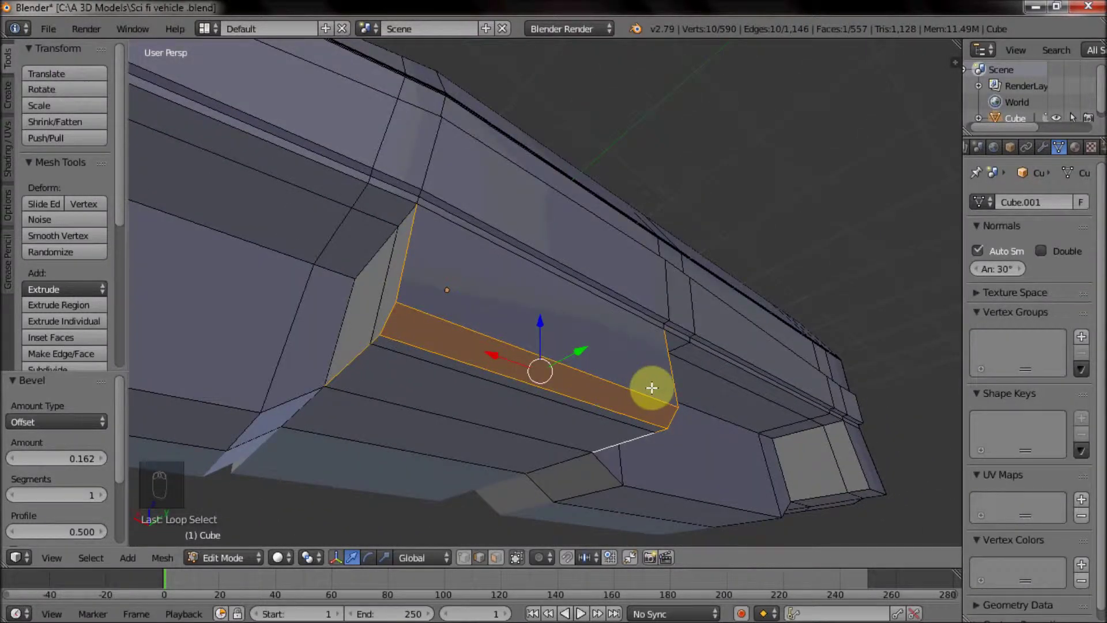
pyautogui.moveTo(387, 192); pyautogui.dragTo(646, 351)
pyautogui.moveTo(646, 351); pyautogui.dragTo(835, 364)
pyautogui.middleClick(886, 365)
pyautogui.moveTo(886, 365); pyautogui.dragTo(716, 345)
pyautogui.moveTo(685, 336); pyautogui.dragTo(437, 284)
pyautogui.moveTo(437, 285); pyautogui.dragTo(623, 402)
pyautogui.middleClick(623, 403)
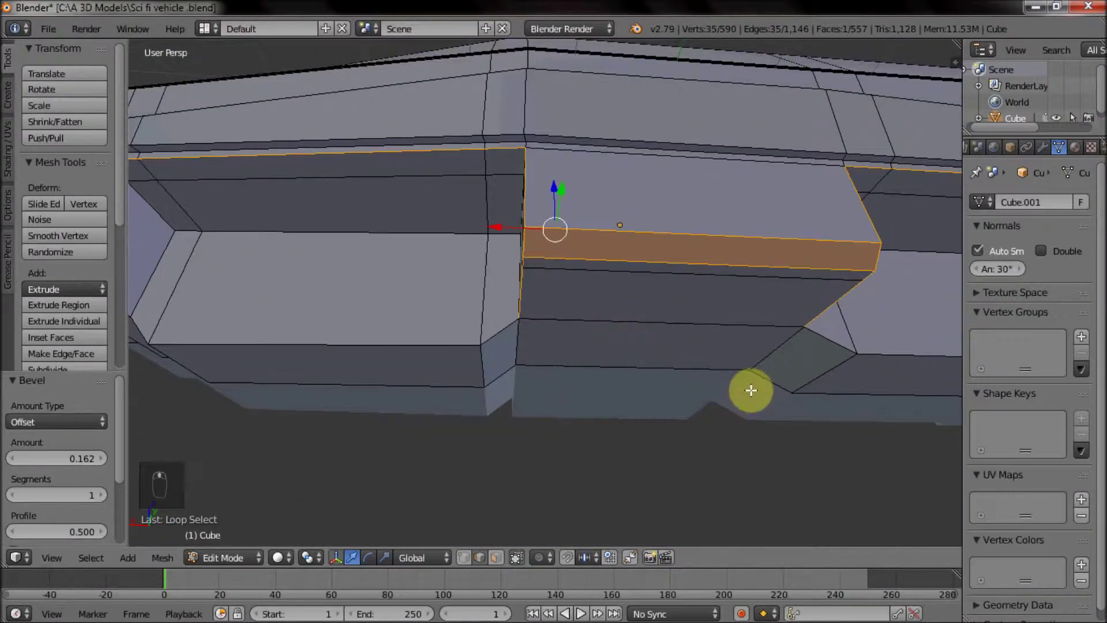
pyautogui.press('ctrl+b')
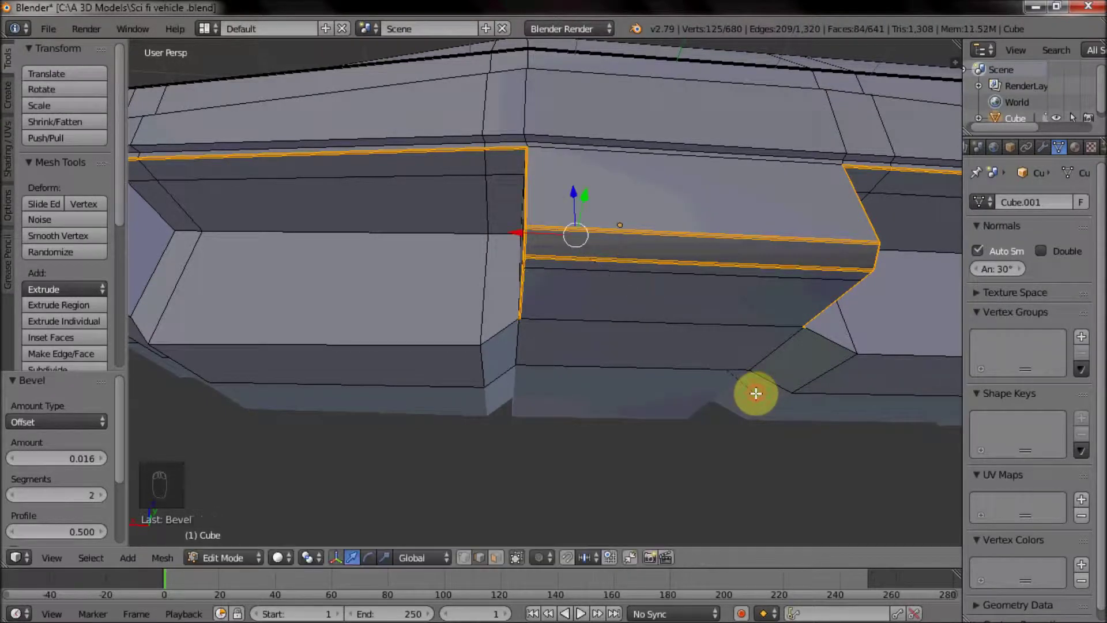
# Step: Preview the hull, return to Edit Mode, inspect the side seam and undo the last two edits
pyautogui.press('Tab')
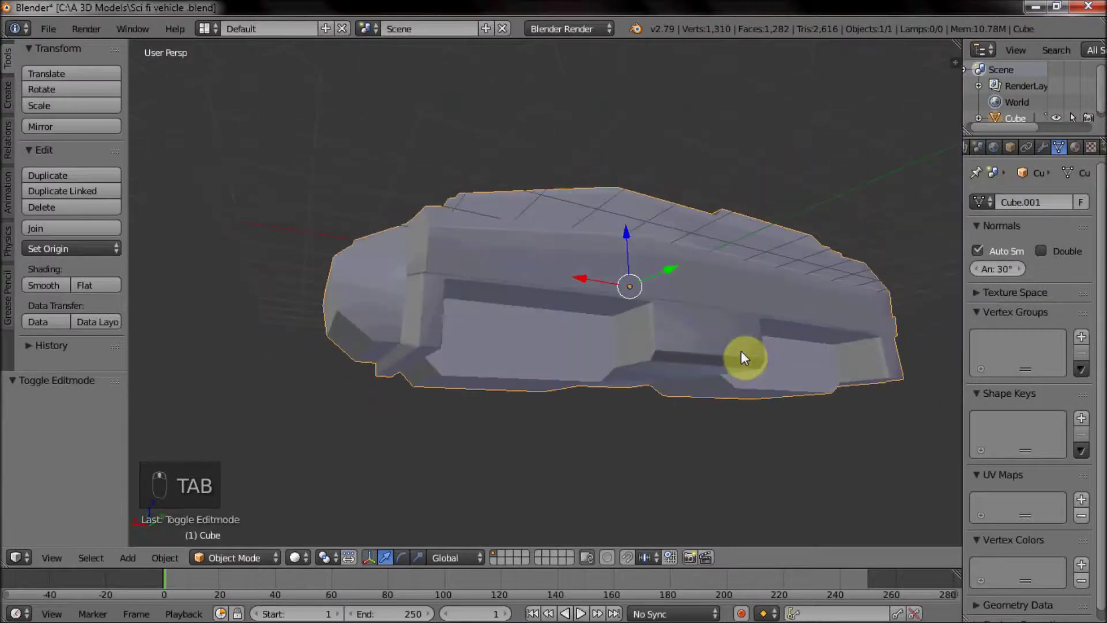
pyautogui.moveTo(770, 358); pyautogui.dragTo(765, 434)
pyautogui.moveTo(782, 423); pyautogui.dragTo(622, 300)
pyautogui.press('Tab')
pyautogui.moveTo(622, 299); pyautogui.dragTo(763, 377)
pyautogui.moveTo(672, 268); pyautogui.dragTo(599, 332)
pyautogui.moveTo(608, 343); pyautogui.dragTo(722, 325)
pyautogui.moveTo(714, 305); pyautogui.dragTo(691, 304)
pyautogui.middleClick(645, 292)
pyautogui.moveTo(677, 309); pyautogui.dragTo(559, 282)
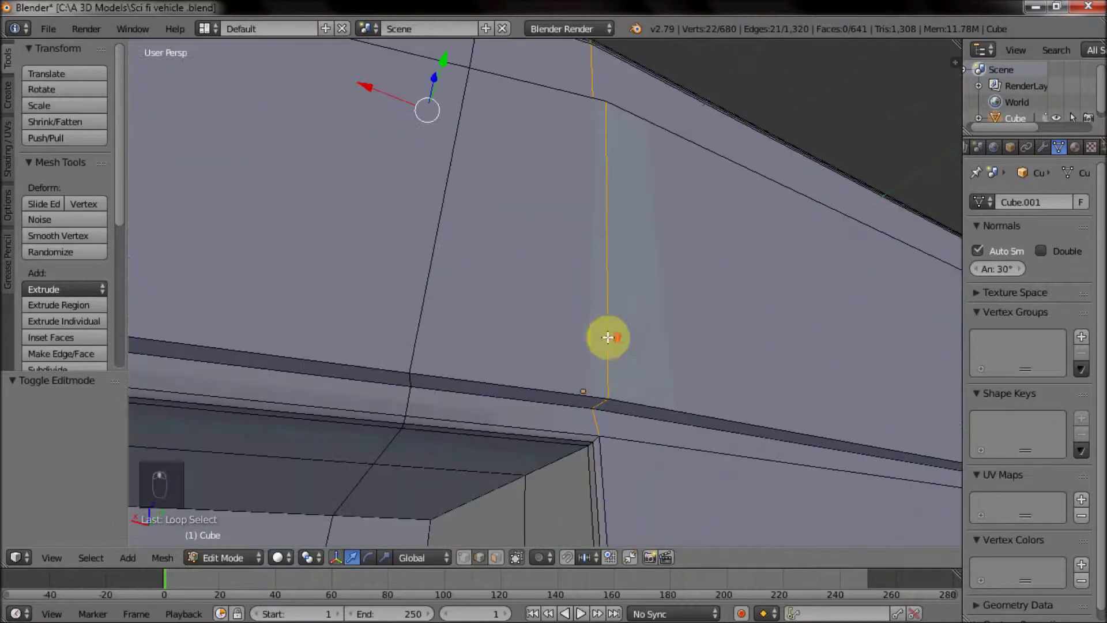
pyautogui.moveTo(667, 391); pyautogui.dragTo(590, 363)
pyautogui.moveTo(581, 231); pyautogui.dragTo(562, 242)
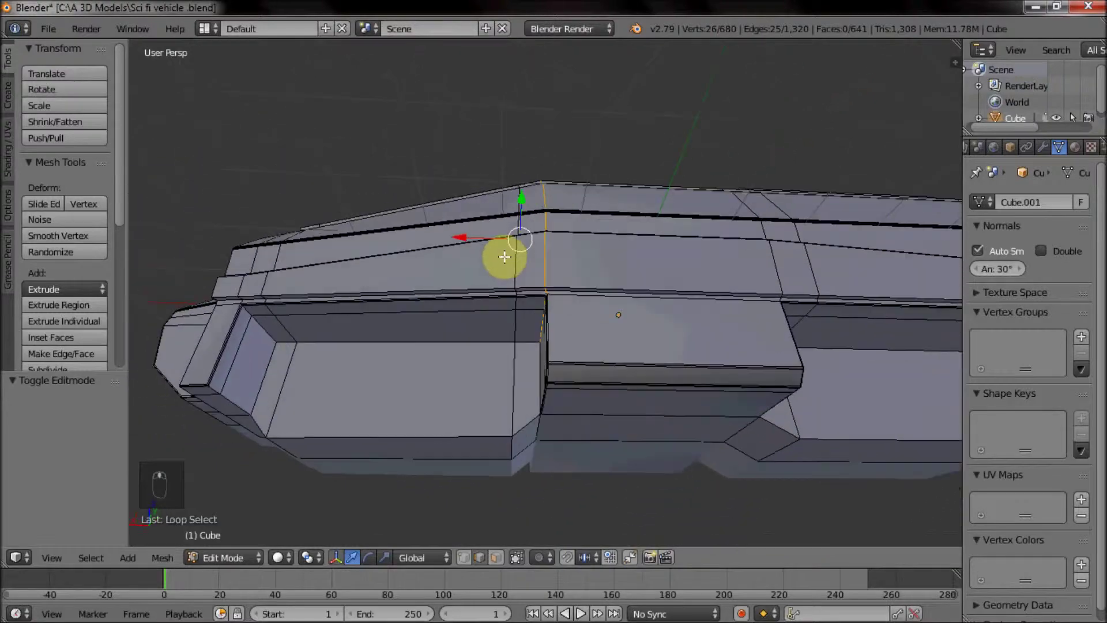
pyautogui.moveTo(550, 273); pyautogui.dragTo(577, 280)
pyautogui.moveTo(577, 280); pyautogui.dragTo(550, 316)
pyautogui.moveTo(550, 315); pyautogui.dragTo(592, 265)
pyautogui.press('ctrl+z')
pyautogui.press('ctrl+z')
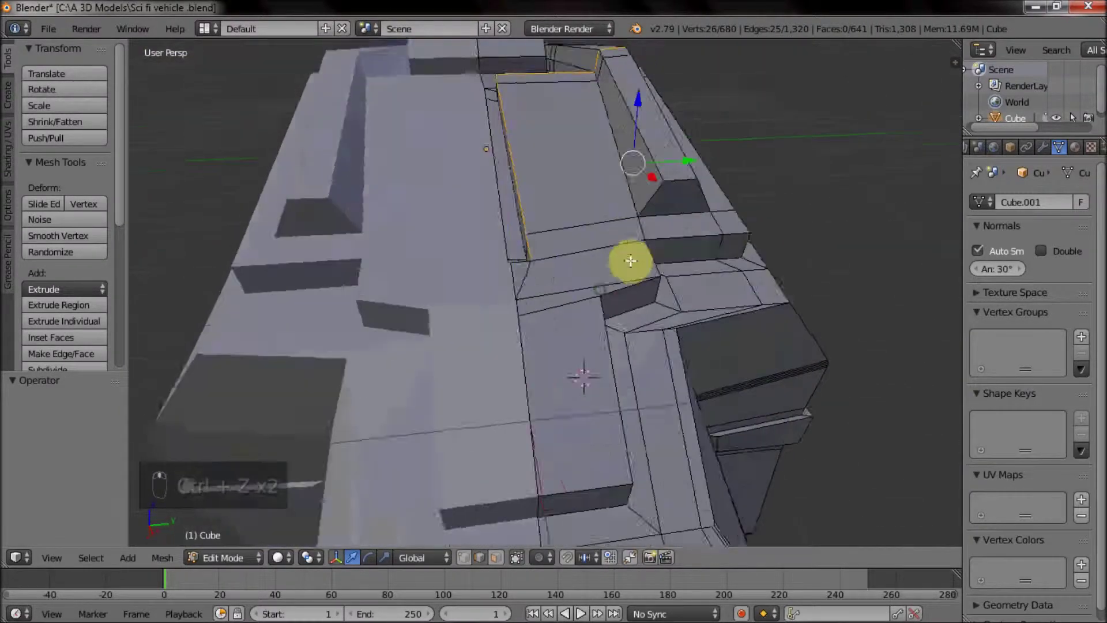
# Step: Select the edge loops running around the raised strip on the top deck
pyautogui.rightClick(687, 310)
pyautogui.middleClick(589, 300)
pyautogui.middleClick(586, 294)
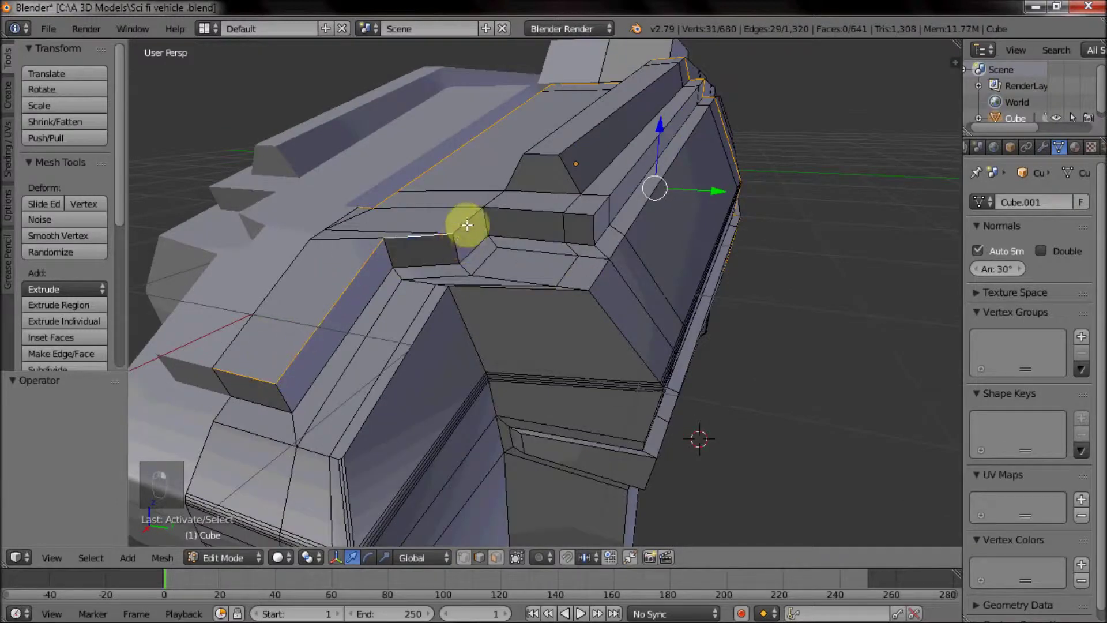
pyautogui.moveTo(702, 125); pyautogui.dragTo(675, 134)
pyautogui.moveTo(628, 135); pyautogui.dragTo(699, 248)
pyautogui.moveTo(699, 249); pyautogui.dragTo(725, 193)
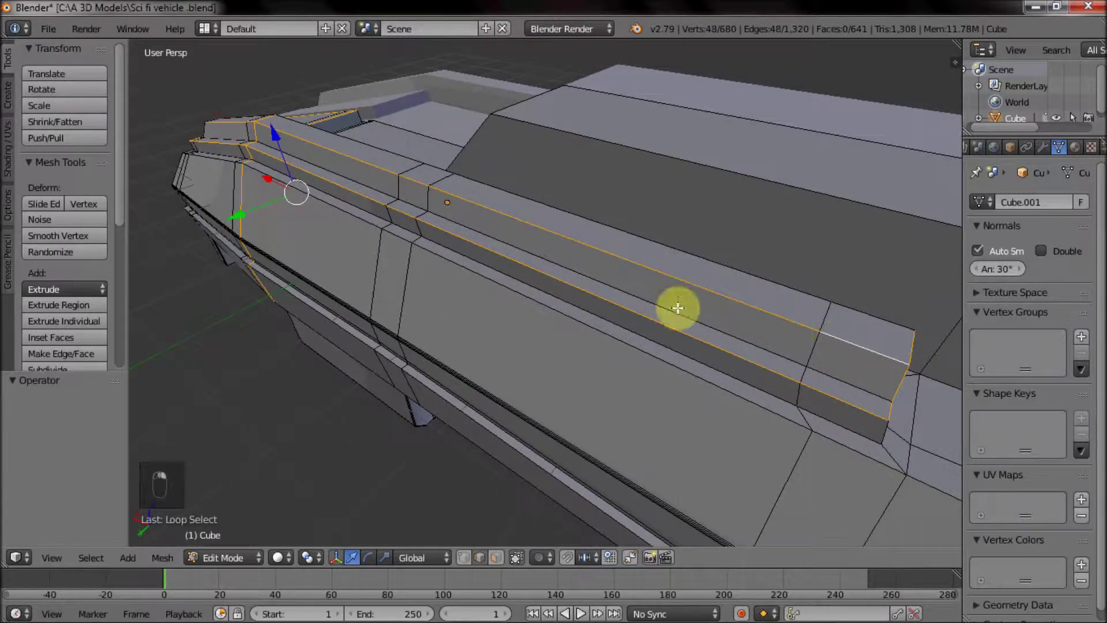
pyautogui.rightClick(484, 262)
pyautogui.middleClick(338, 236)
pyautogui.moveTo(552, 203); pyautogui.dragTo(555, 242)
pyautogui.moveTo(554, 243); pyautogui.dragTo(555, 302)
pyautogui.moveTo(620, 400); pyautogui.dragTo(669, 224)
pyautogui.moveTo(668, 224); pyautogui.dragTo(737, 164)
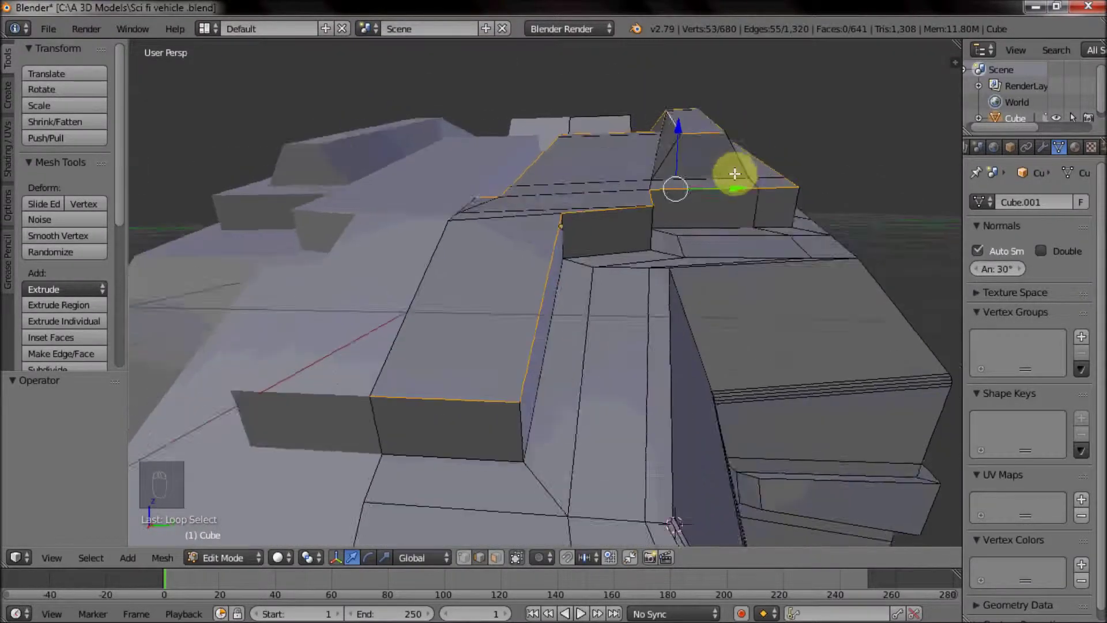
pyautogui.middleClick(736, 185)
# Step: Bevel the top strip's edges into three-segment rounded chamfers and preview the hull
pyautogui.press('ctrl+b')
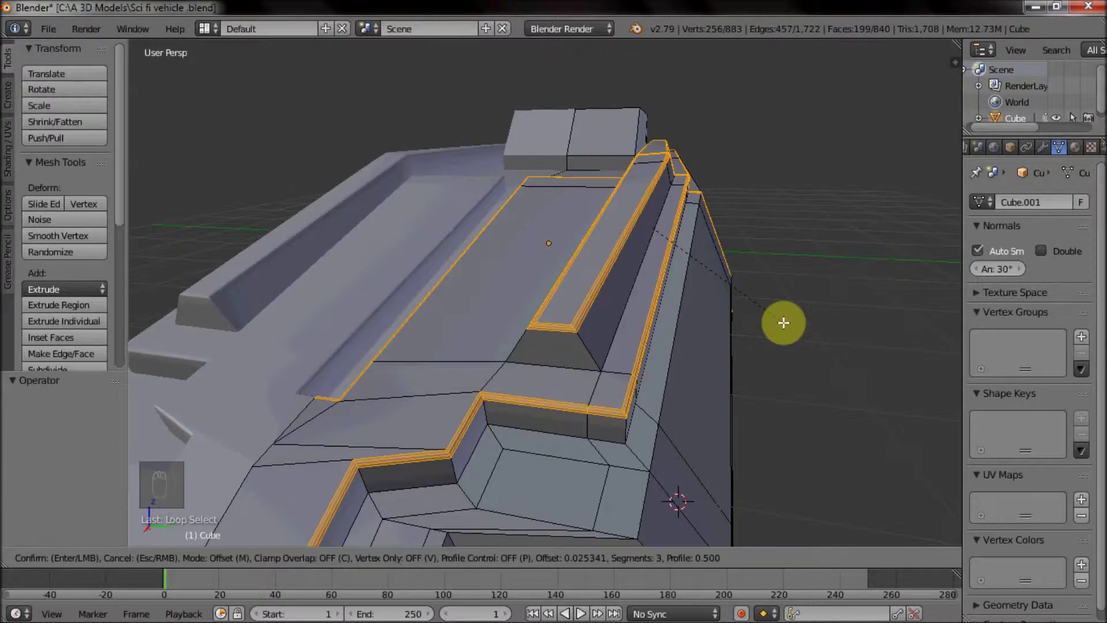
pyautogui.click(785, 317)
pyautogui.moveTo(670, 204); pyautogui.dragTo(625, 237)
pyautogui.moveTo(602, 236); pyautogui.dragTo(618, 217)
pyautogui.press('Tab')
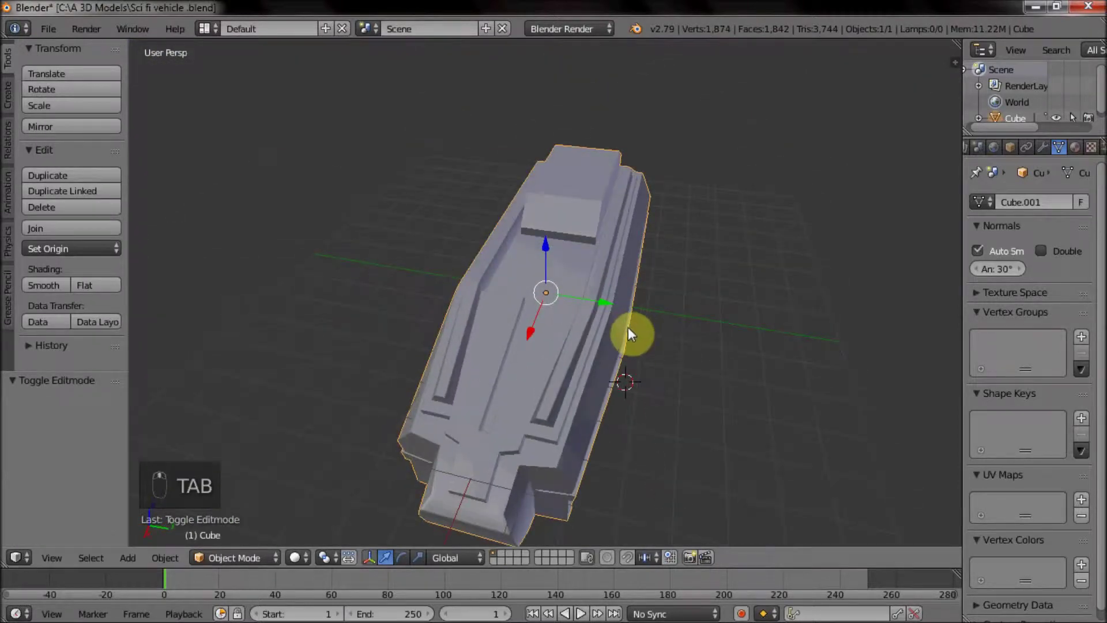
# Step: Enter Edit Mode and select the top edges of the front block on the upper deck
pyautogui.middleClick(420, 351)
pyautogui.moveTo(575, 346); pyautogui.dragTo(548, 241)
pyautogui.press('Tab')
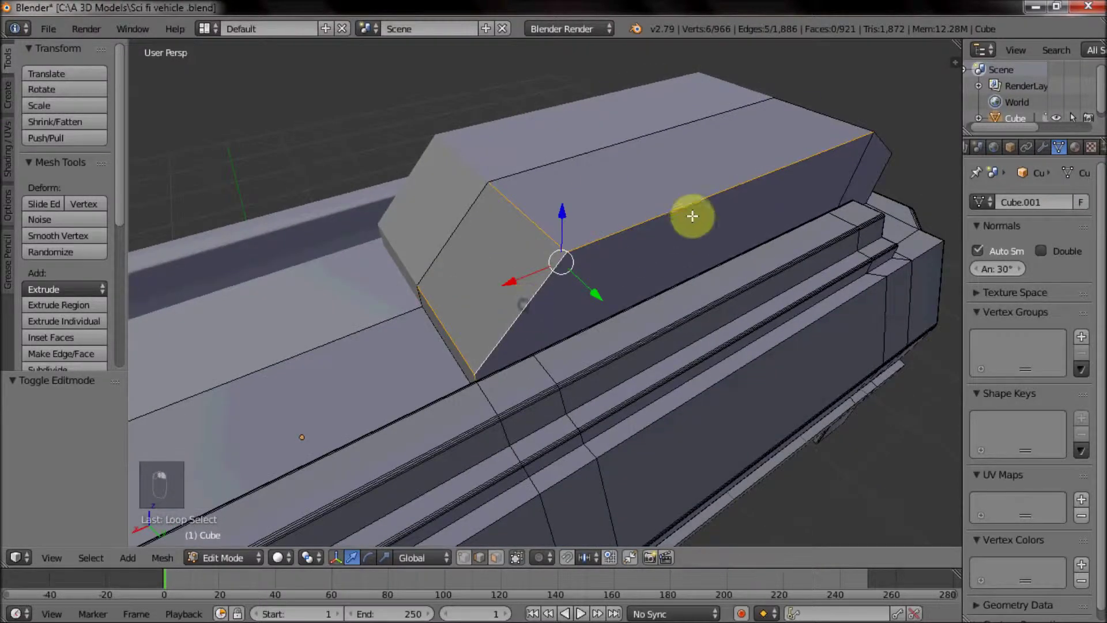
pyautogui.moveTo(735, 169); pyautogui.dragTo(631, 145)
pyautogui.moveTo(658, 275); pyautogui.dragTo(423, 258)
pyautogui.middleClick(470, 263)
pyautogui.moveTo(579, 242); pyautogui.dragTo(651, 232)
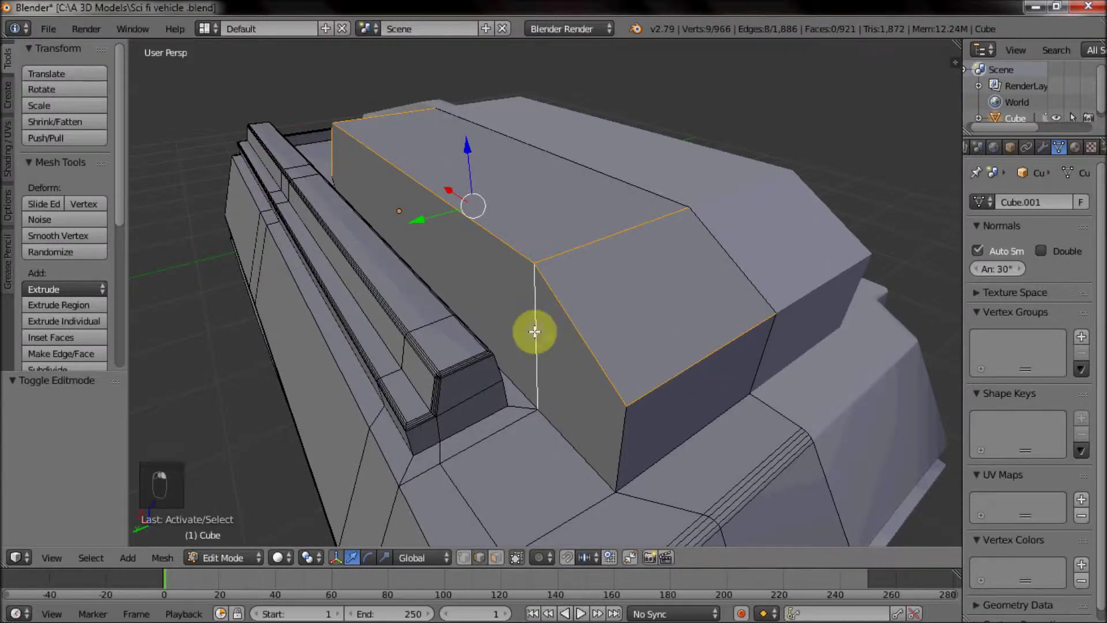
pyautogui.click(777, 414)
# Step: Bevel the front block's top edges into a narrow two-segment chamfer and confirm
pyautogui.press('ctrl+b')
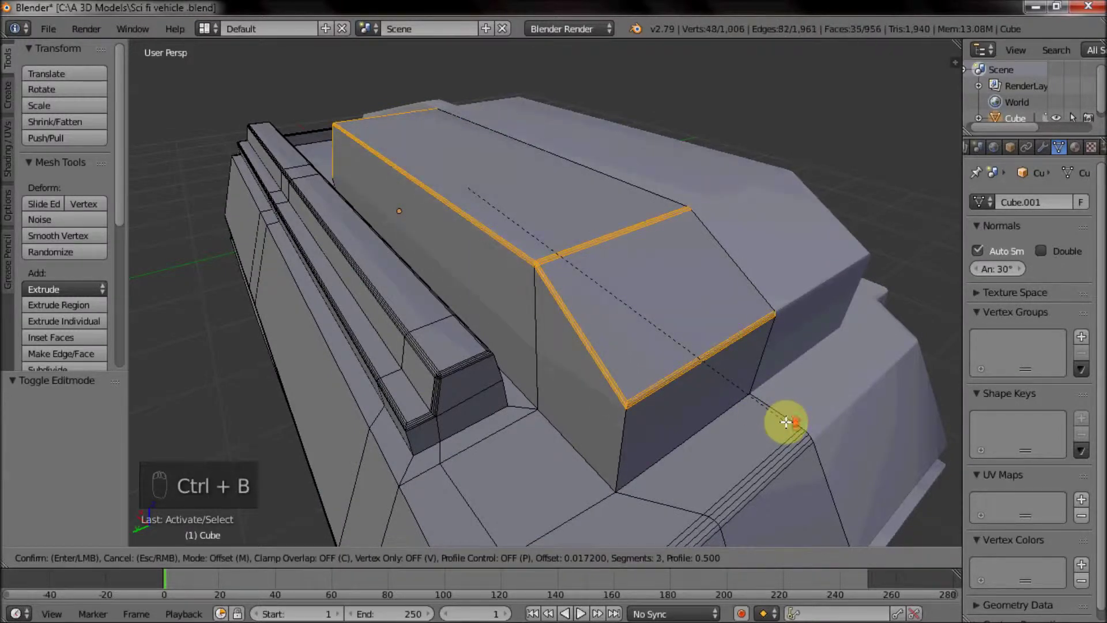
pyautogui.moveTo(382, 211); pyautogui.dragTo(411, 202)
pyautogui.moveTo(552, 200); pyautogui.dragTo(502, 256)
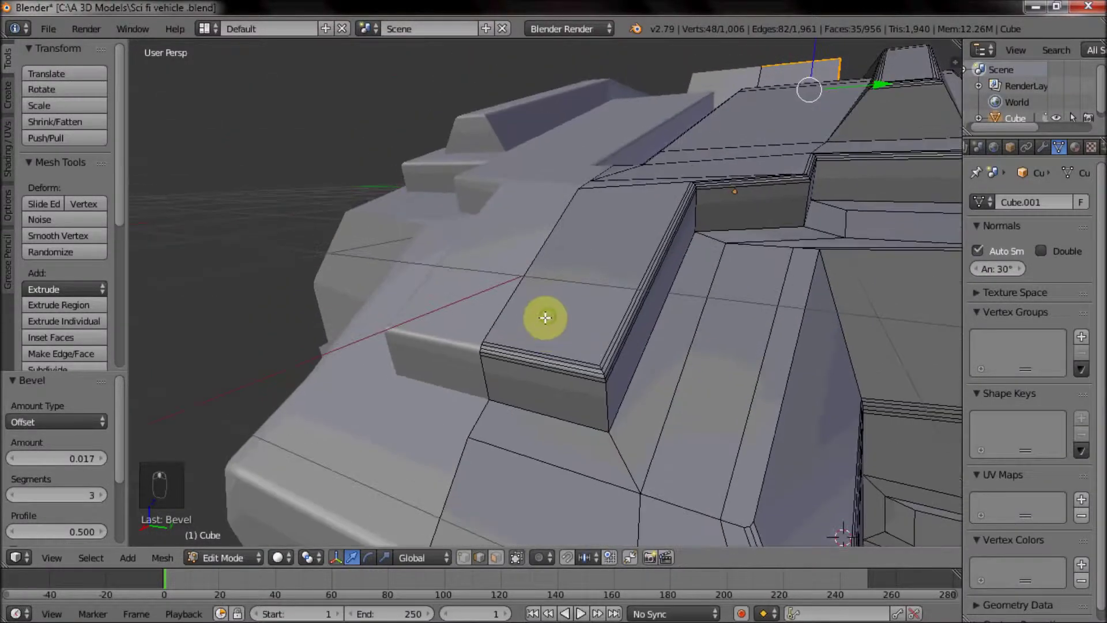
pyautogui.press('Tab')
# Step: In face select mode, pick the flat face on the hull top and frame it
pyautogui.press('Tab')
pyautogui.click(503, 563)
pyautogui.rightClick(584, 268)
pyautogui.moveTo(687, 351); pyautogui.dragTo(715, 308)
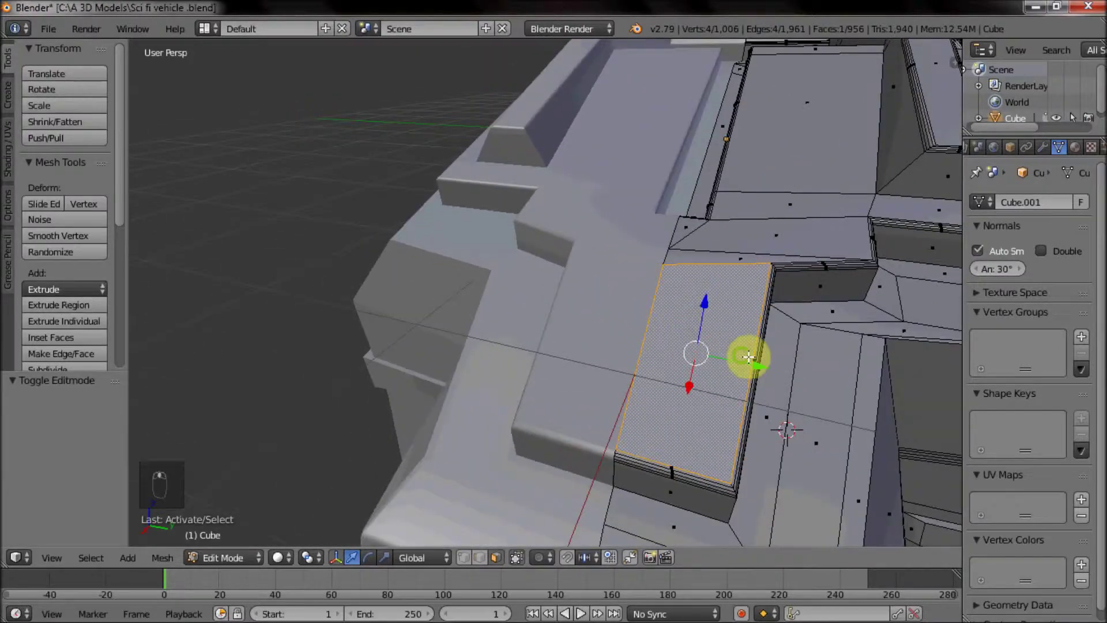
pyautogui.moveTo(679, 317); pyautogui.dragTo(753, 334)
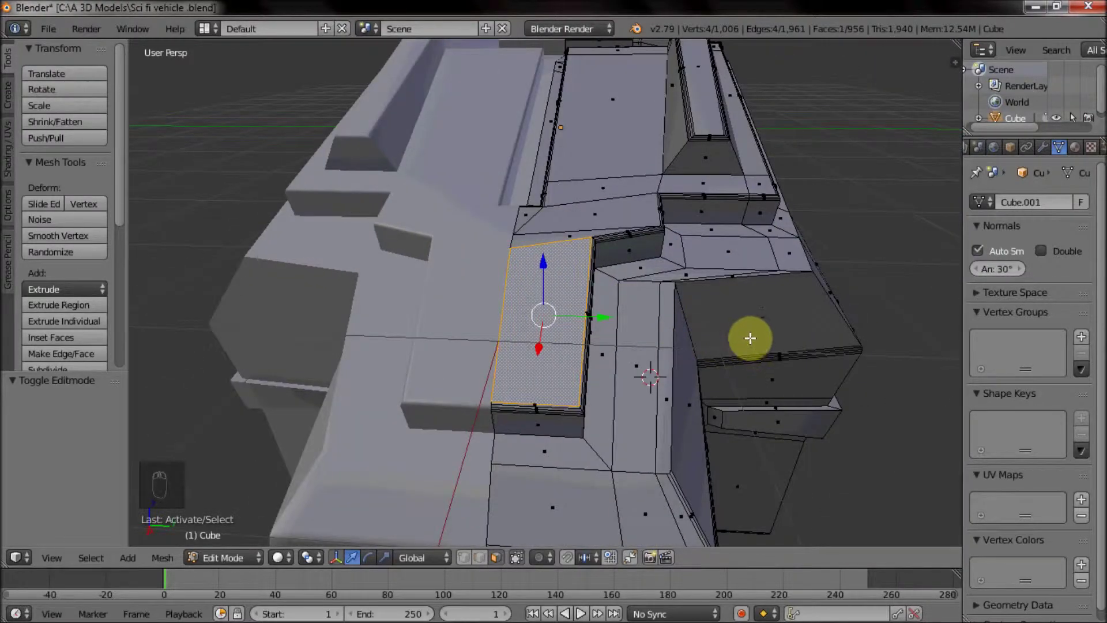
pyautogui.middleClick(649, 316)
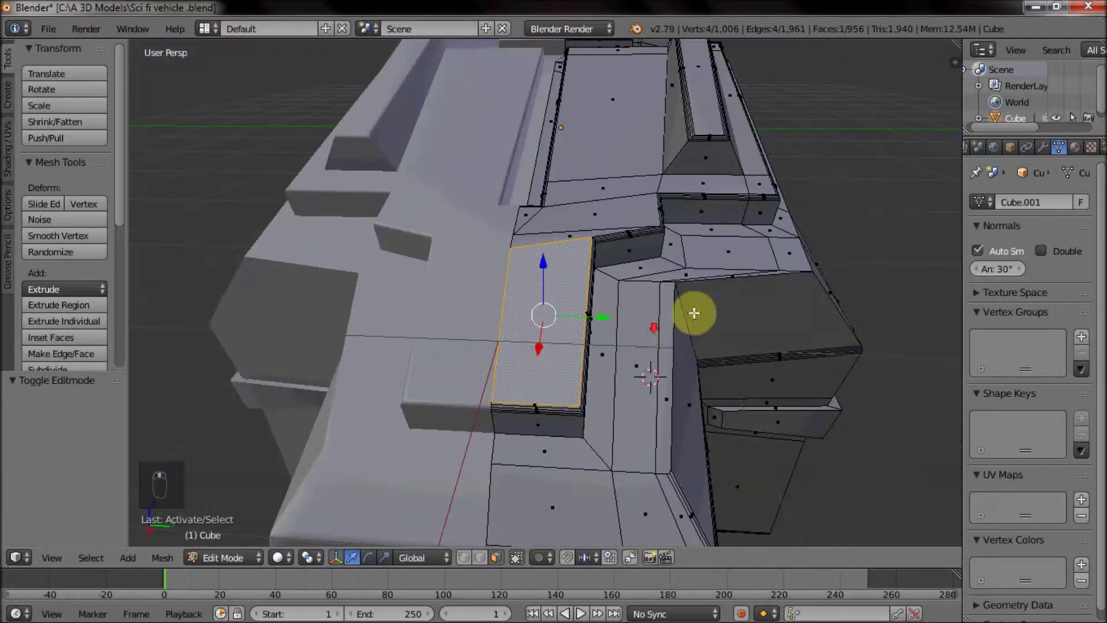
pyautogui.middleClick(465, 290)
pyautogui.middleClick(478, 296)
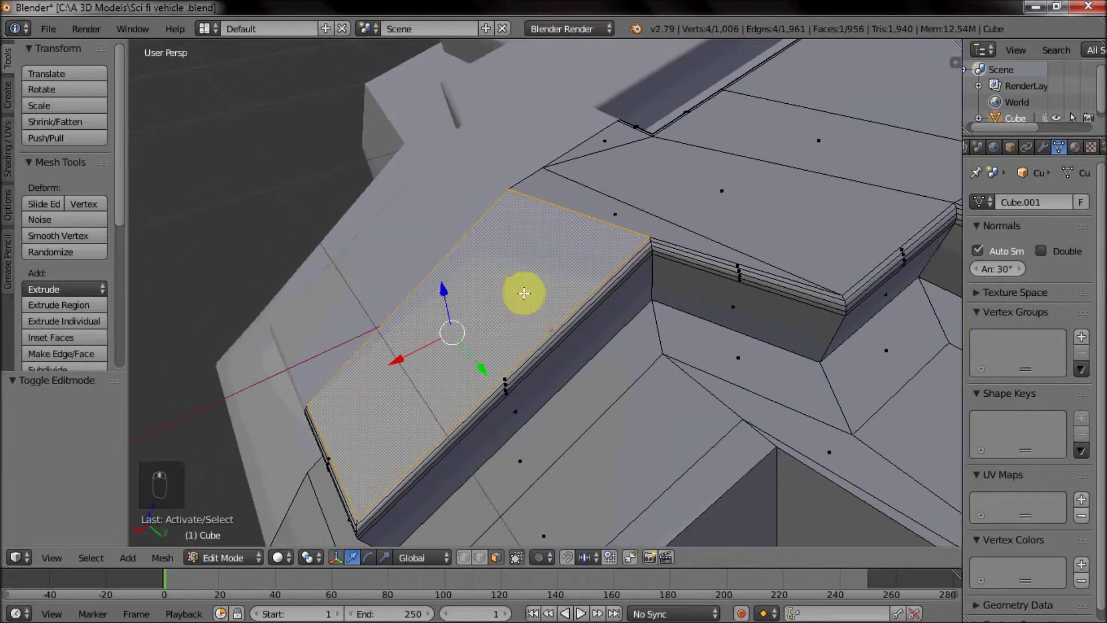
pyautogui.middleClick(530, 290)
# Step: Cut and slide a new edge loop across the top face, inspect it and undo the attempts
pyautogui.press('ctrl+r')
pyautogui.scroll(3)
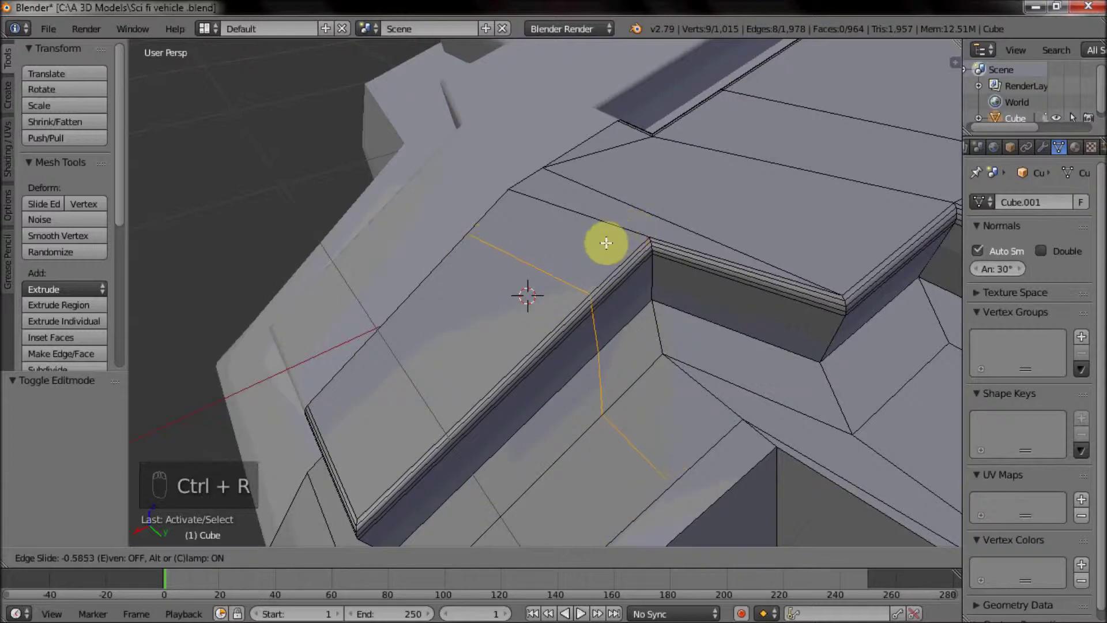
pyautogui.moveTo(595, 260); pyautogui.dragTo(624, 274)
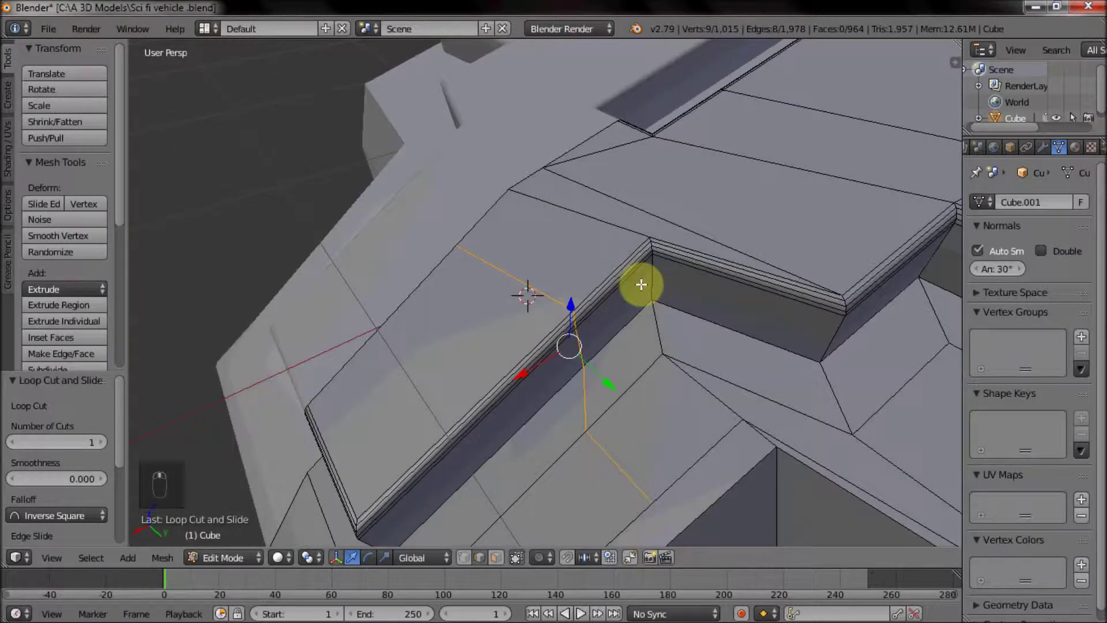
pyautogui.moveTo(630, 296); pyautogui.dragTo(510, 320)
pyautogui.click(469, 559)
pyautogui.moveTo(526, 219); pyautogui.dragTo(538, 282)
pyautogui.moveTo(537, 283); pyautogui.dragTo(502, 273)
pyautogui.moveTo(501, 273); pyautogui.dragTo(529, 255)
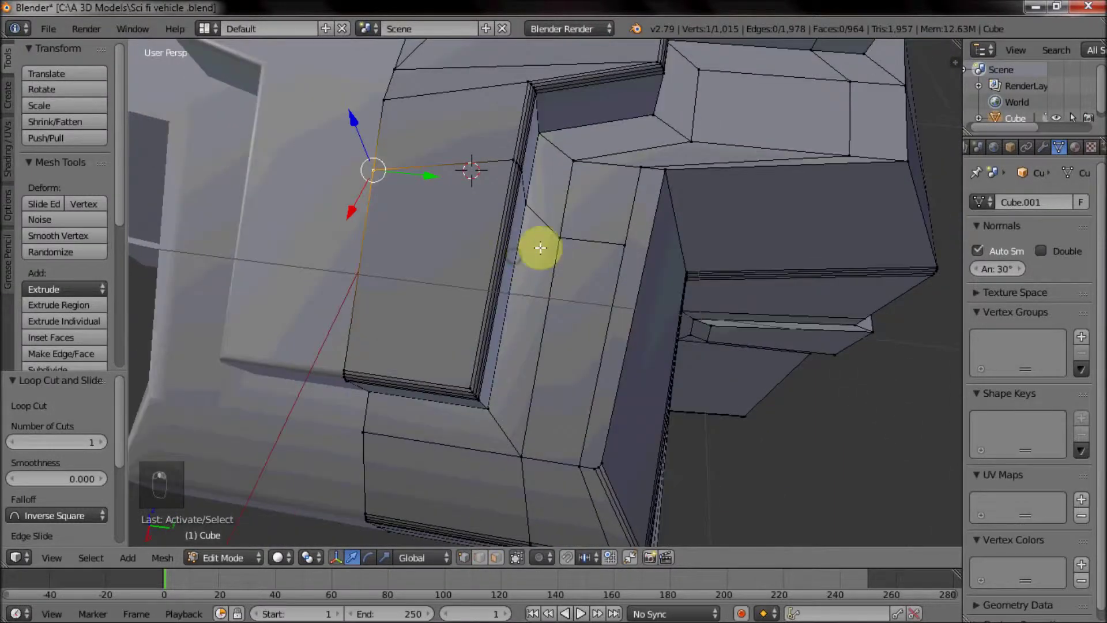
pyautogui.press('ctrl+z')
pyautogui.press('ctrl+z')
pyautogui.press('ctrl+z')
pyautogui.press('ctrl+z')
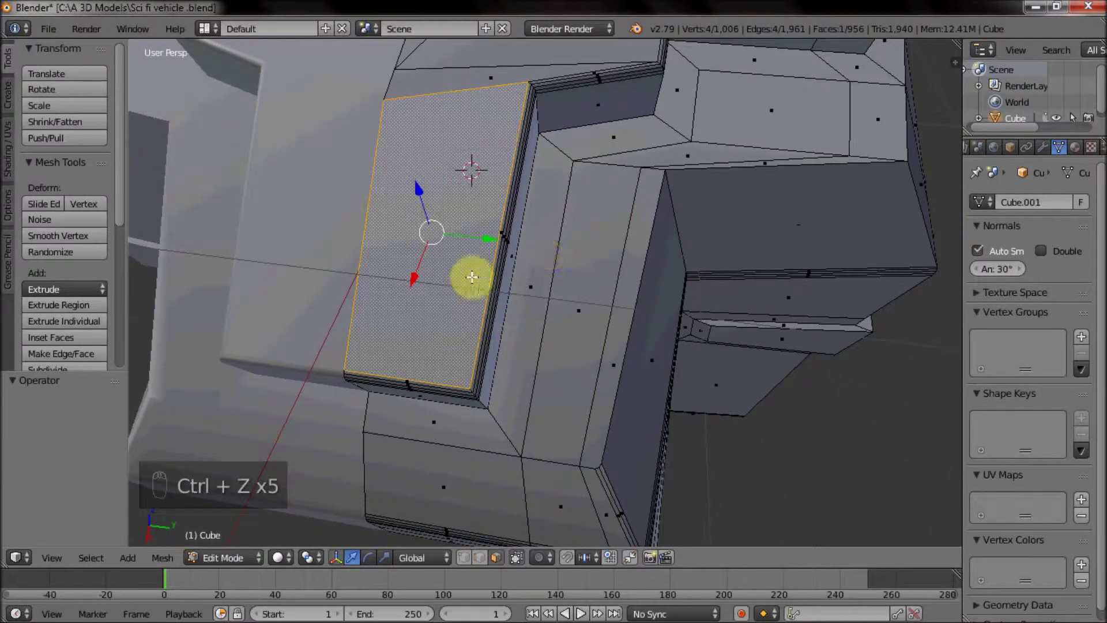
# Step: Inset the top face and push it down vertically into a shallow recessed window panel
pyautogui.press('i')
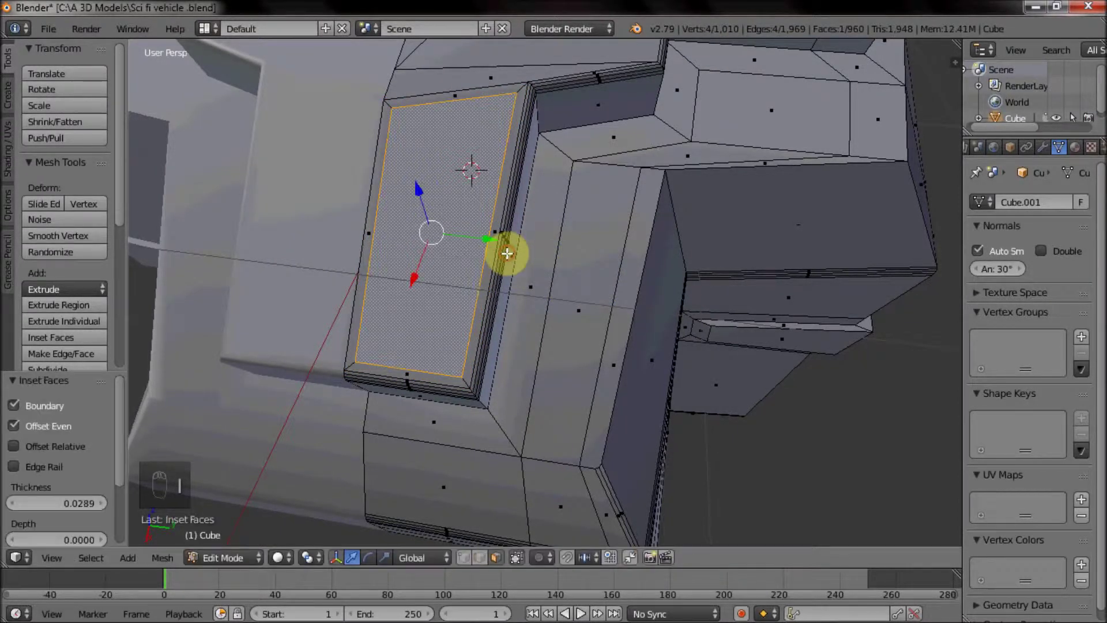
pyautogui.middleClick(439, 240)
pyautogui.moveTo(444, 238); pyautogui.dragTo(470, 265)
pyautogui.press('x')
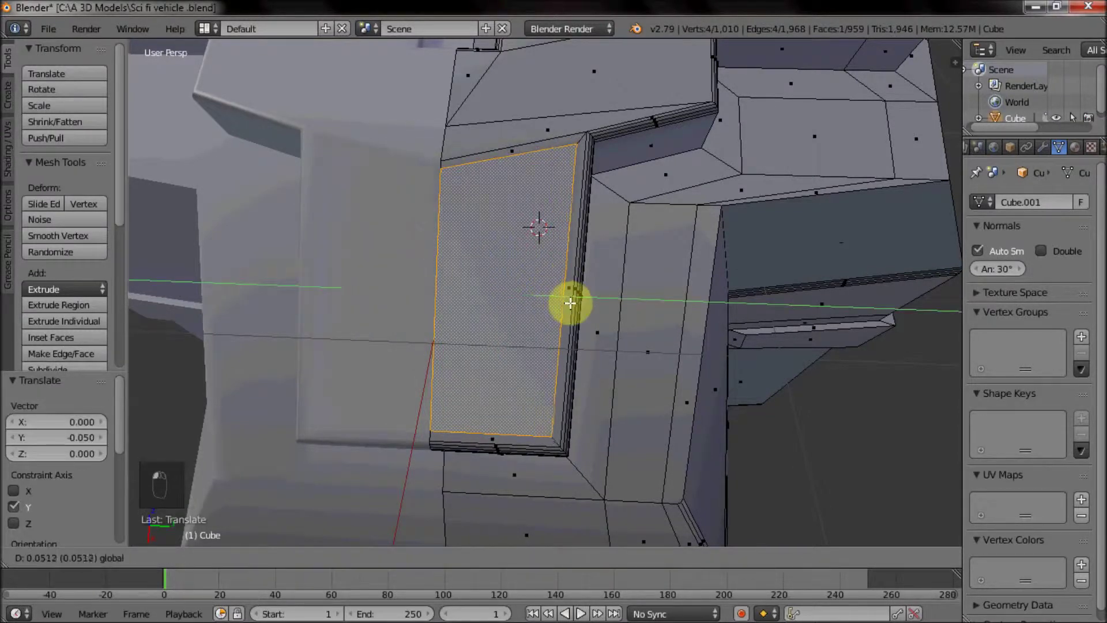
pyautogui.click(573, 298)
pyautogui.moveTo(573, 297); pyautogui.dragTo(552, 276)
pyautogui.press('e')
pyautogui.press('s')
pyautogui.click(516, 252)
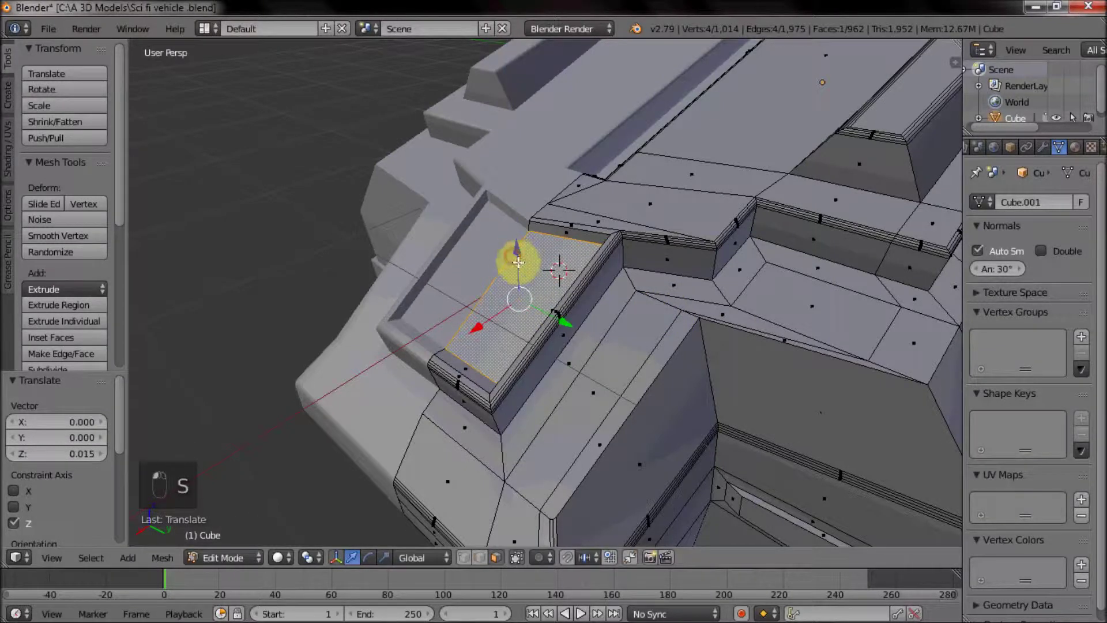
pyautogui.moveTo(639, 302); pyautogui.dragTo(582, 302)
pyautogui.middleClick(551, 293)
pyautogui.middleClick(535, 281)
pyautogui.press('Tab')
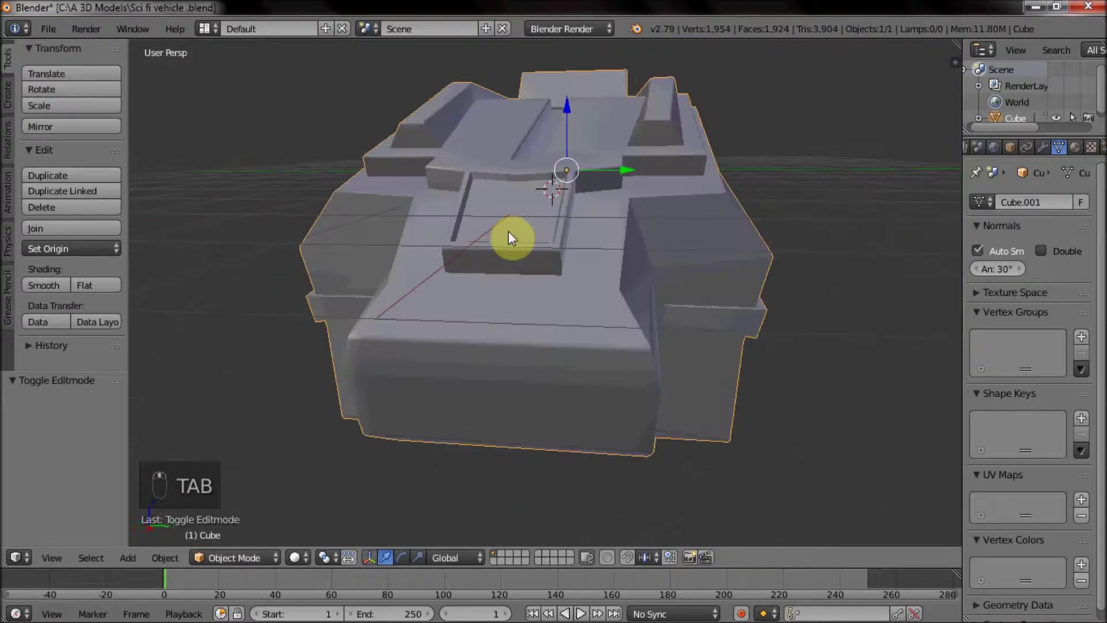
# Step: In Edit Mode, cut a new vertical edge loop across the hull side and slide it into place
pyautogui.press('Tab')
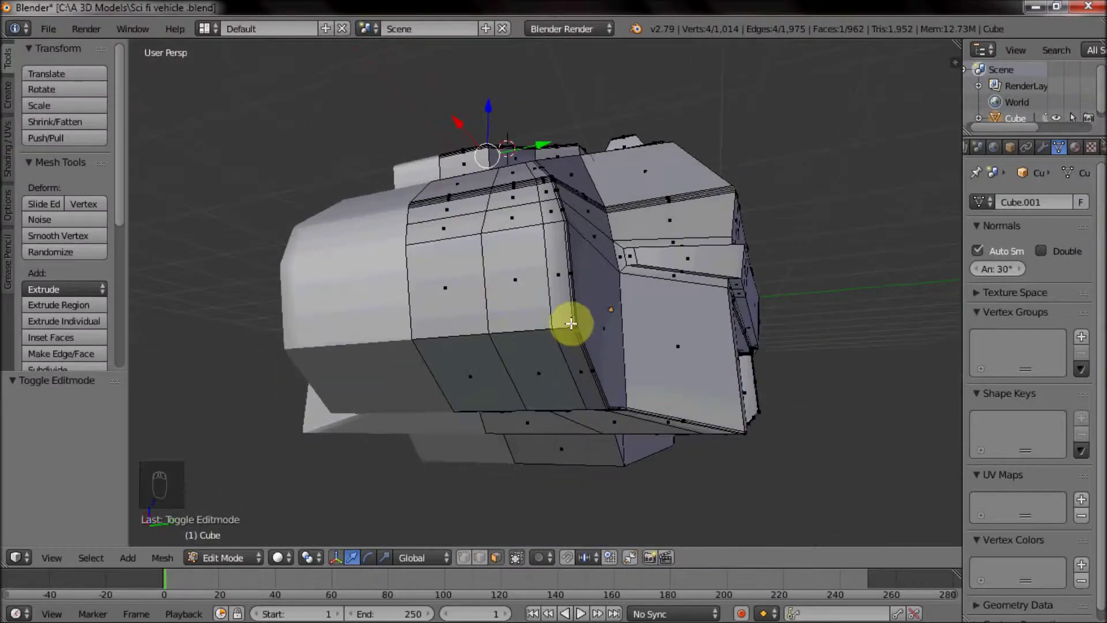
pyautogui.moveTo(572, 317); pyautogui.dragTo(548, 282)
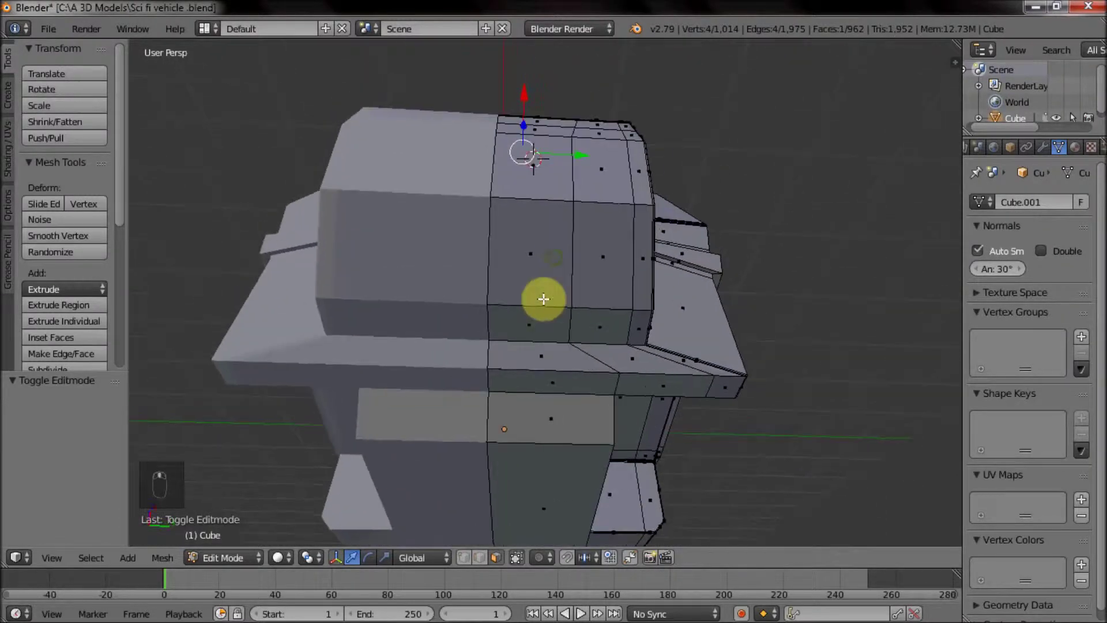
pyautogui.moveTo(535, 157); pyautogui.dragTo(591, 337)
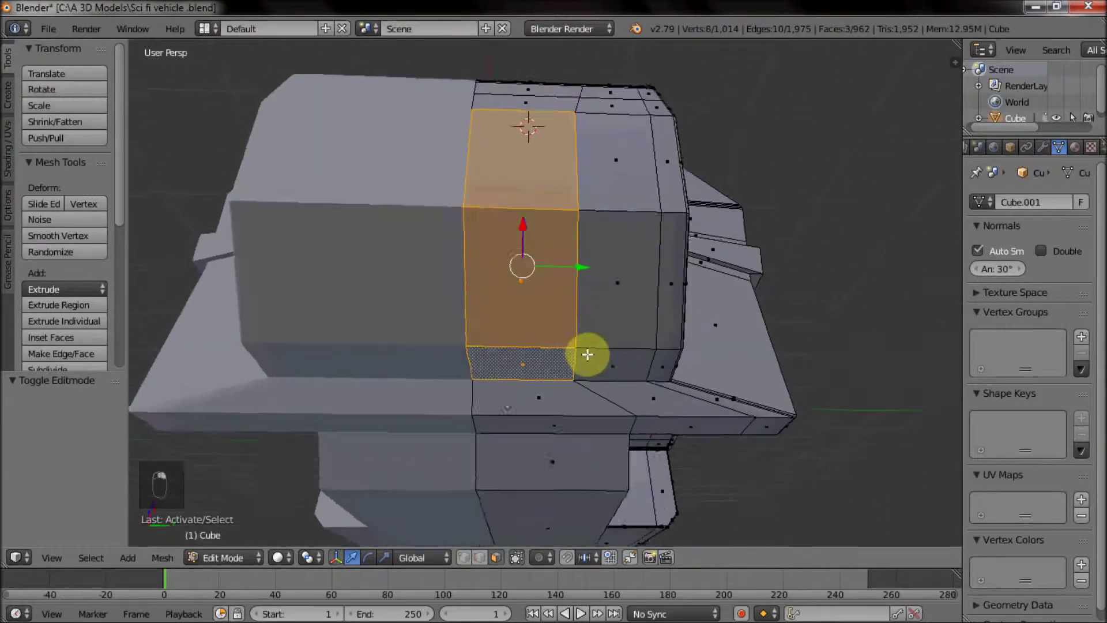
pyautogui.moveTo(560, 309); pyautogui.dragTo(555, 218)
pyautogui.press('ctrl+r')
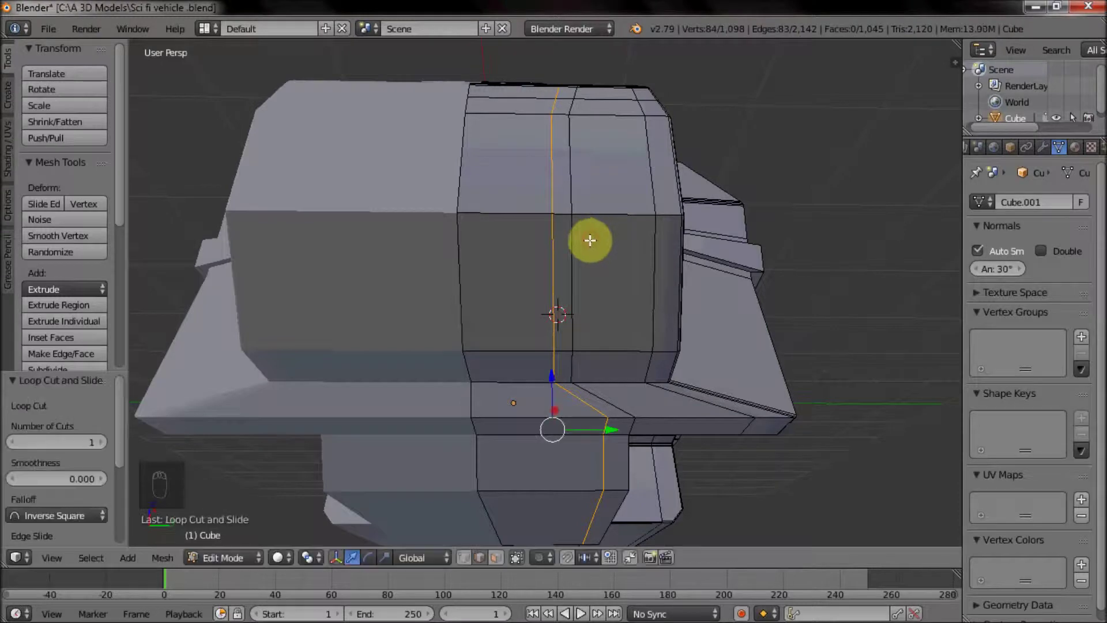
pyautogui.moveTo(495, 556); pyautogui.dragTo(514, 355)
# Step: Extrude the selected band of side faces outward from the hull
pyautogui.moveTo(513, 355); pyautogui.dragTo(558, 232)
pyautogui.press('e')
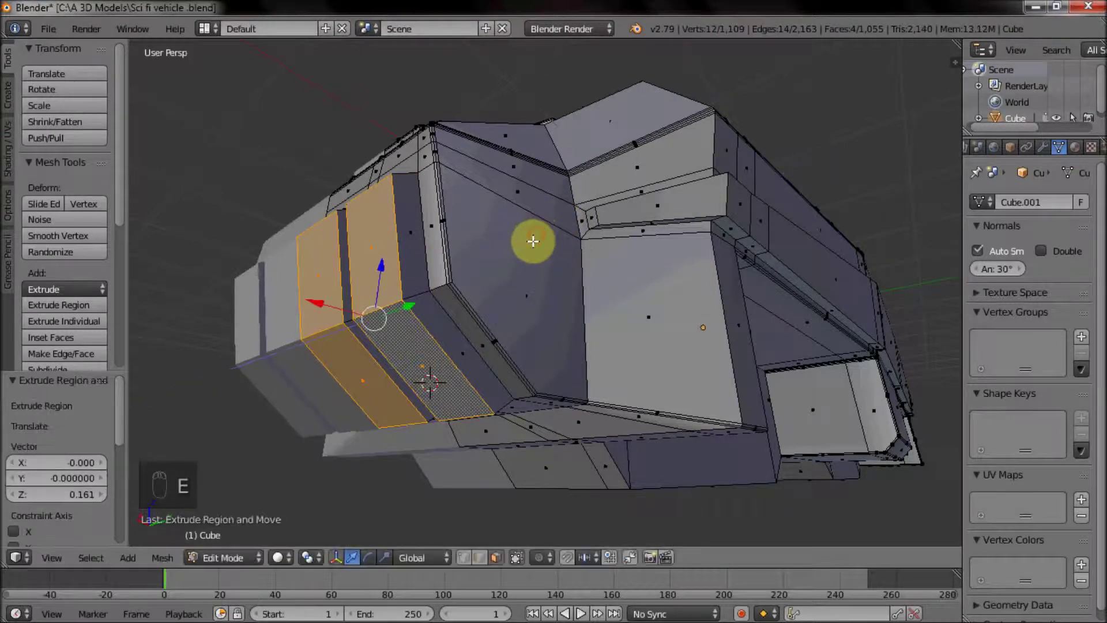
pyautogui.moveTo(492, 337); pyautogui.dragTo(518, 374)
pyautogui.moveTo(552, 374); pyautogui.dragTo(561, 315)
# Step: Add further edge loops along the side to split the extruded band
pyautogui.press('ctrl+z')
pyautogui.moveTo(414, 254); pyautogui.dragTo(371, 217)
pyautogui.press('ctrl+r')
pyautogui.moveTo(370, 217); pyautogui.dragTo(354, 217)
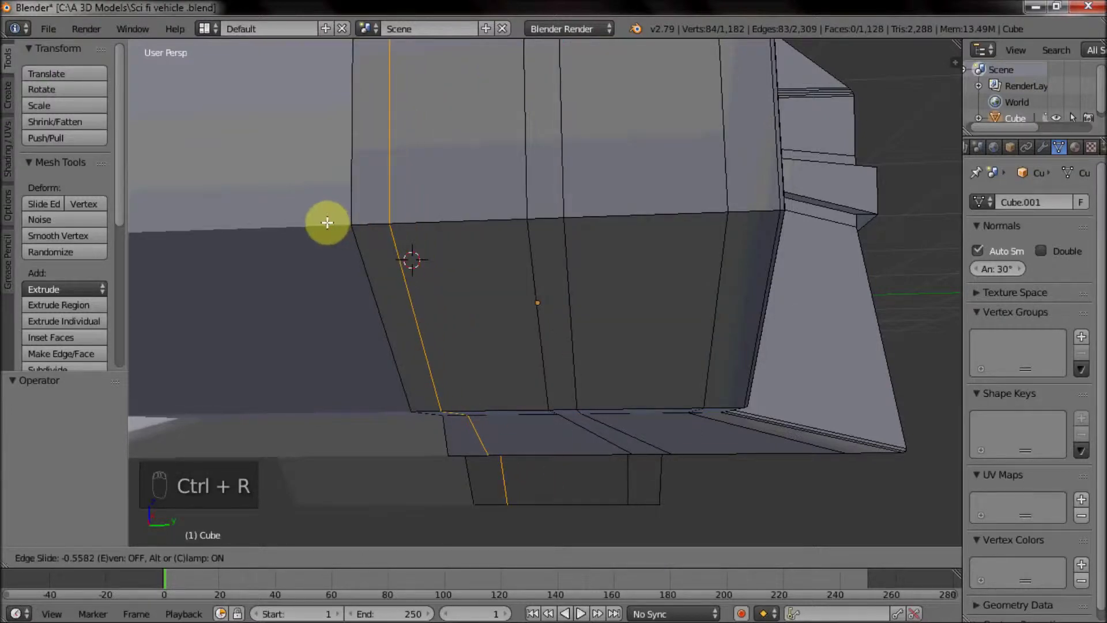
pyautogui.moveTo(514, 298); pyautogui.dragTo(595, 321)
pyautogui.press('e')
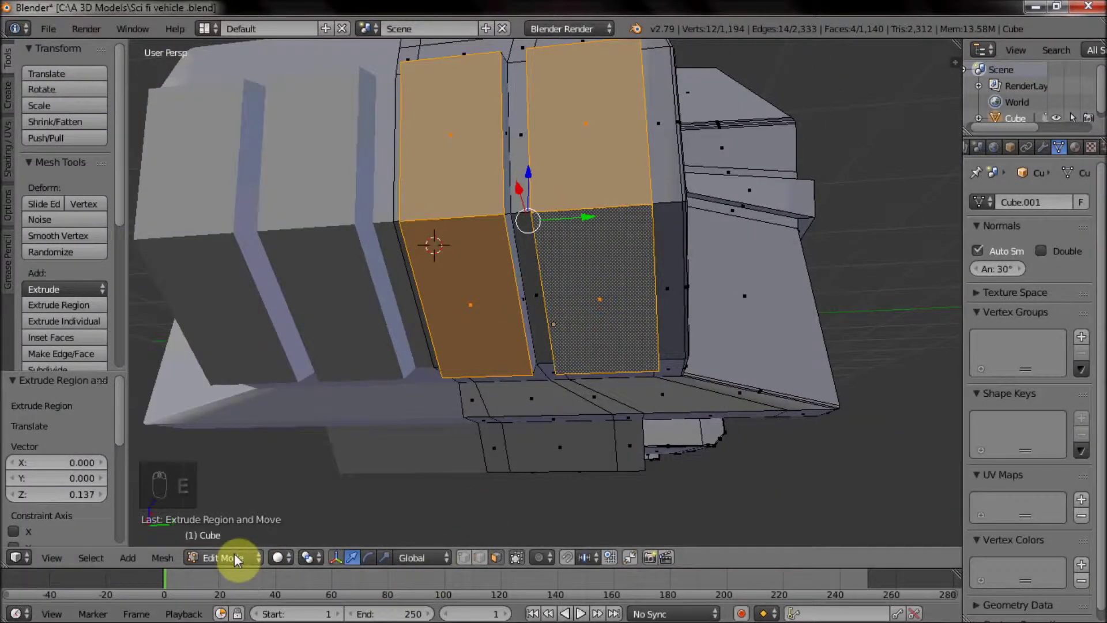
# Step: Push the two lower front panel blocks outward and scale their outer faces smaller for tapered sides
pyautogui.moveTo(615, 318); pyautogui.dragTo(581, 250)
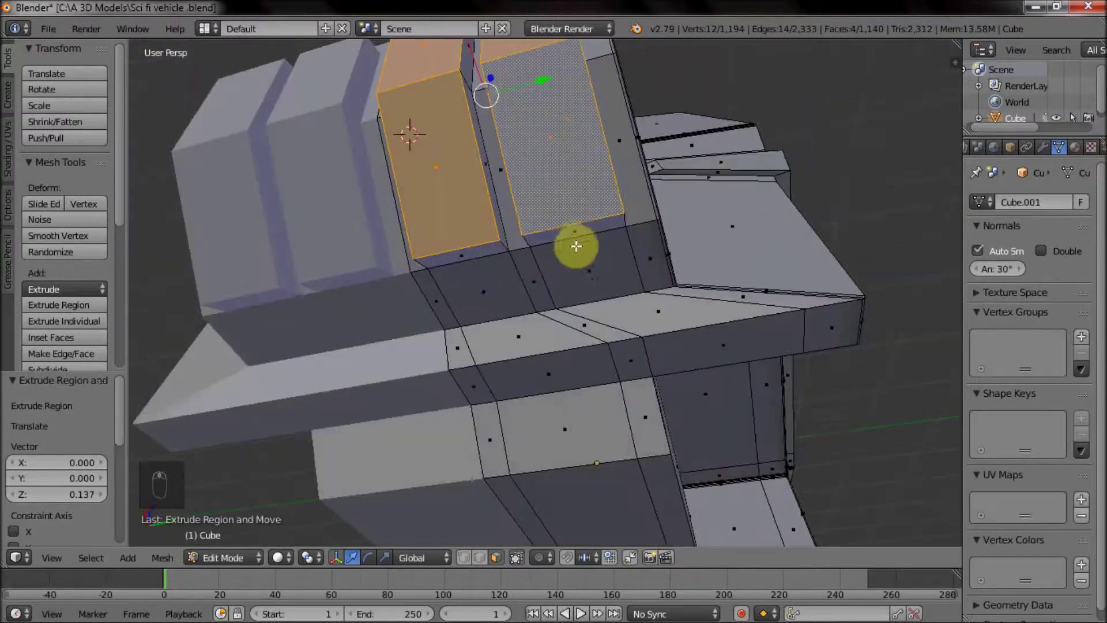
pyautogui.moveTo(530, 234); pyautogui.dragTo(502, 252)
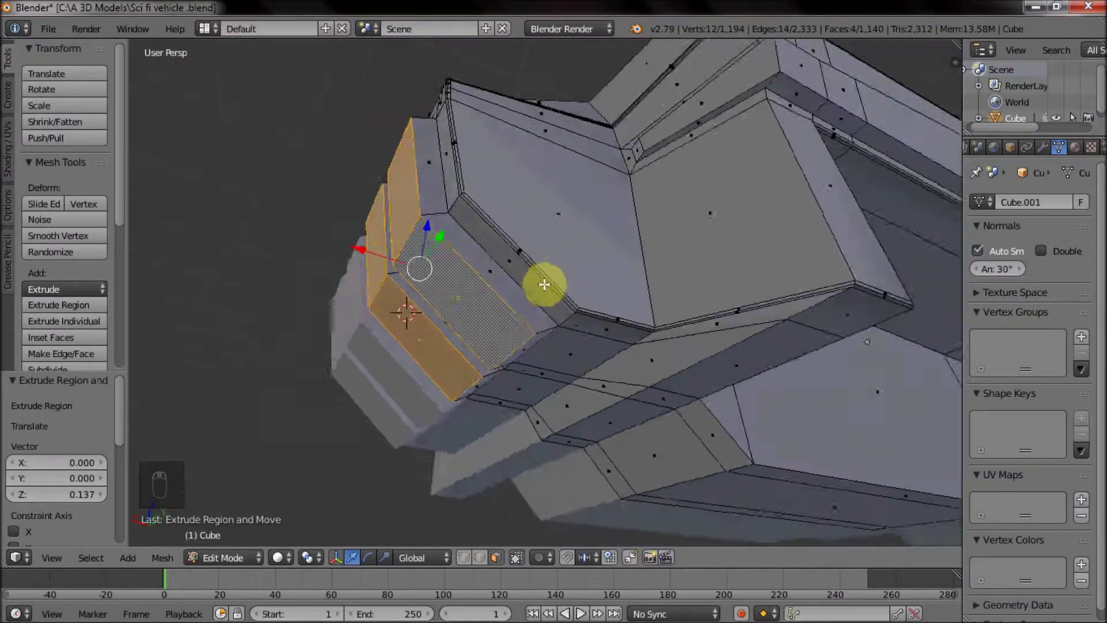
pyautogui.moveTo(317, 563); pyautogui.dragTo(341, 527)
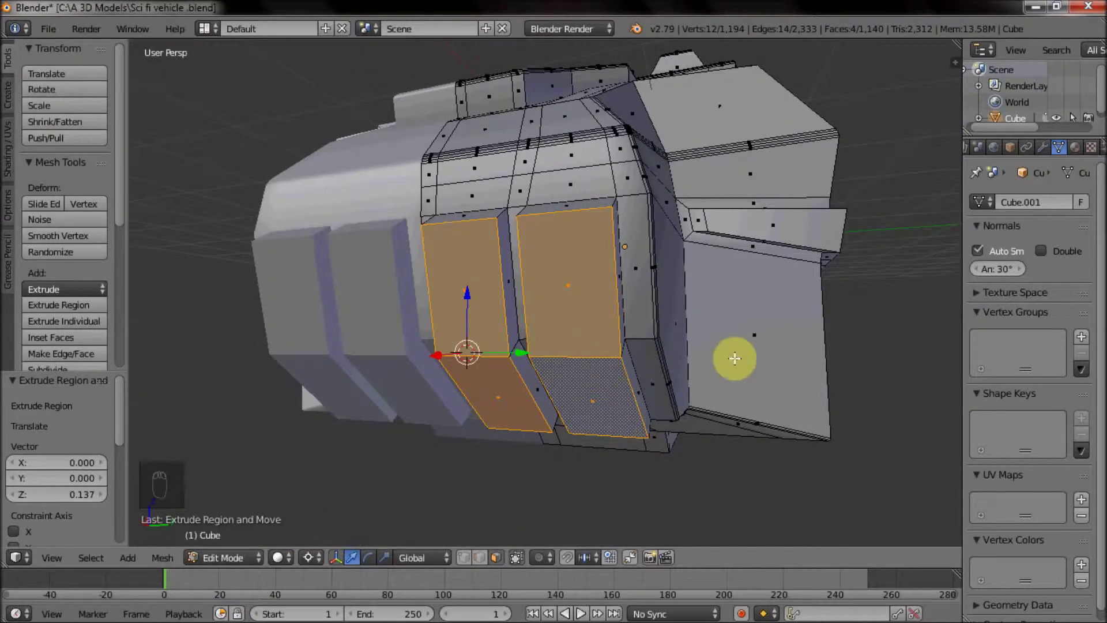
pyautogui.press('s')
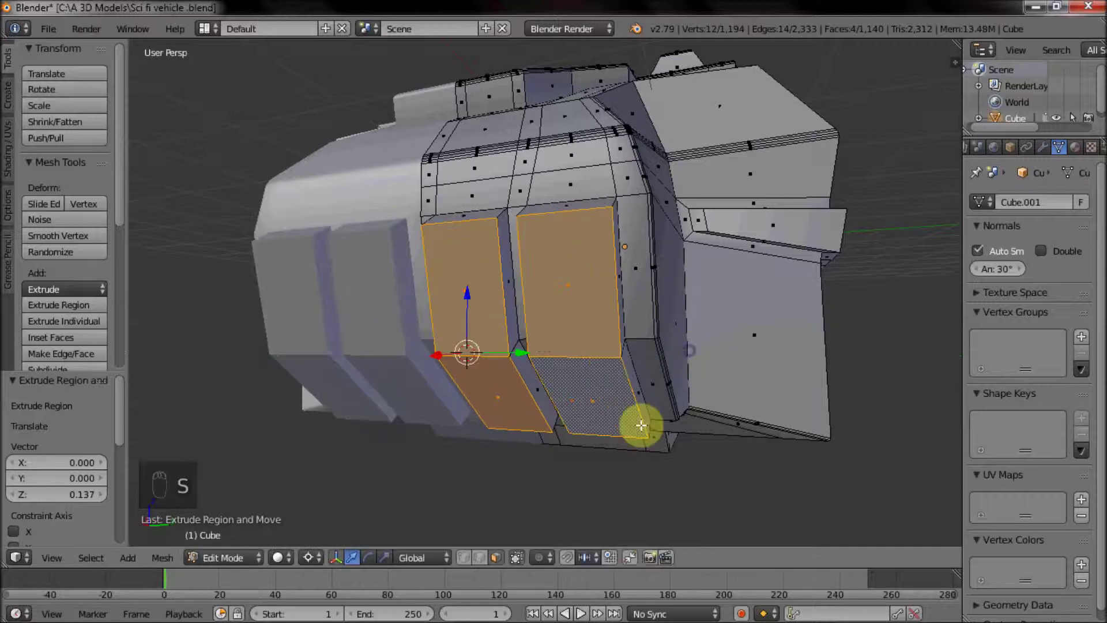
pyautogui.moveTo(307, 565); pyautogui.dragTo(344, 497)
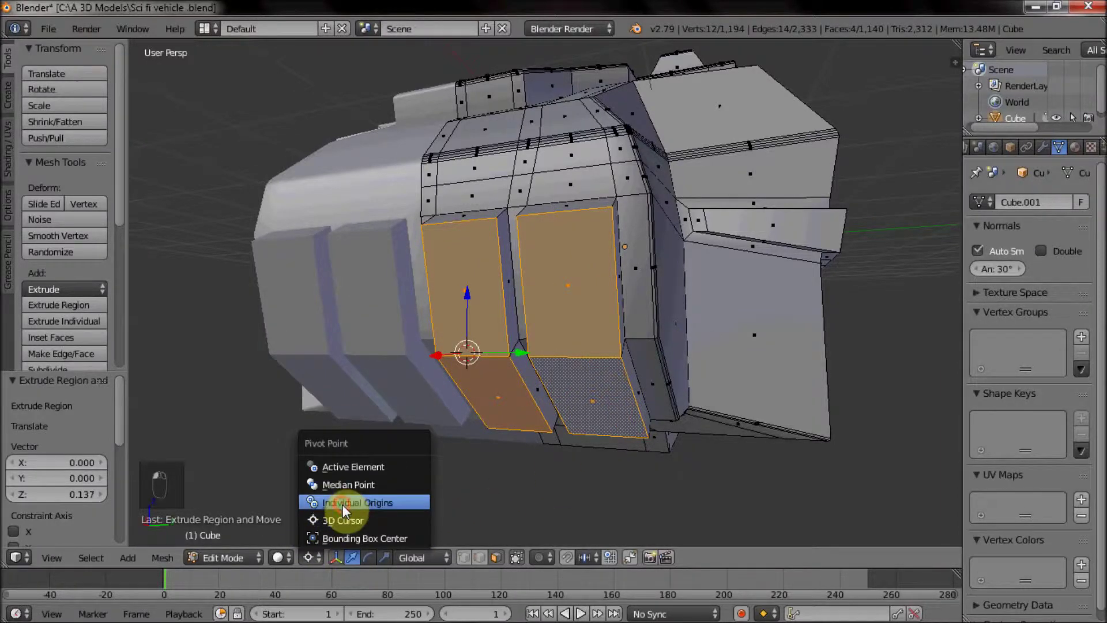
pyautogui.press('s')
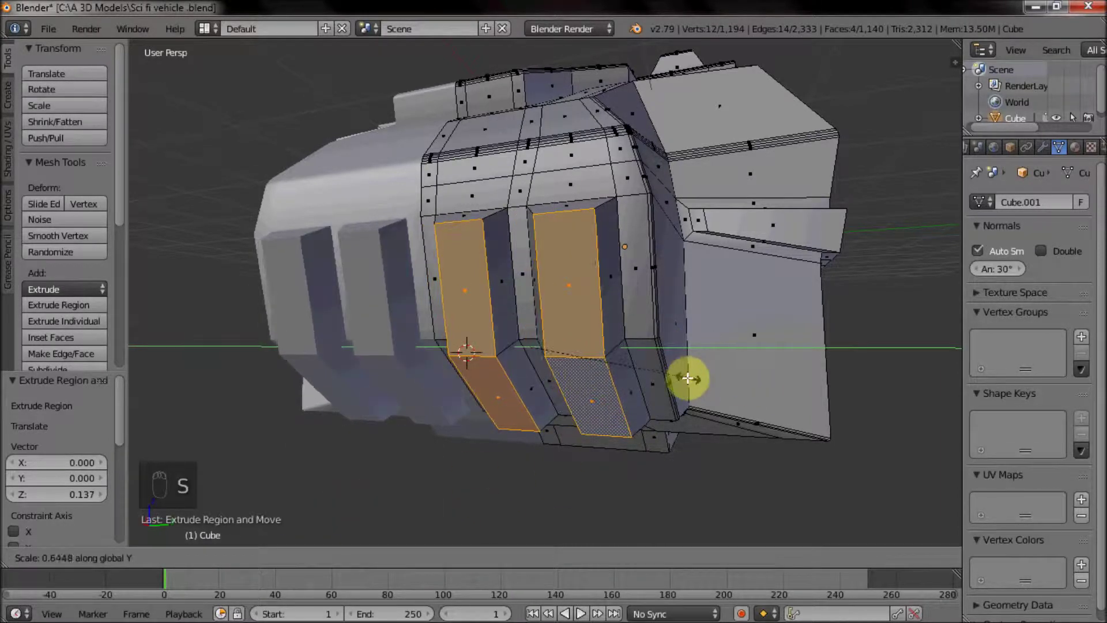
pyautogui.moveTo(561, 385); pyautogui.dragTo(501, 335)
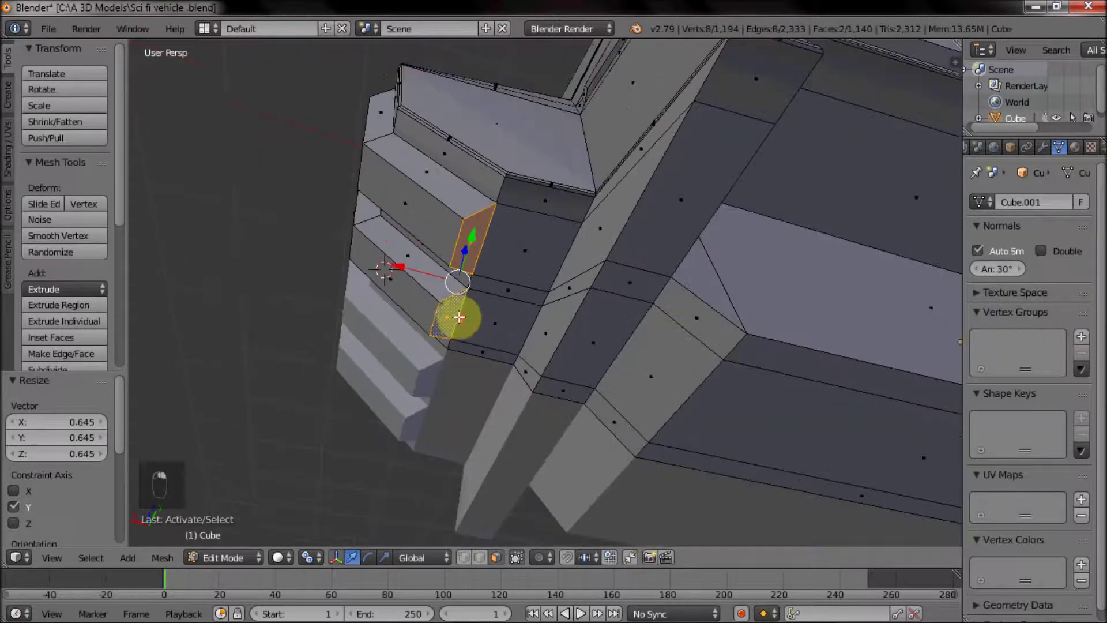
# Step: Extrude the small underside face down into a long strip along the hull and settle its height
pyautogui.press('e')
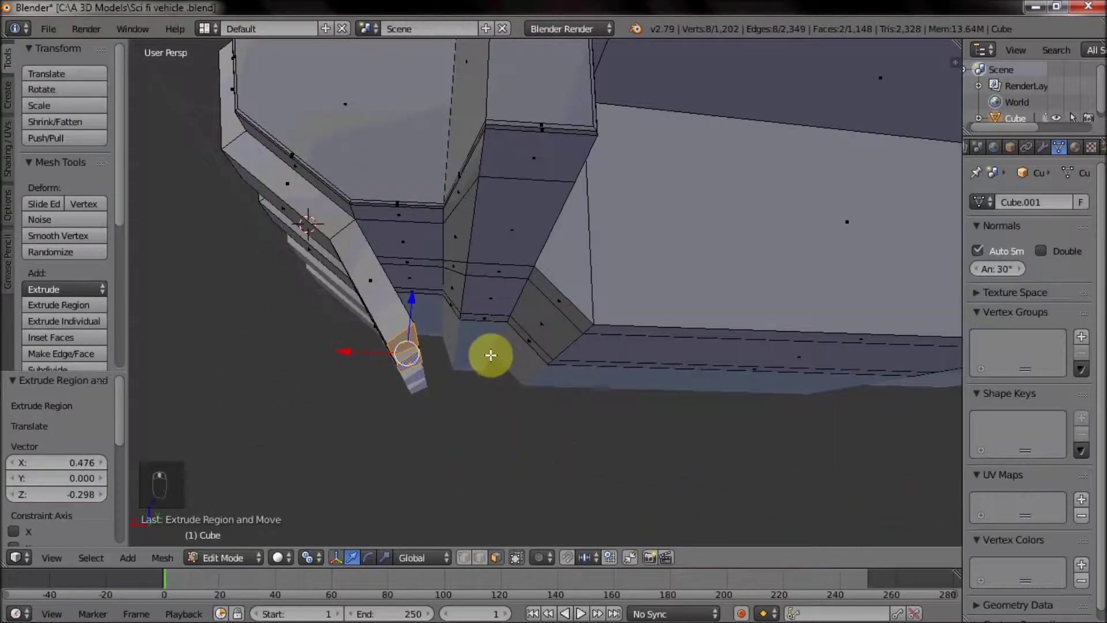
pyautogui.press('e')
pyautogui.moveTo(517, 348); pyautogui.dragTo(538, 398)
pyautogui.rightClick(498, 365)
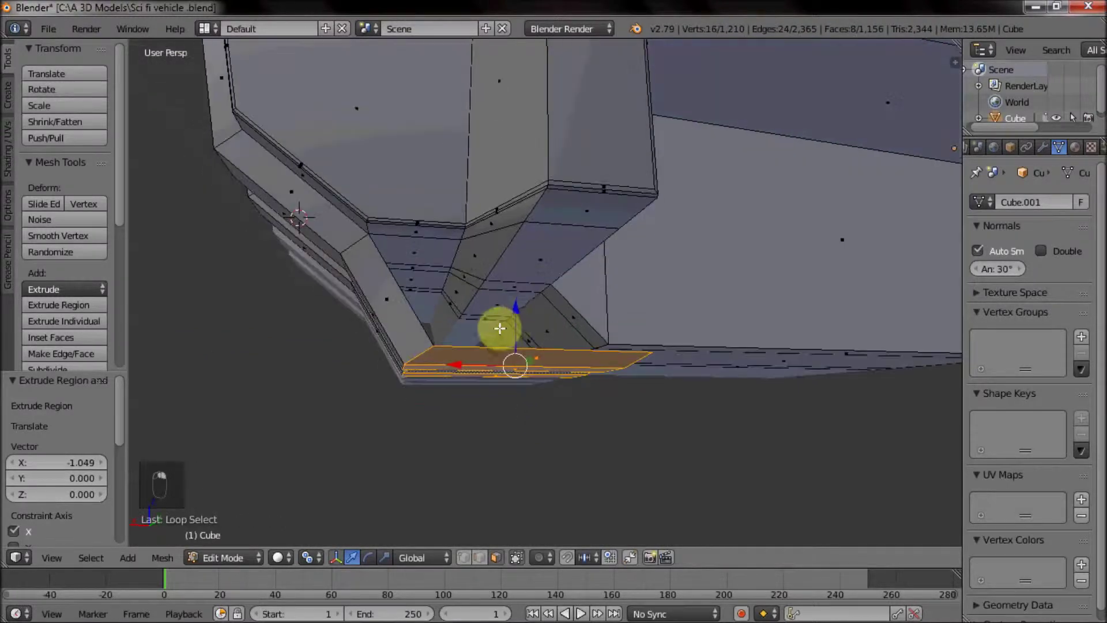
pyautogui.moveTo(516, 310); pyautogui.dragTo(513, 298)
pyautogui.moveTo(502, 377); pyautogui.dragTo(505, 375)
pyautogui.middleClick(534, 303)
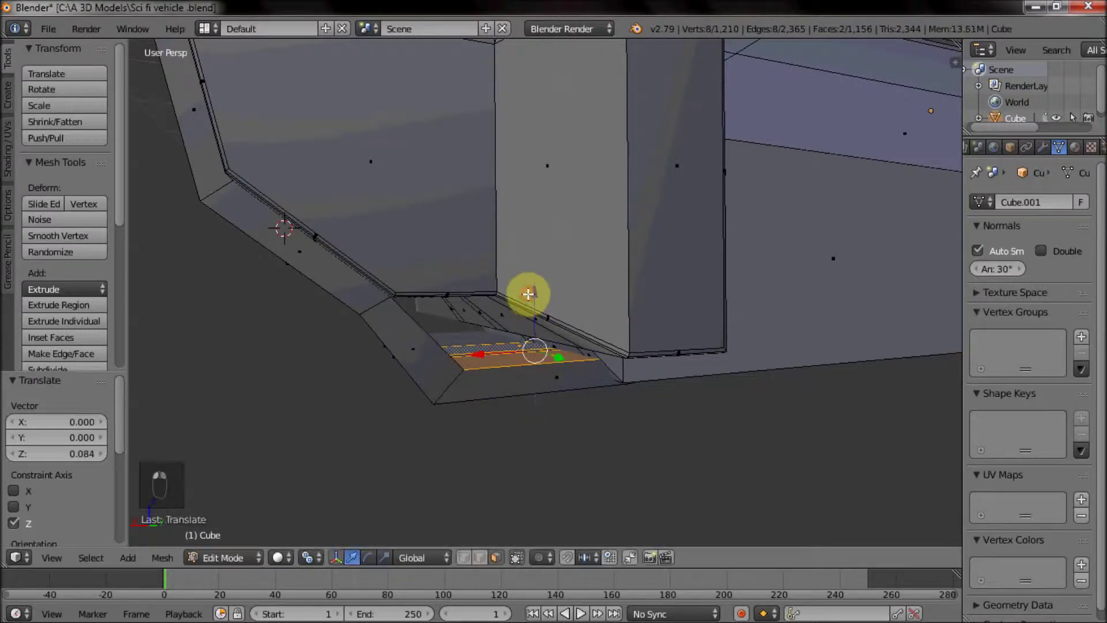
pyautogui.moveTo(530, 292); pyautogui.dragTo(453, 361)
pyautogui.moveTo(453, 360); pyautogui.dragTo(570, 363)
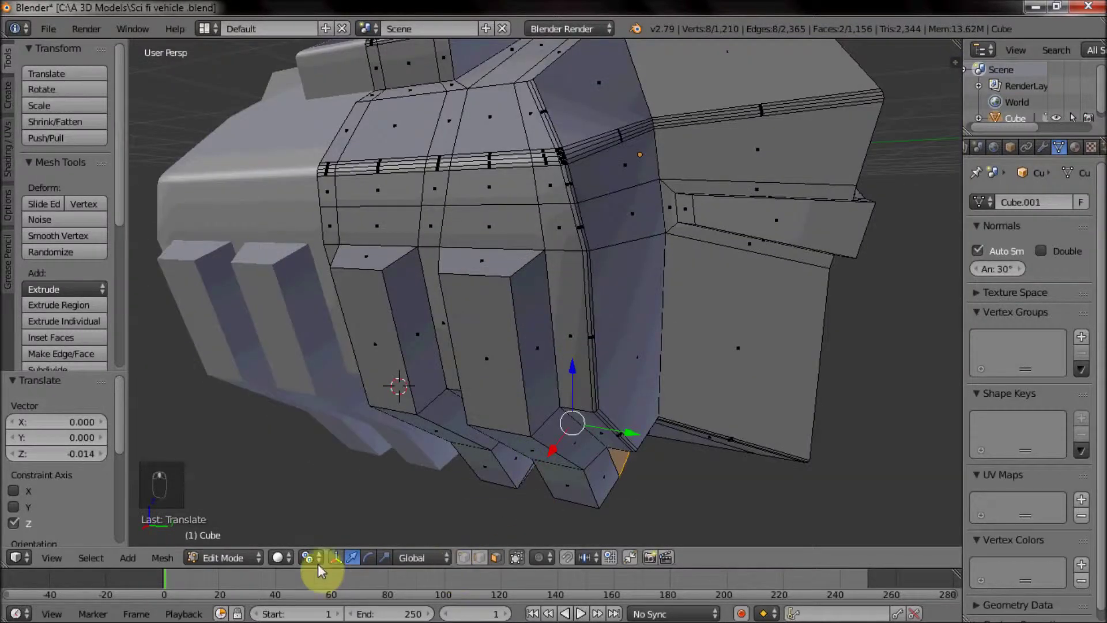
pyautogui.moveTo(317, 559); pyautogui.dragTo(548, 282)
pyautogui.moveTo(548, 282); pyautogui.dragTo(526, 323)
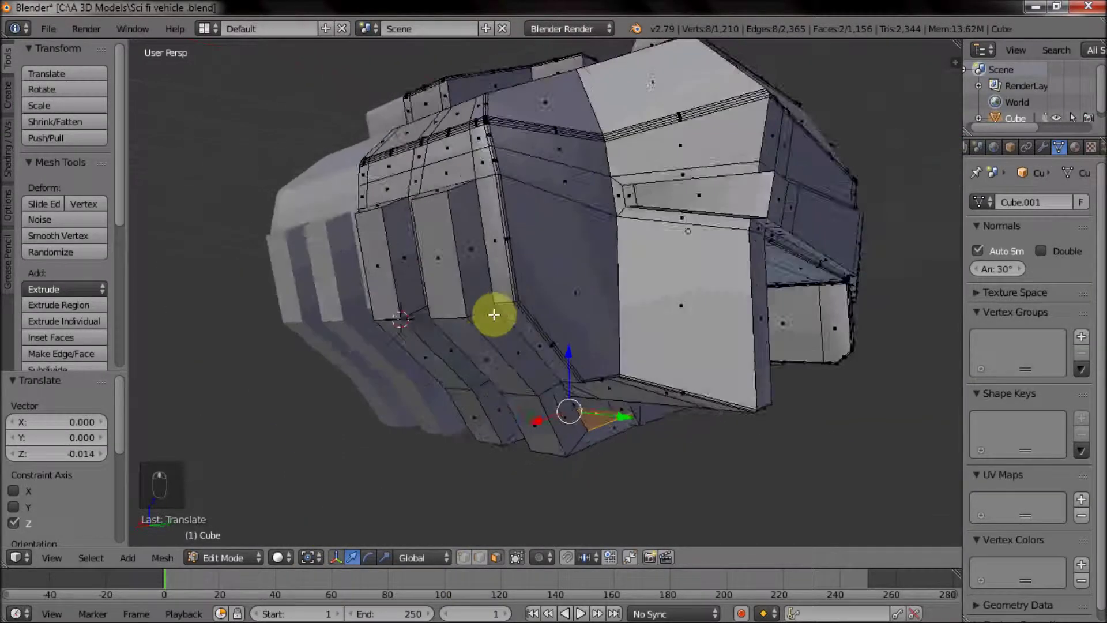
# Step: Select the vertical corner edges of the tapered panel blocks for beveling
pyautogui.moveTo(538, 342); pyautogui.dragTo(540, 428)
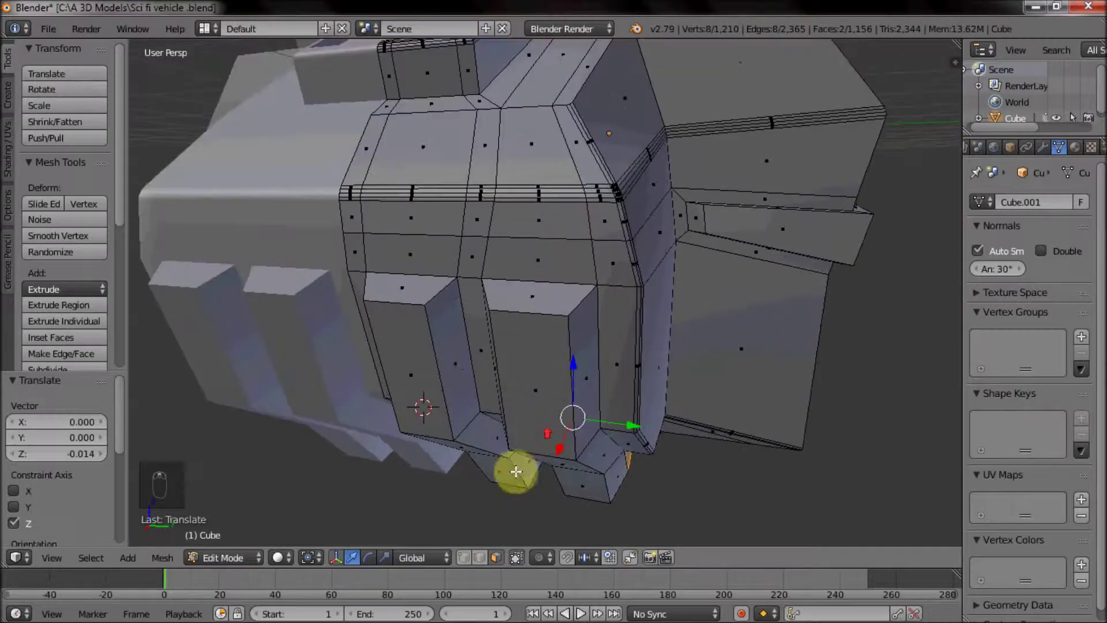
pyautogui.moveTo(481, 561); pyautogui.dragTo(572, 359)
pyautogui.moveTo(572, 359); pyautogui.dragTo(507, 362)
pyautogui.moveTo(485, 355); pyautogui.dragTo(562, 381)
pyautogui.moveTo(555, 414); pyautogui.dragTo(681, 468)
# Step: Bevel the selected panel block edges with a small width
pyautogui.press('ctrl+b')
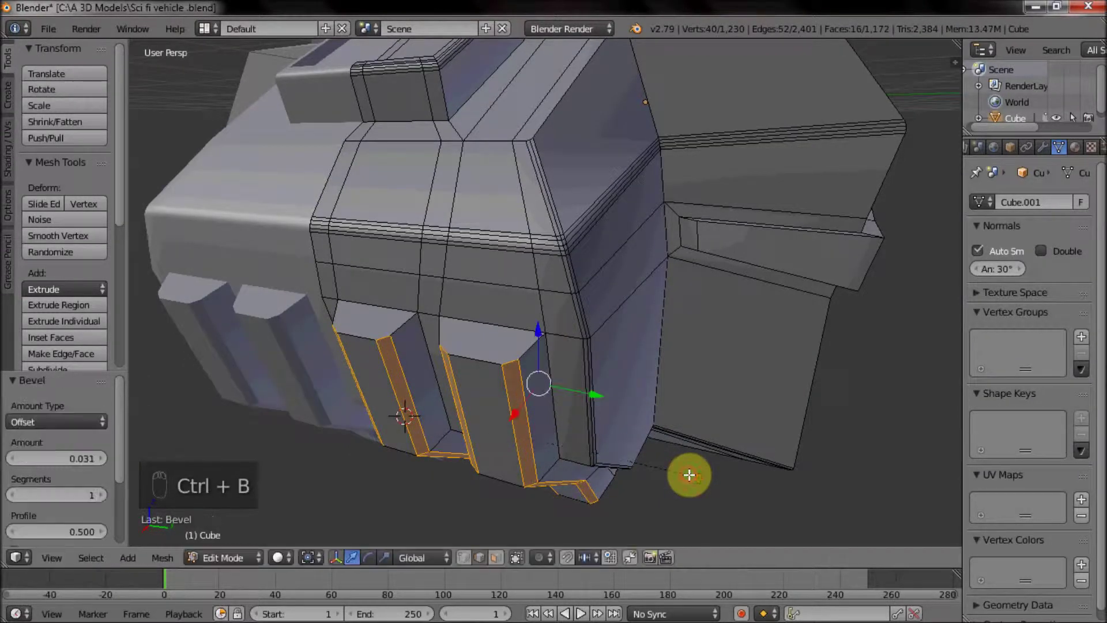
pyautogui.moveTo(532, 393); pyautogui.dragTo(492, 425)
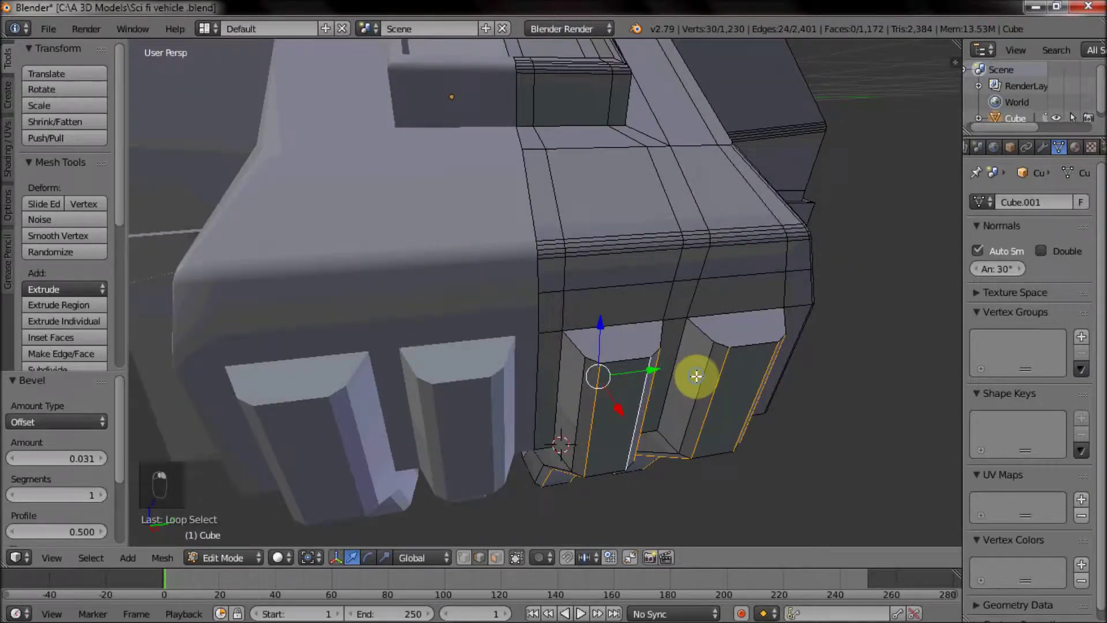
pyautogui.middleClick(751, 471)
# Step: Bevel the panel block edges on the other hull side the same way and review the result
pyautogui.press('ctrl+b')
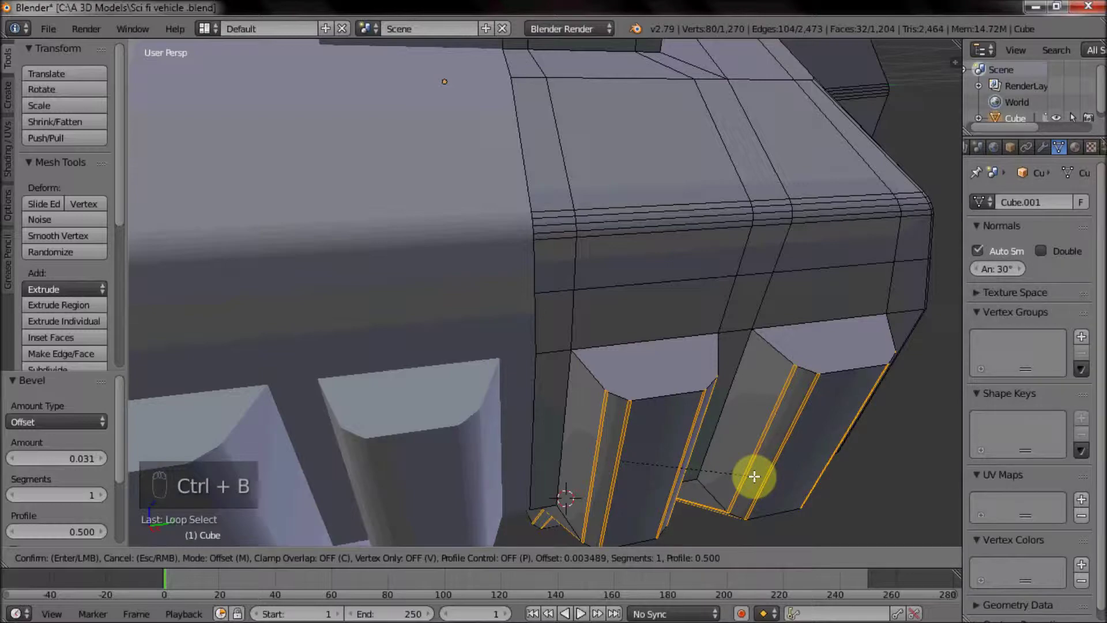
pyautogui.moveTo(755, 470); pyautogui.dragTo(667, 432)
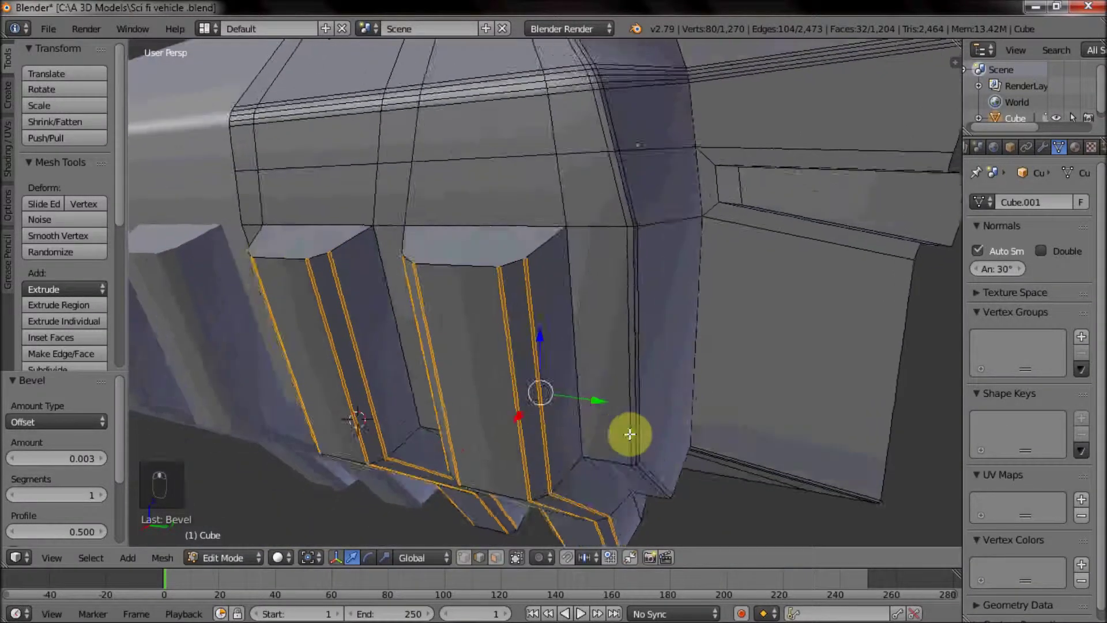
pyautogui.press('Tab')
pyautogui.moveTo(615, 441); pyautogui.dragTo(625, 410)
# Step: Round the front underside edge with a wide multi-segment bevel and review the hull
pyautogui.press('Tab')
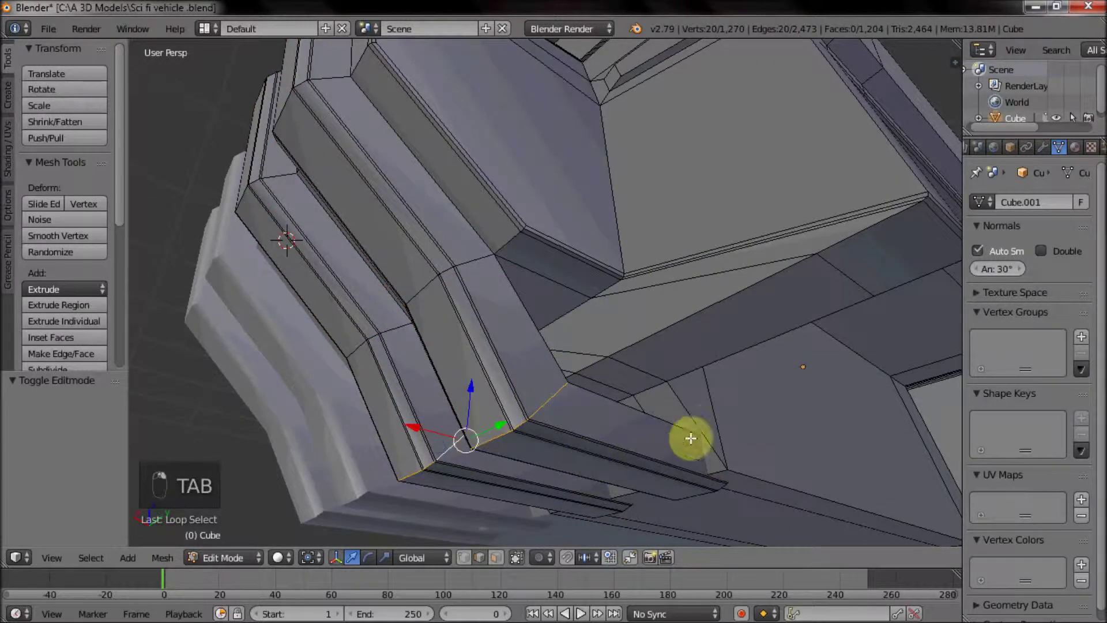
pyautogui.press('ctrl+b')
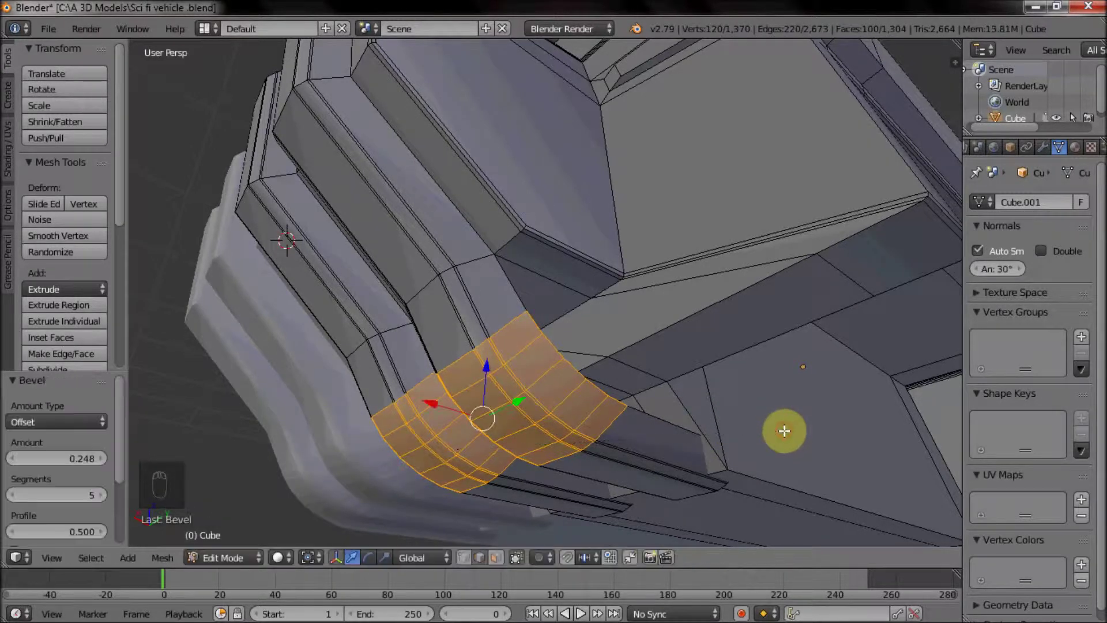
pyautogui.moveTo(569, 308); pyautogui.dragTo(598, 396)
pyautogui.press('Tab')
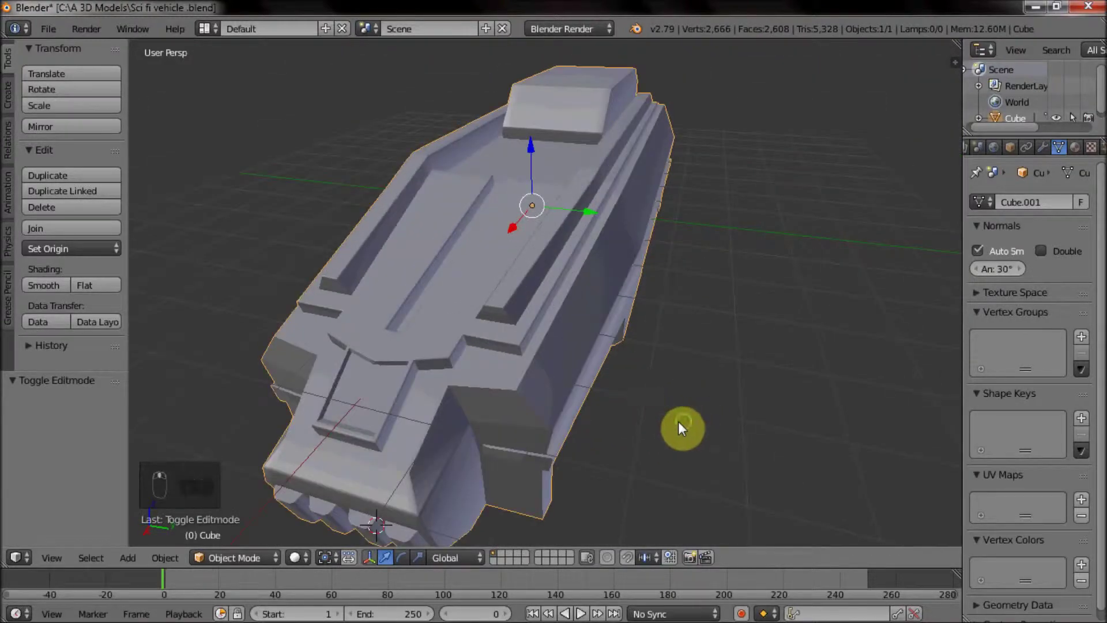
pyautogui.moveTo(640, 398); pyautogui.dragTo(581, 366)
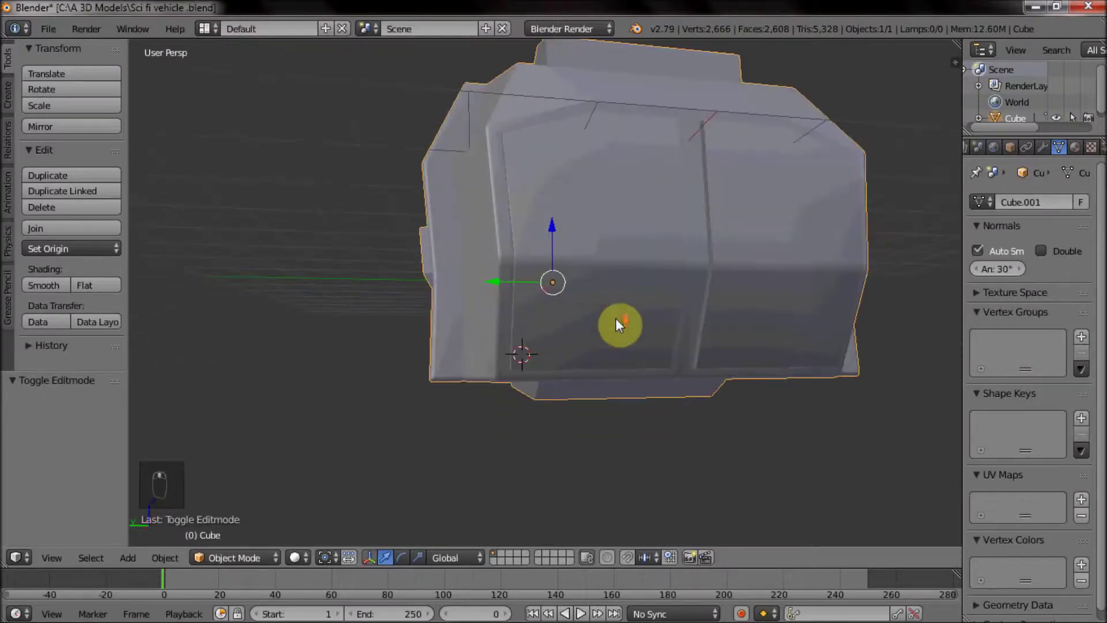
# Step: Select the lower side seam edge loop and give it a fine two-segment bevel
pyautogui.press('Tab')
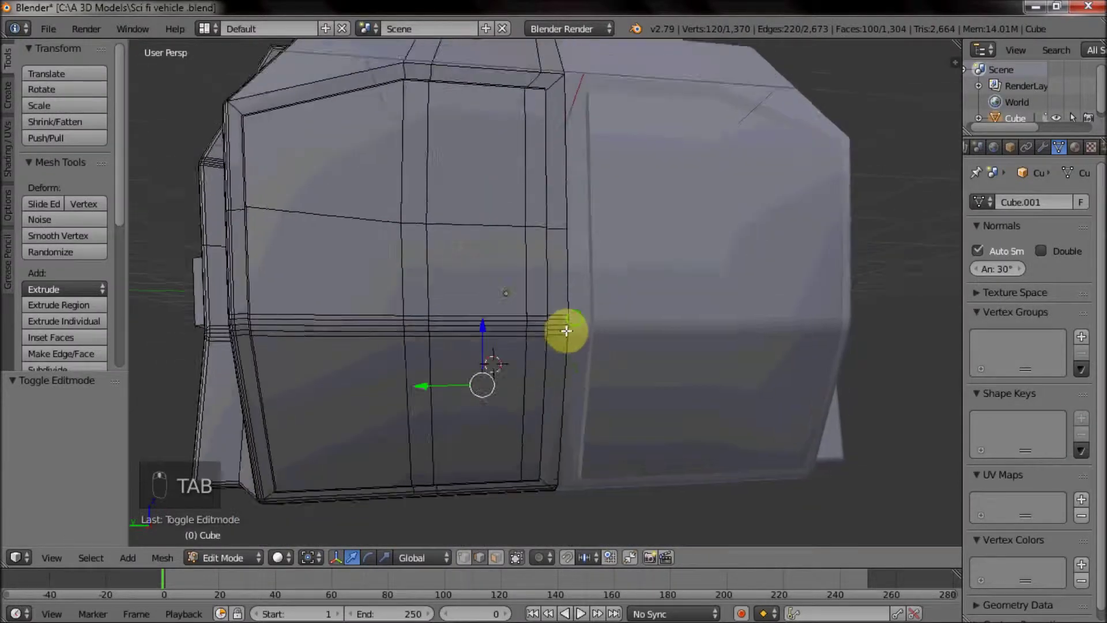
pyautogui.moveTo(543, 359); pyautogui.dragTo(320, 470)
pyautogui.moveTo(350, 481); pyautogui.dragTo(382, 389)
pyautogui.moveTo(397, 397); pyautogui.dragTo(322, 373)
pyautogui.click(324, 374)
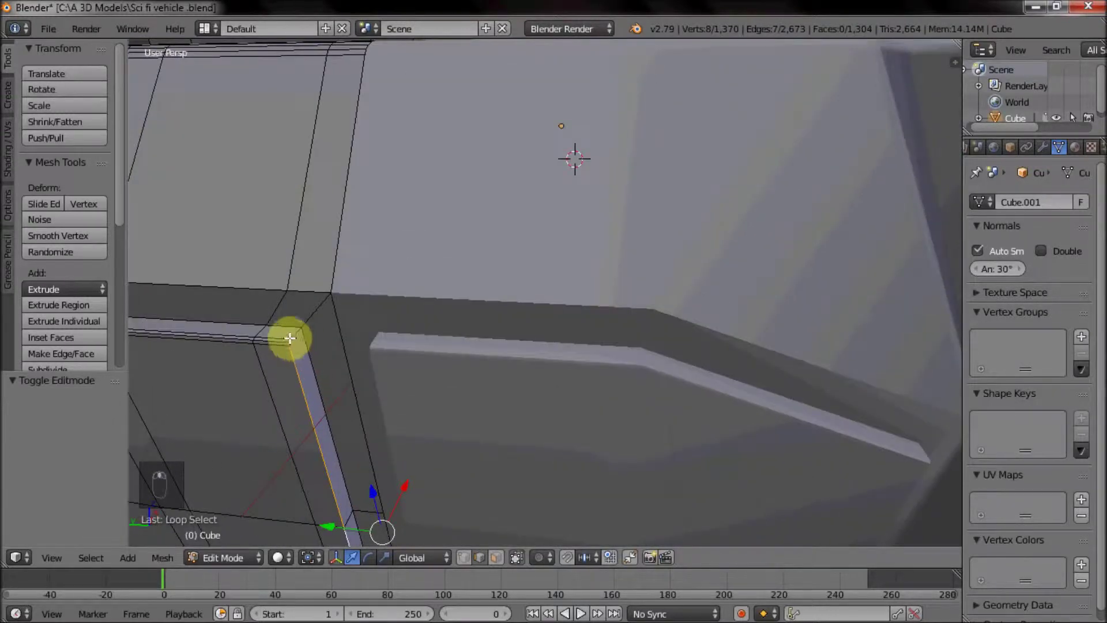
pyautogui.moveTo(300, 326); pyautogui.dragTo(310, 451)
pyautogui.moveTo(334, 415); pyautogui.dragTo(331, 355)
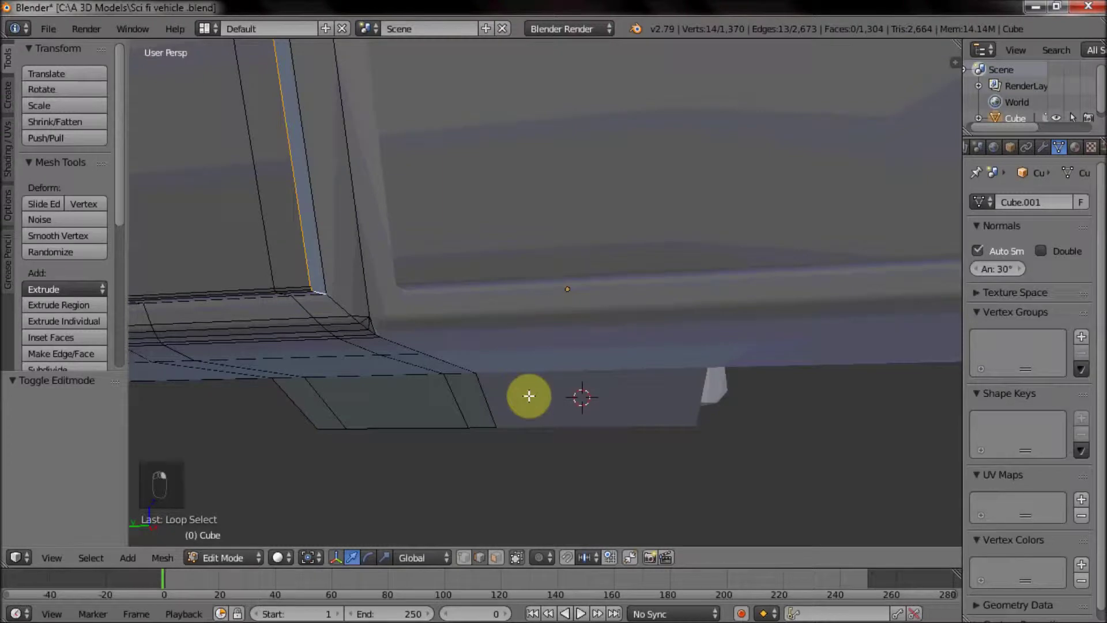
pyautogui.press('ctrl+b')
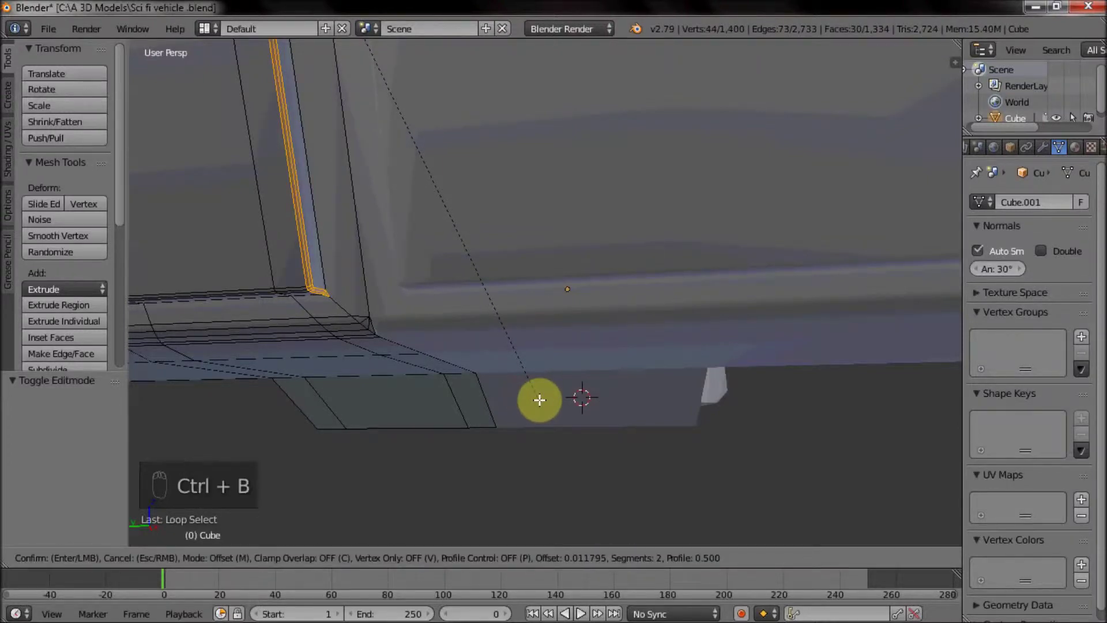
pyautogui.moveTo(536, 390); pyautogui.dragTo(624, 431)
pyautogui.press('Tab')
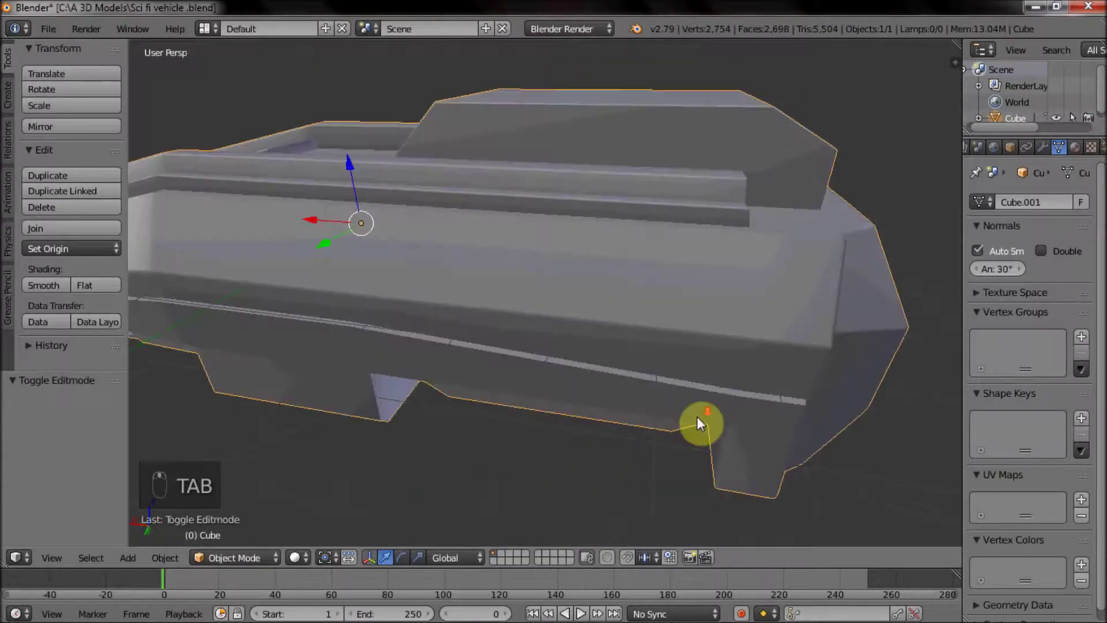
# Step: Line up a close side view of the hull and enter mesh editing
pyautogui.middleClick(568, 354)
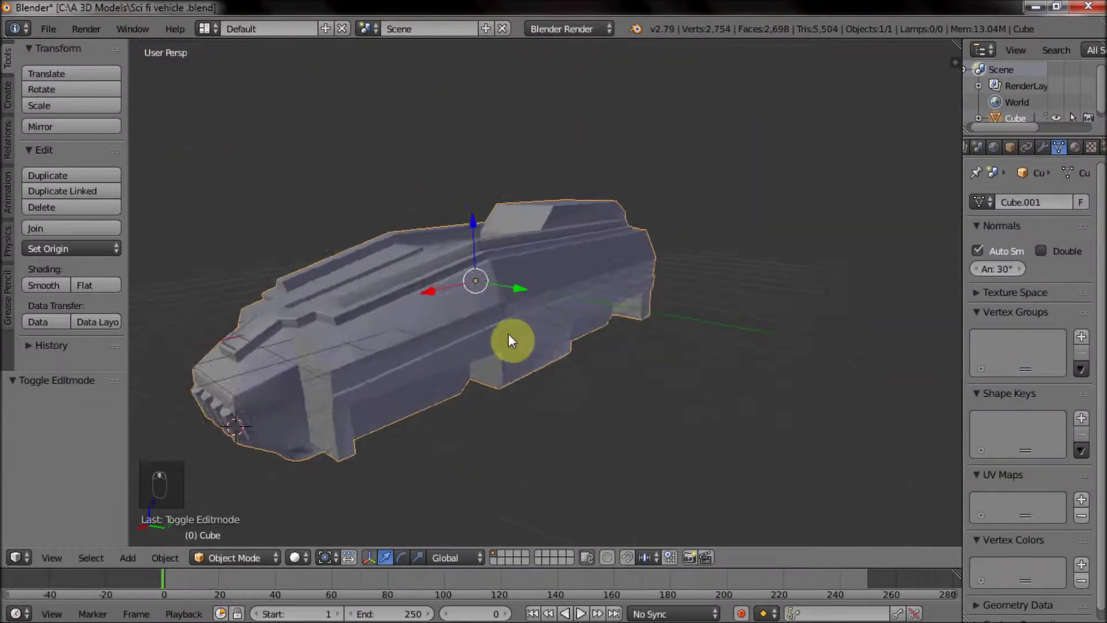
pyautogui.moveTo(610, 374); pyautogui.dragTo(505, 370)
pyautogui.middleClick(619, 369)
pyautogui.moveTo(625, 367); pyautogui.dragTo(595, 335)
pyautogui.press('Tab')
pyautogui.moveTo(547, 286); pyautogui.dragTo(594, 283)
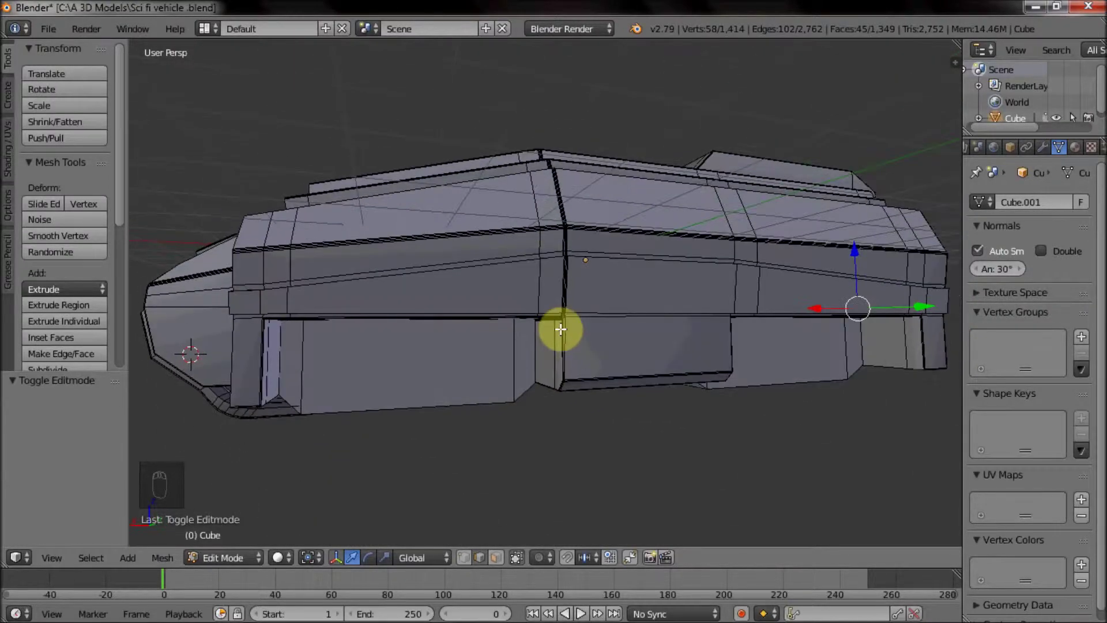
pyautogui.moveTo(543, 349); pyautogui.dragTo(511, 345)
pyautogui.moveTo(512, 310); pyautogui.dragTo(476, 285)
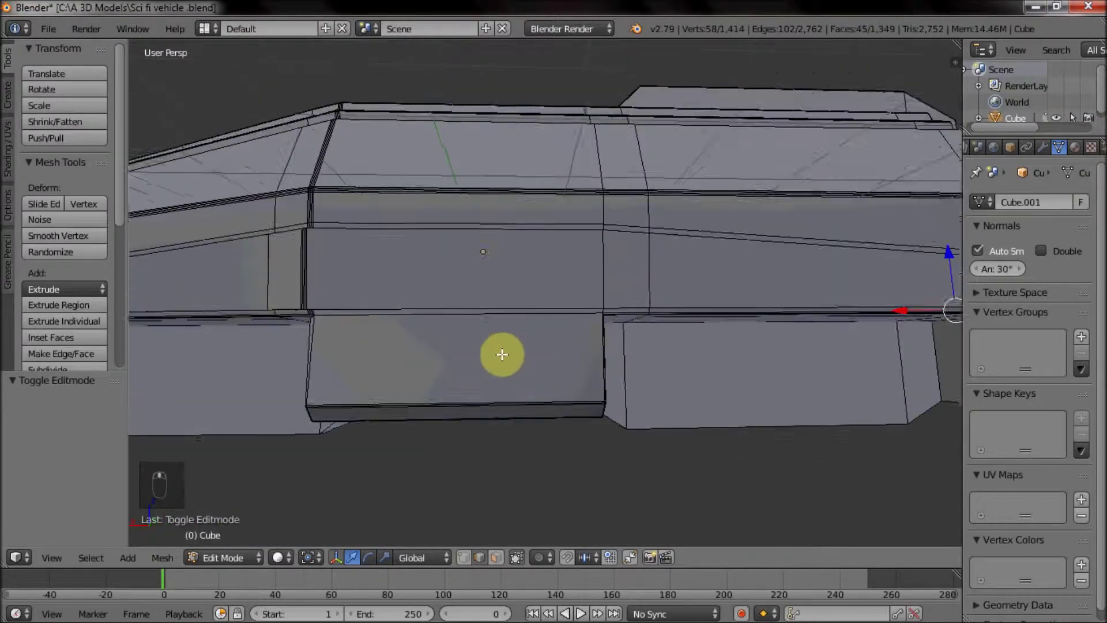
# Step: Select the rectangular patch of side faces that will become the hatch panel
pyautogui.moveTo(493, 556); pyautogui.dragTo(562, 274)
pyautogui.moveTo(585, 345); pyautogui.dragTo(561, 266)
pyautogui.moveTo(580, 280); pyautogui.dragTo(637, 254)
pyautogui.middleClick(603, 342)
pyautogui.click(570, 325)
# Step: Snap the 3D cursor to the selected side patch and scale the patch about it
pyautogui.moveTo(519, 342); pyautogui.dragTo(629, 364)
pyautogui.press('shift+s')
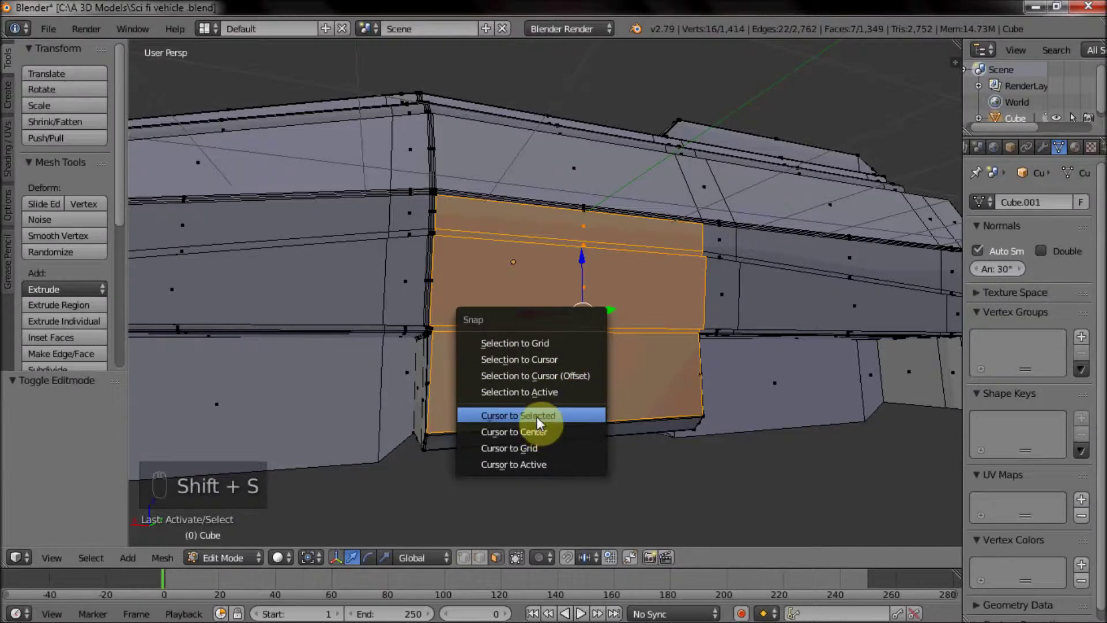
pyautogui.press('shift+a')
pyautogui.press('s')
pyautogui.press('s')
pyautogui.moveTo(809, 422); pyautogui.dragTo(661, 377)
pyautogui.middleClick(681, 348)
pyautogui.moveTo(670, 237); pyautogui.dragTo(670, 279)
pyautogui.moveTo(729, 283); pyautogui.dragTo(791, 230)
# Step: Pick the hatch panel piece and move it vertically and sideways into place below the hull side
pyautogui.click(781, 225)
pyautogui.moveTo(739, 258); pyautogui.dragTo(649, 279)
pyautogui.click(618, 292)
pyautogui.moveTo(593, 313); pyautogui.dragTo(636, 305)
pyautogui.click(723, 258)
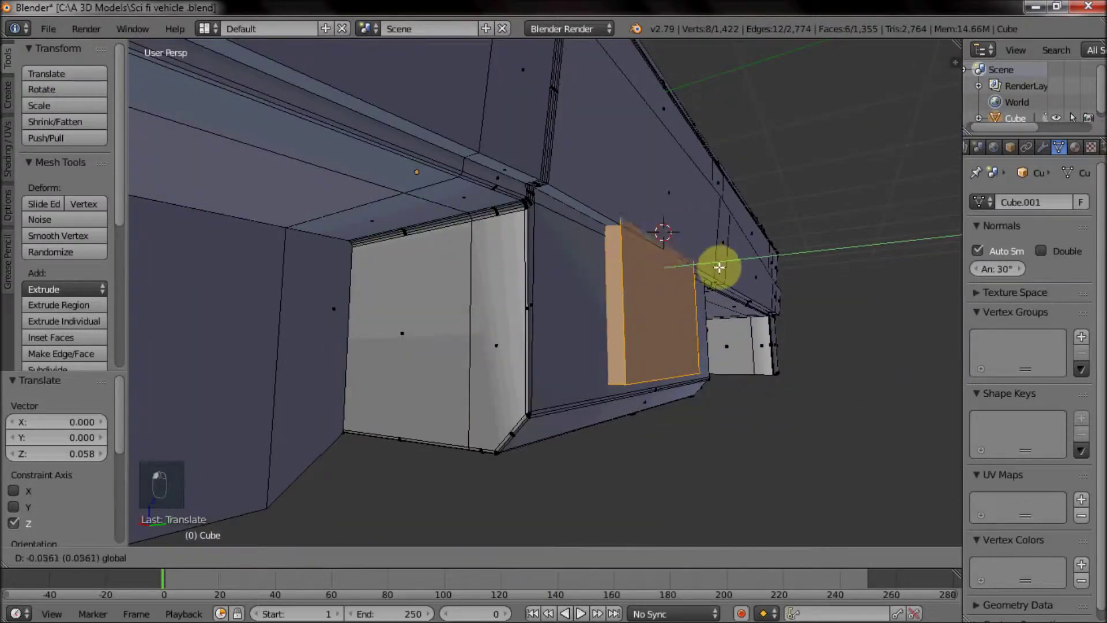
pyautogui.moveTo(757, 282); pyautogui.dragTo(720, 278)
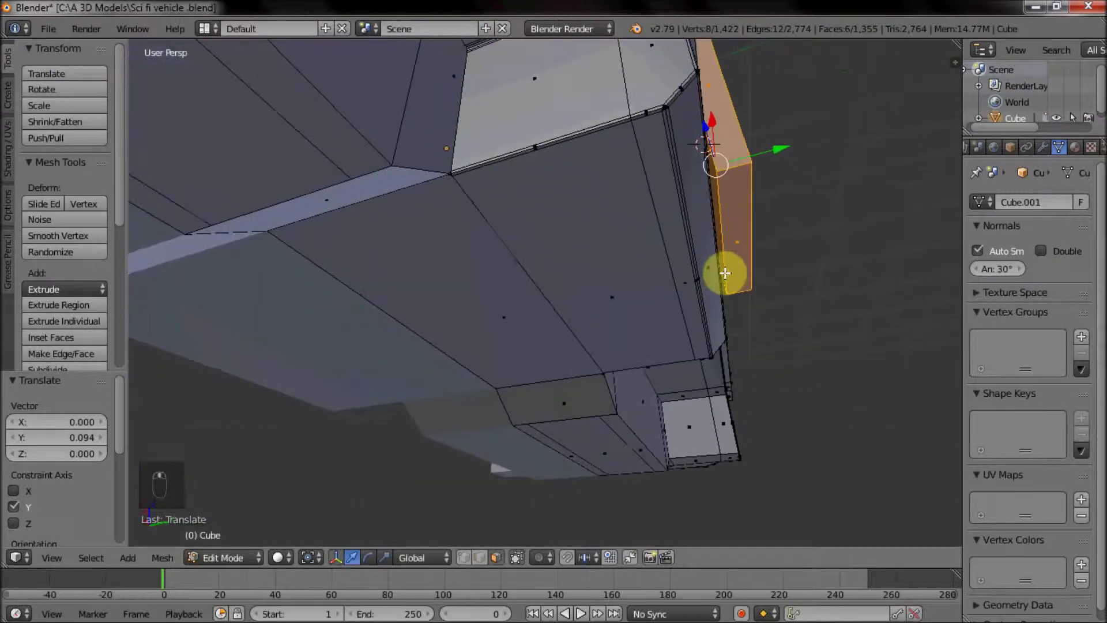
pyautogui.middleClick(762, 248)
pyautogui.moveTo(751, 246); pyautogui.dragTo(692, 324)
pyautogui.moveTo(692, 324); pyautogui.dragTo(620, 365)
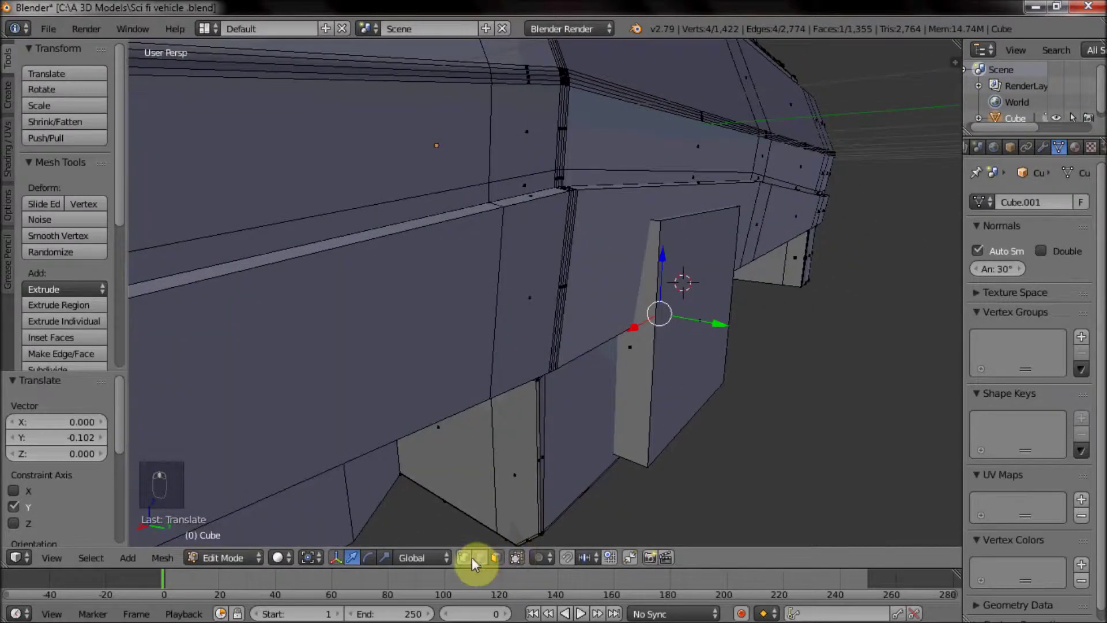
# Step: Slide the hatch panel forward along the hull length to its final spot
pyautogui.moveTo(476, 560); pyautogui.dragTo(720, 202)
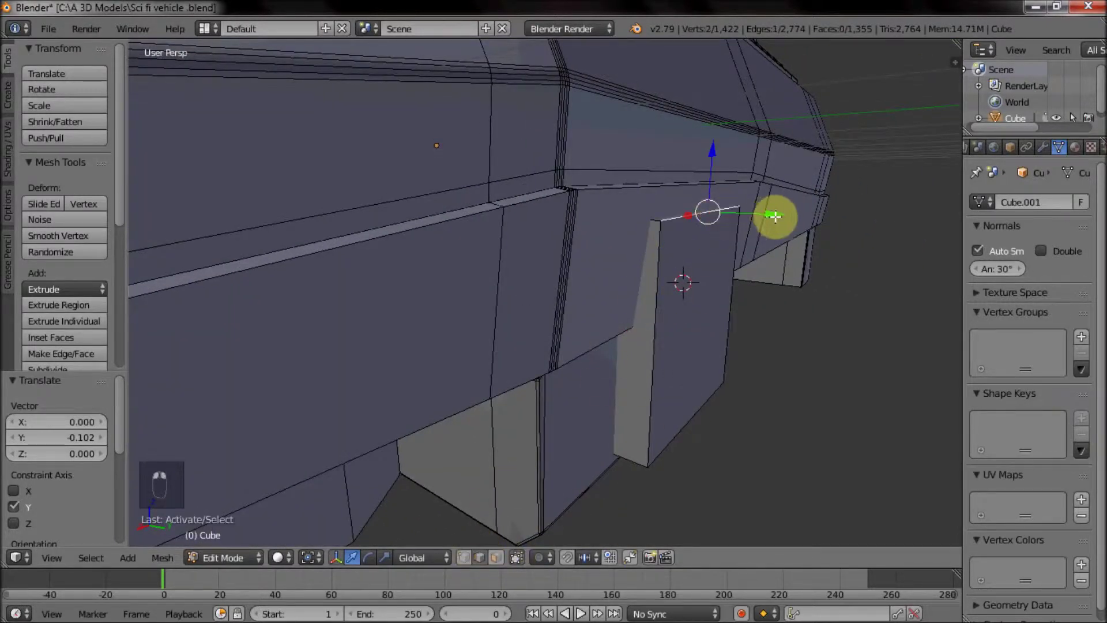
pyautogui.moveTo(712, 286); pyautogui.dragTo(637, 251)
pyautogui.moveTo(637, 251); pyautogui.dragTo(534, 312)
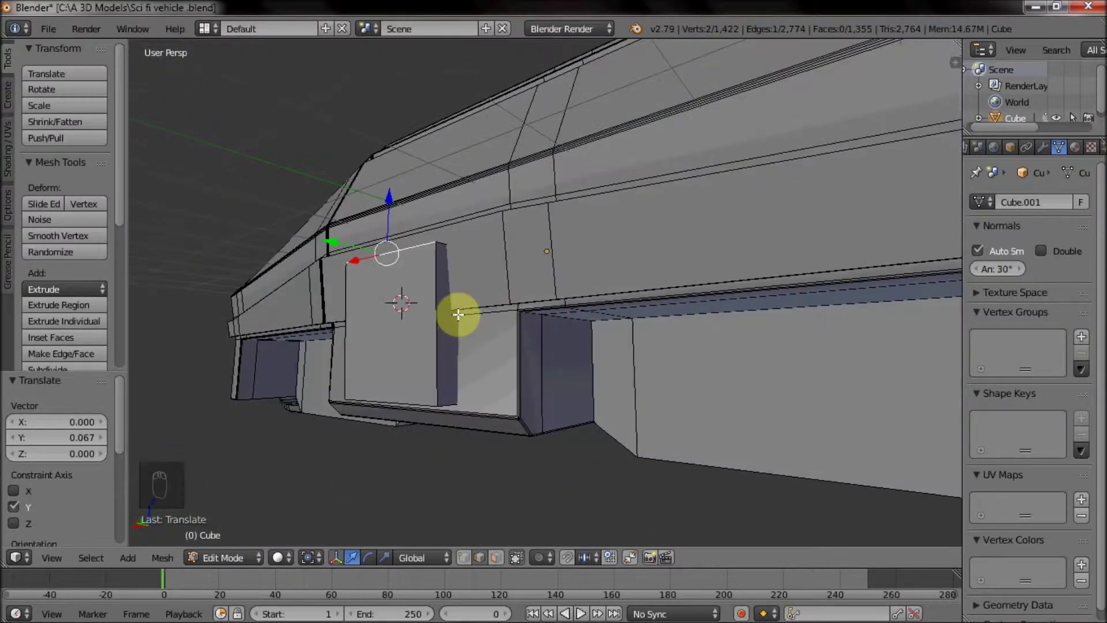
pyautogui.middleClick(645, 337)
pyautogui.moveTo(641, 328); pyautogui.dragTo(628, 336)
# Step: Bevel the hatch panel's top and bottom outer edges into chamfers
pyautogui.press('ctrl+b')
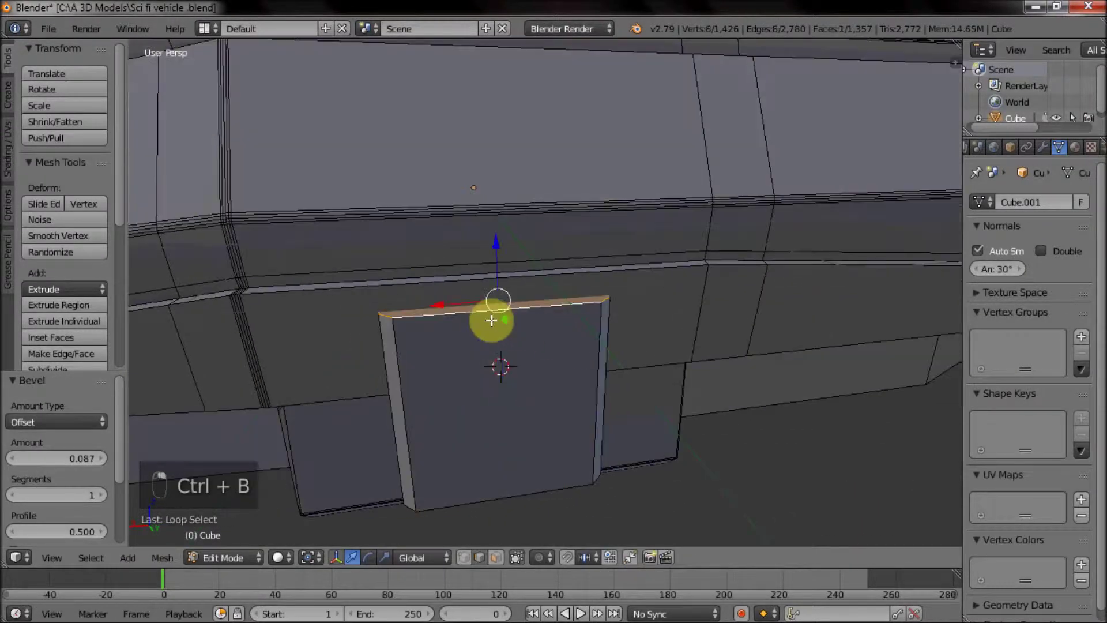
pyautogui.press('ctrl+b')
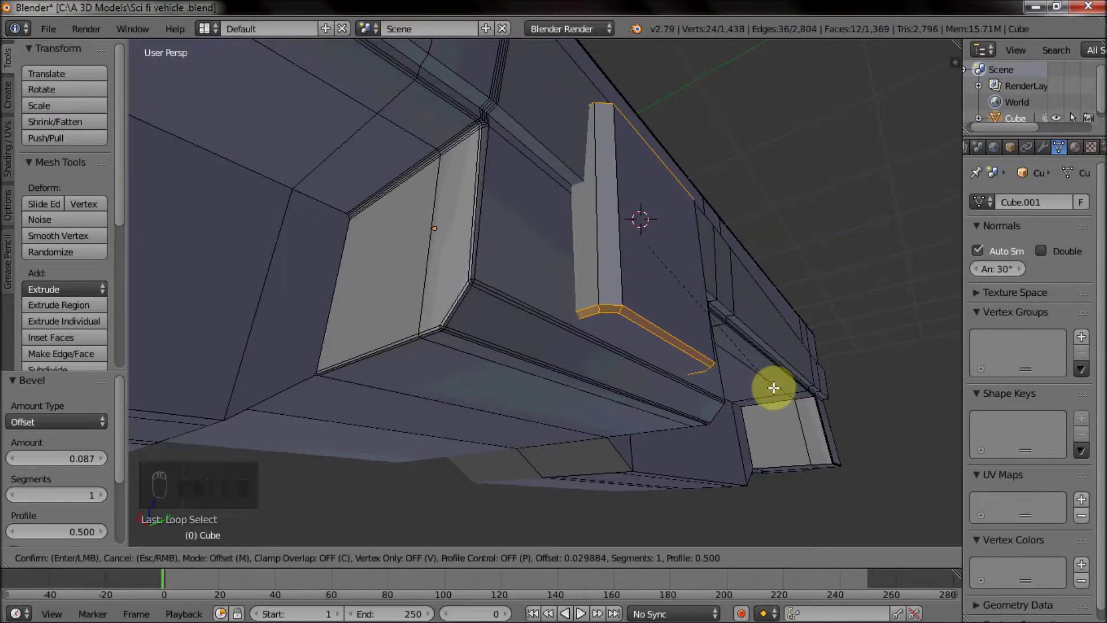
pyautogui.moveTo(664, 290); pyautogui.dragTo(506, 532)
# Step: Add a new cylinder mesh at the hatch panel
pyautogui.moveTo(498, 560); pyautogui.dragTo(589, 198)
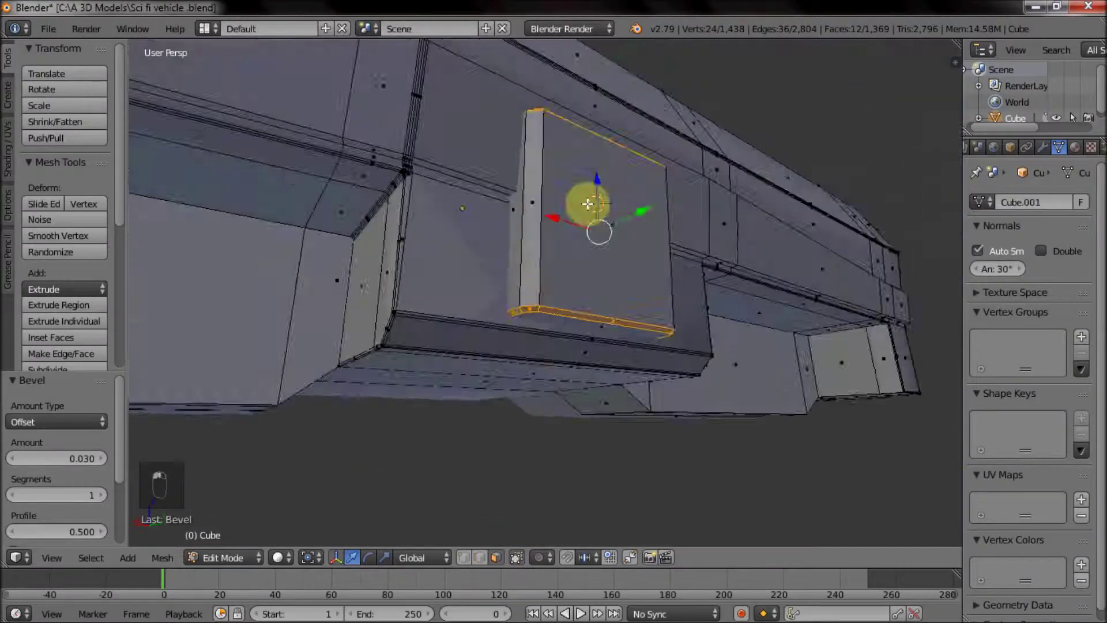
pyautogui.press('shift+s')
pyautogui.press('shift+a')
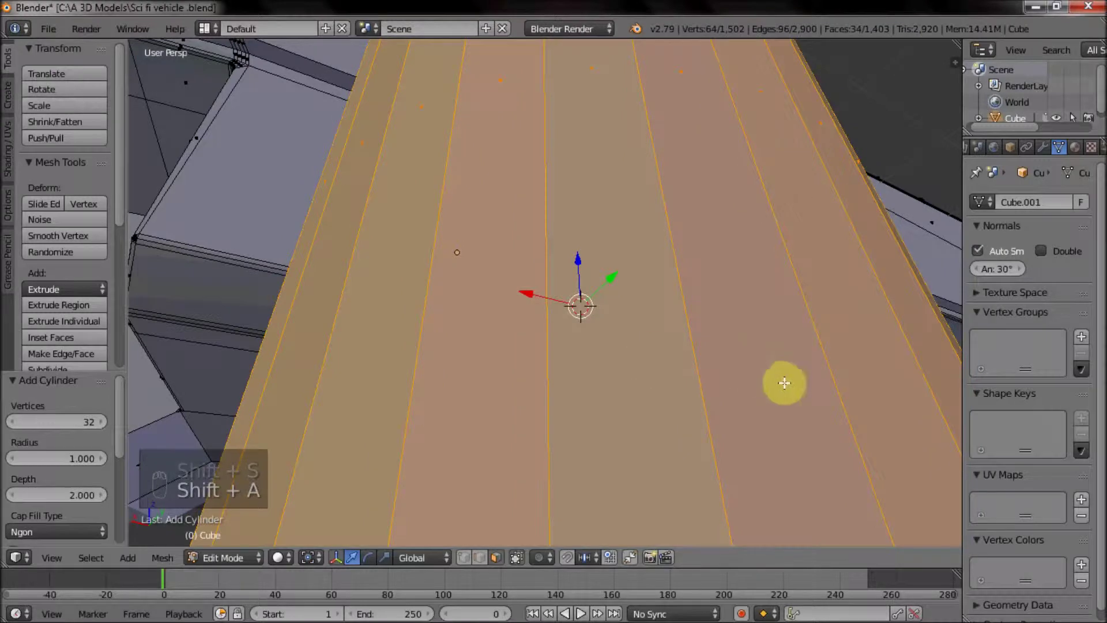
# Step: Scale the cylinder down to about 0.16 and rotate it 90 degrees onto its side
pyautogui.press('s')
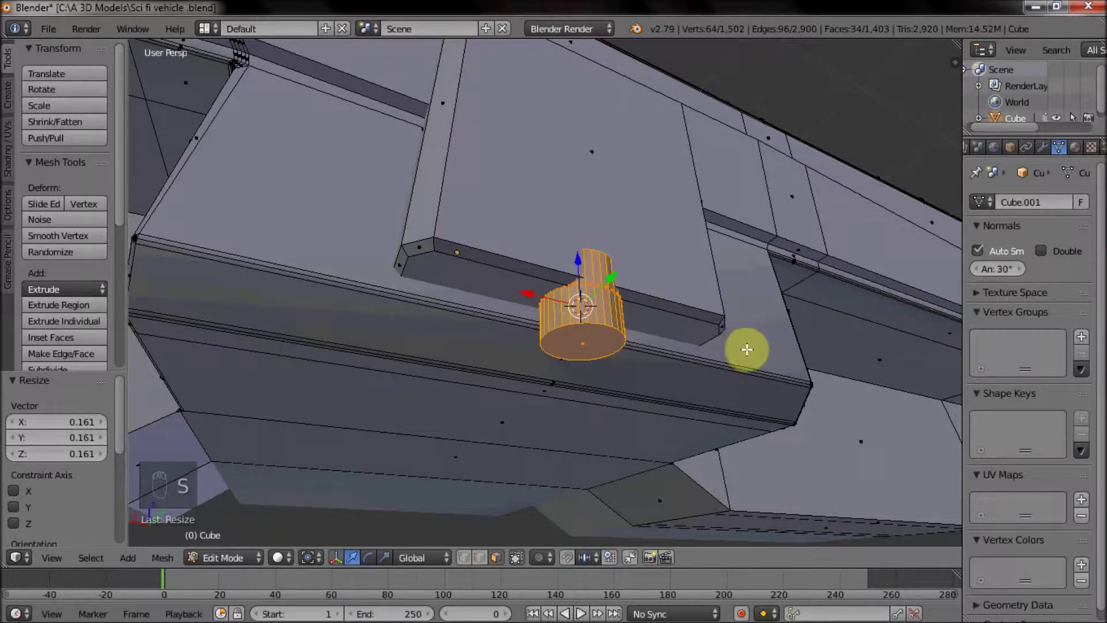
pyautogui.press('r')
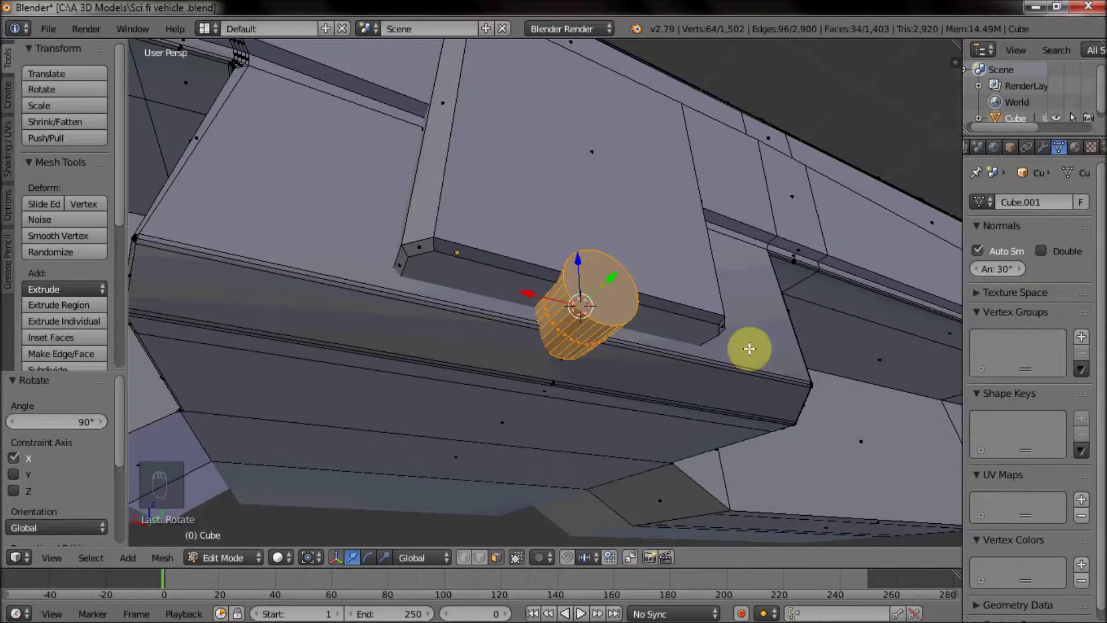
# Step: Rotate the cylinder a quarter turn and move it under the hatch panel's bottom edge
pyautogui.press('r')
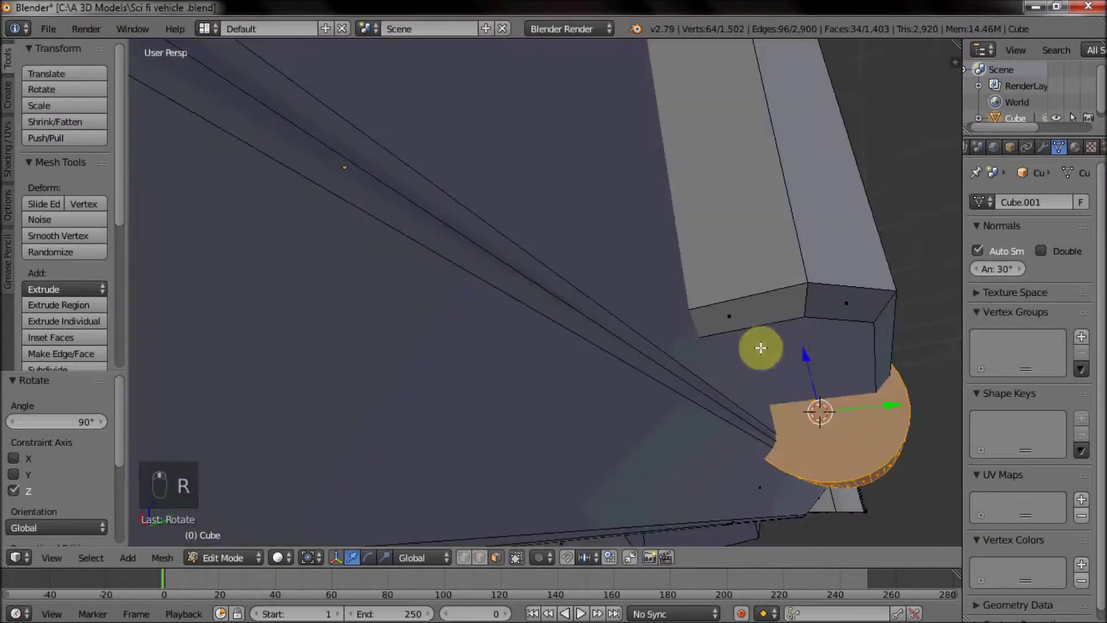
pyautogui.moveTo(758, 356); pyautogui.dragTo(655, 345)
pyautogui.moveTo(653, 349); pyautogui.dragTo(592, 321)
pyautogui.moveTo(593, 321); pyautogui.dragTo(559, 318)
pyautogui.middleClick(559, 319)
# Step: Extrude and scale the cylinder's end rims into raised rings, forming a hinge spool
pyautogui.press('ctrl+r')
pyautogui.press('ctrl+b')
pyautogui.press('e')
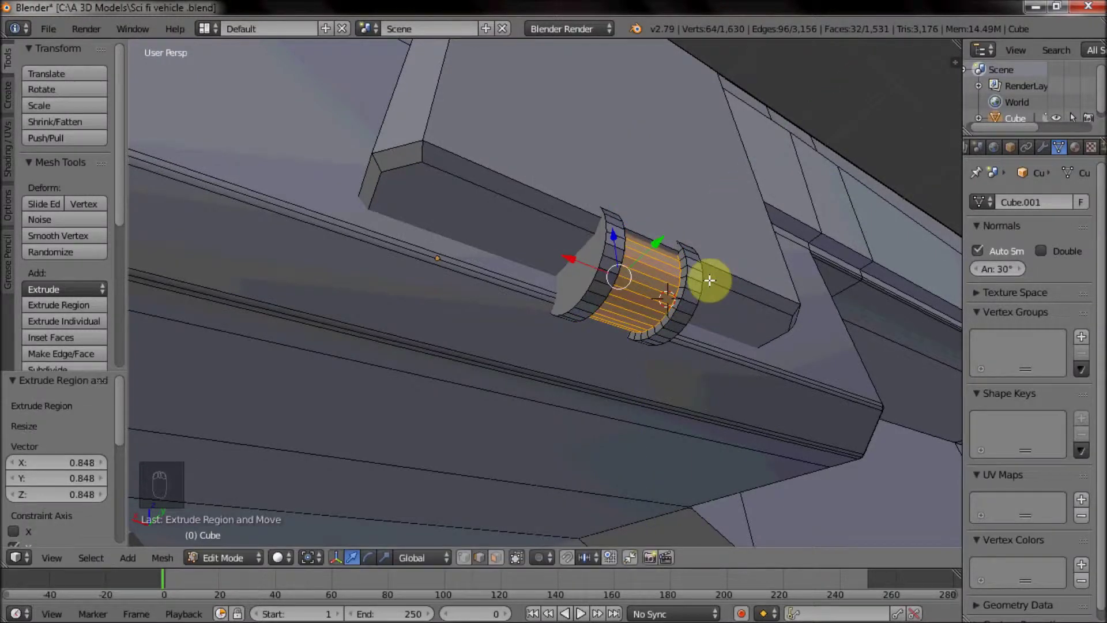
pyautogui.moveTo(632, 296); pyautogui.dragTo(615, 344)
pyautogui.rightClick(616, 343)
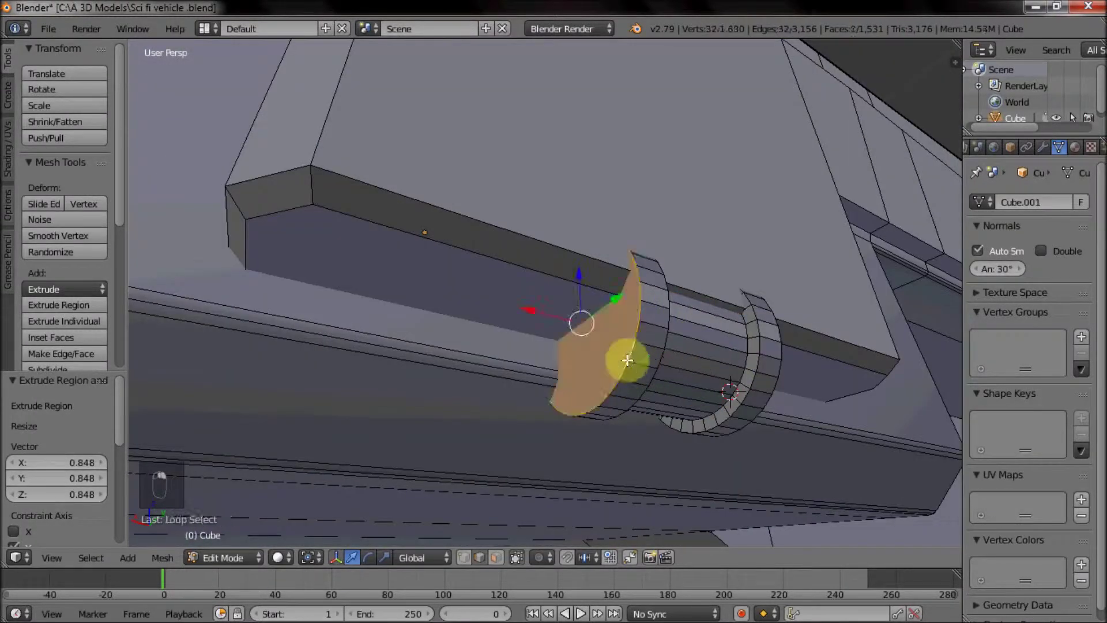
pyautogui.press('ctrl+b')
pyautogui.middleClick(632, 331)
pyautogui.moveTo(633, 332); pyautogui.dragTo(627, 315)
# Step: Select the whole hinge greeble, duplicate it further along the panel edge, and leave Edit Mode
pyautogui.press('ctrl+l')
pyautogui.middleClick(640, 317)
pyautogui.moveTo(624, 306); pyautogui.dragTo(558, 297)
pyautogui.middleClick(548, 311)
pyautogui.press('shift+d')
pyautogui.click(526, 315)
pyautogui.press('ctrl+l')
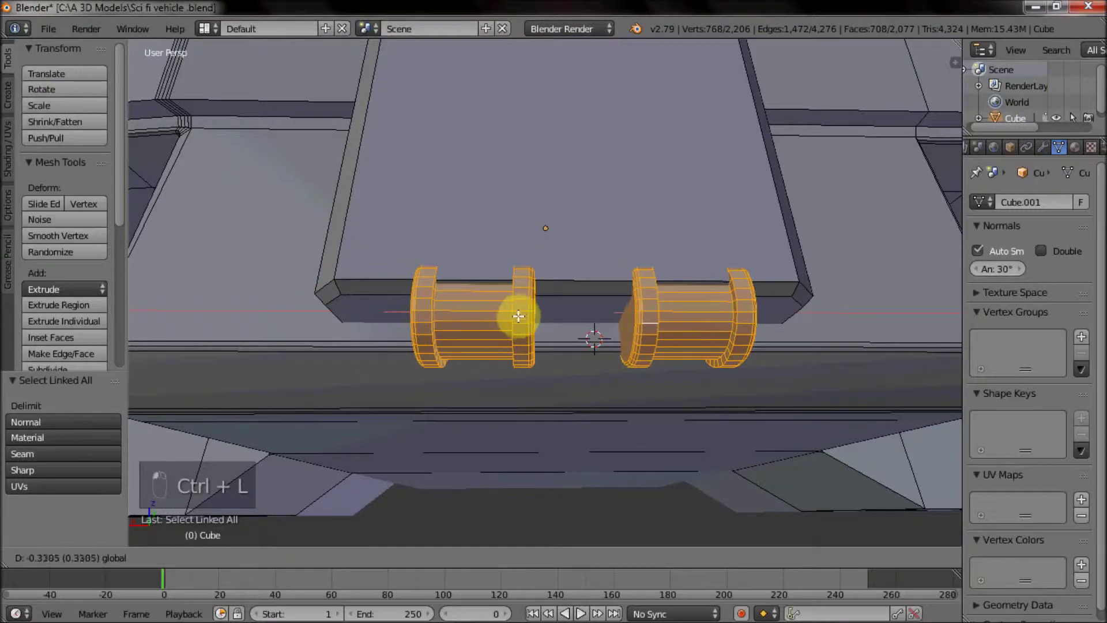
pyautogui.moveTo(507, 308); pyautogui.dragTo(693, 346)
pyautogui.press('Tab')
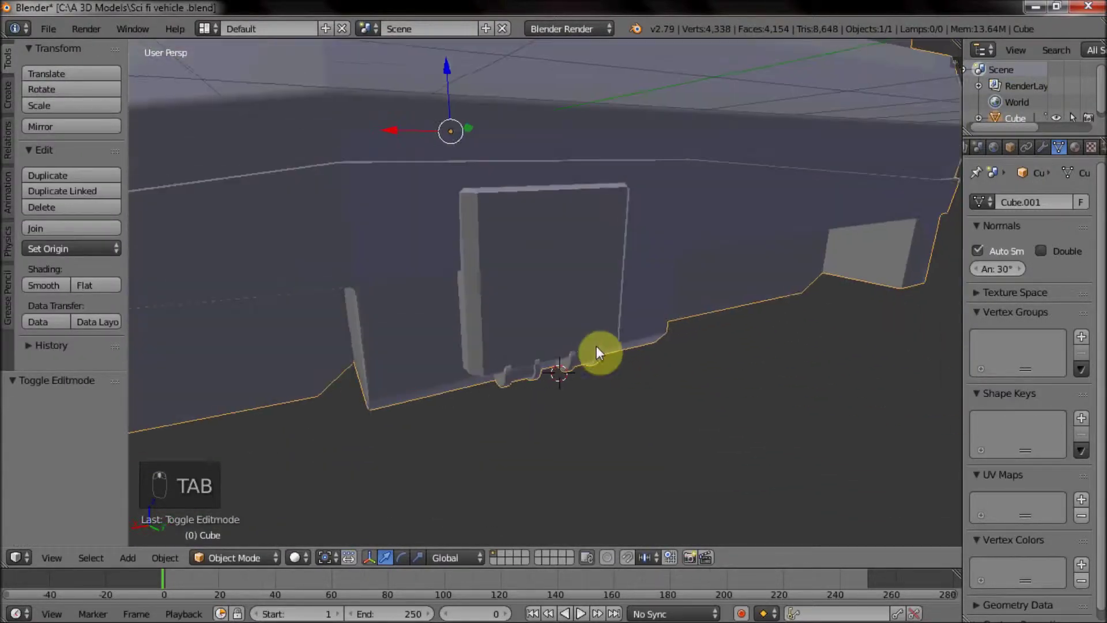
# Step: Try a loop cut along the hatch panel border, then undo it
pyautogui.press('Tab')
pyautogui.moveTo(538, 261); pyautogui.dragTo(551, 194)
pyautogui.moveTo(551, 194); pyautogui.dragTo(561, 157)
pyautogui.press('ctrl+r')
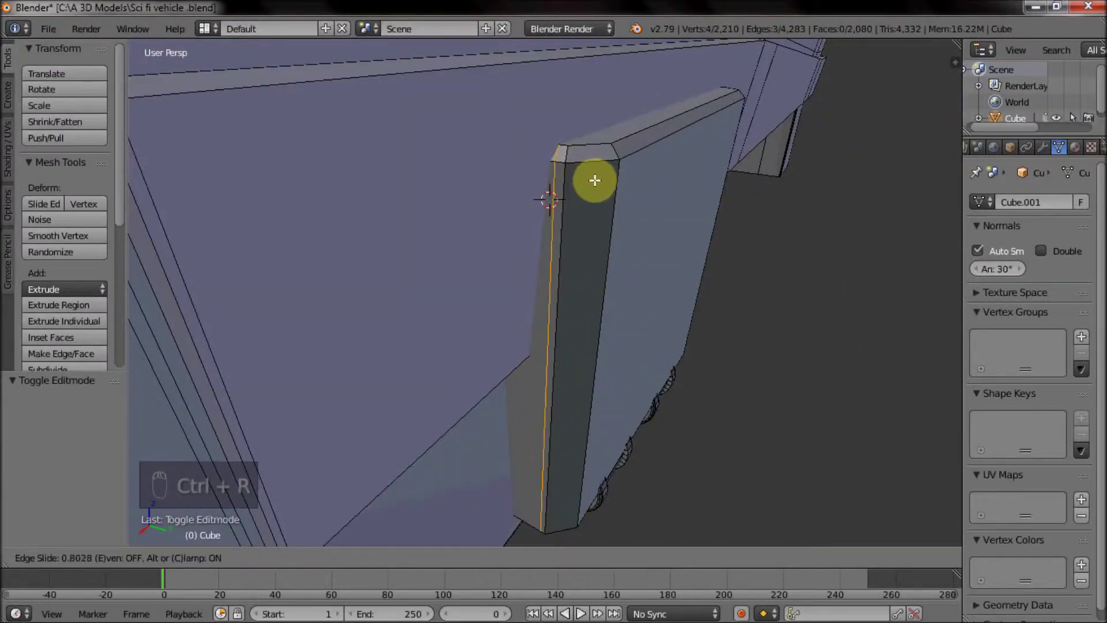
pyautogui.moveTo(734, 215); pyautogui.dragTo(707, 89)
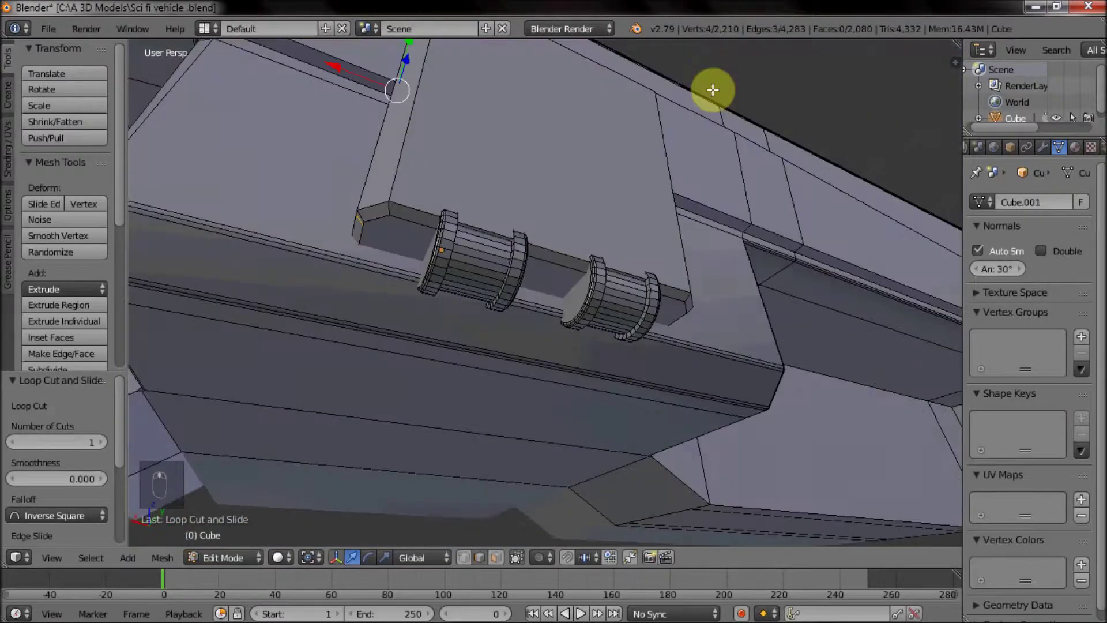
pyautogui.press('ctrl+z')
# Step: Connect the panel's corner vertices with new edges using J
pyautogui.click(468, 556)
pyautogui.moveTo(682, 241); pyautogui.dragTo(541, 251)
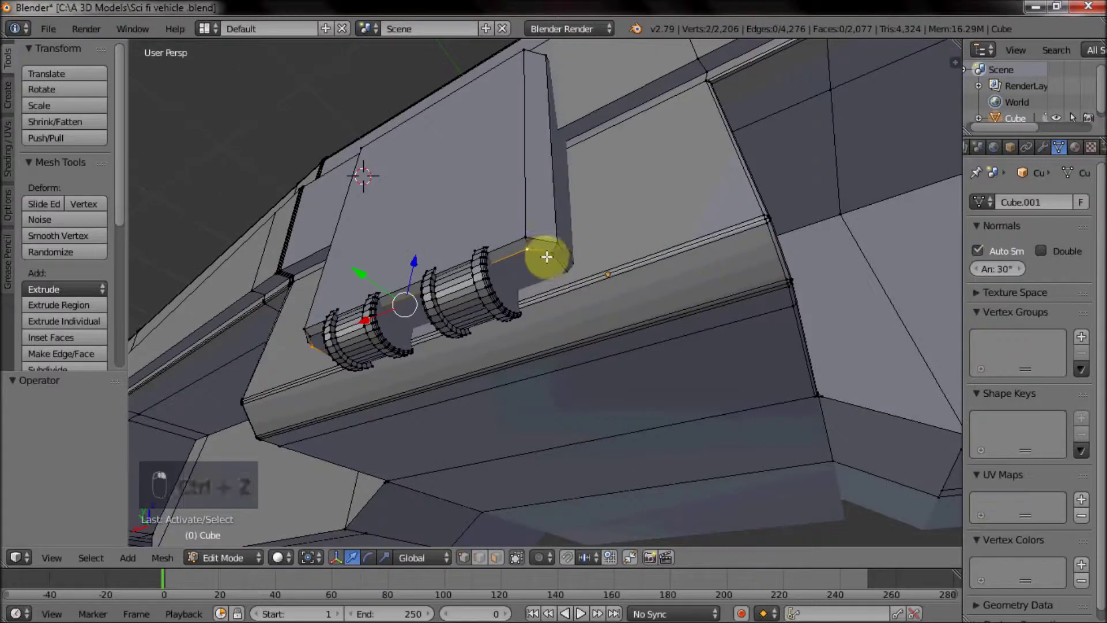
pyautogui.press('j')
pyautogui.moveTo(406, 184); pyautogui.dragTo(467, 236)
pyautogui.middleClick(520, 278)
pyautogui.rightClick(552, 216)
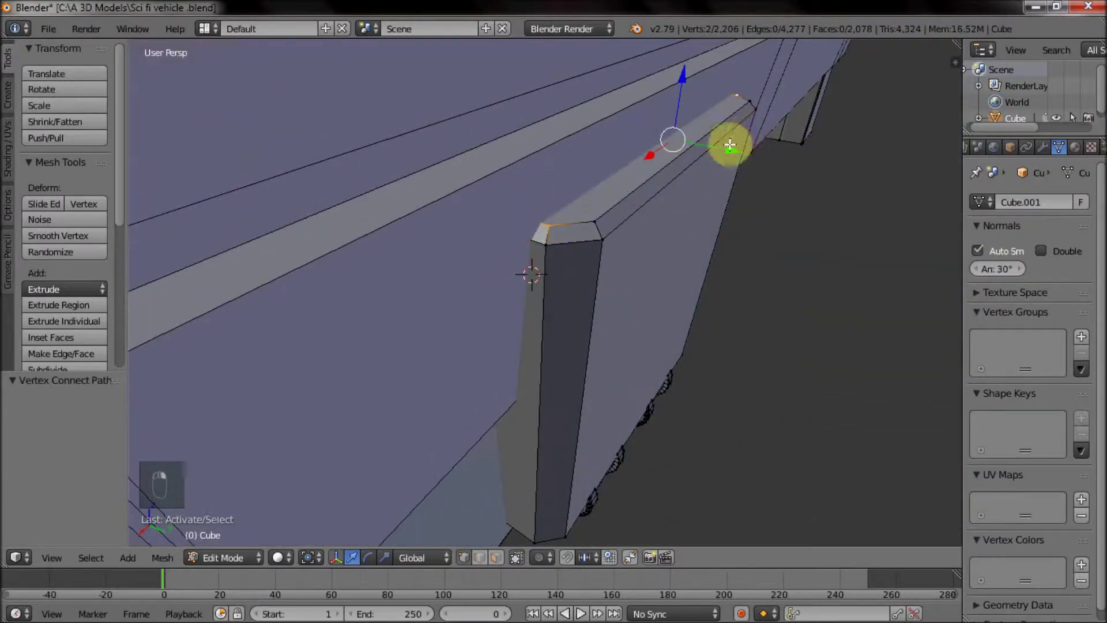
pyautogui.press('j')
# Step: Add a loop cut along the panel side and slide it toward the edge
pyautogui.click(633, 210)
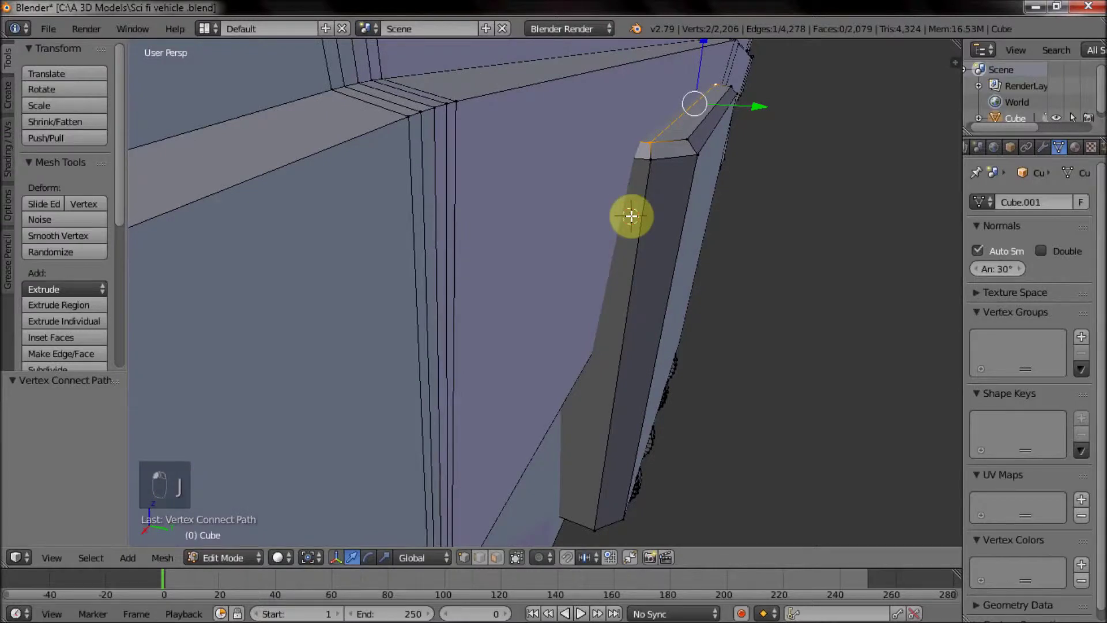
pyautogui.press('ctrl+r')
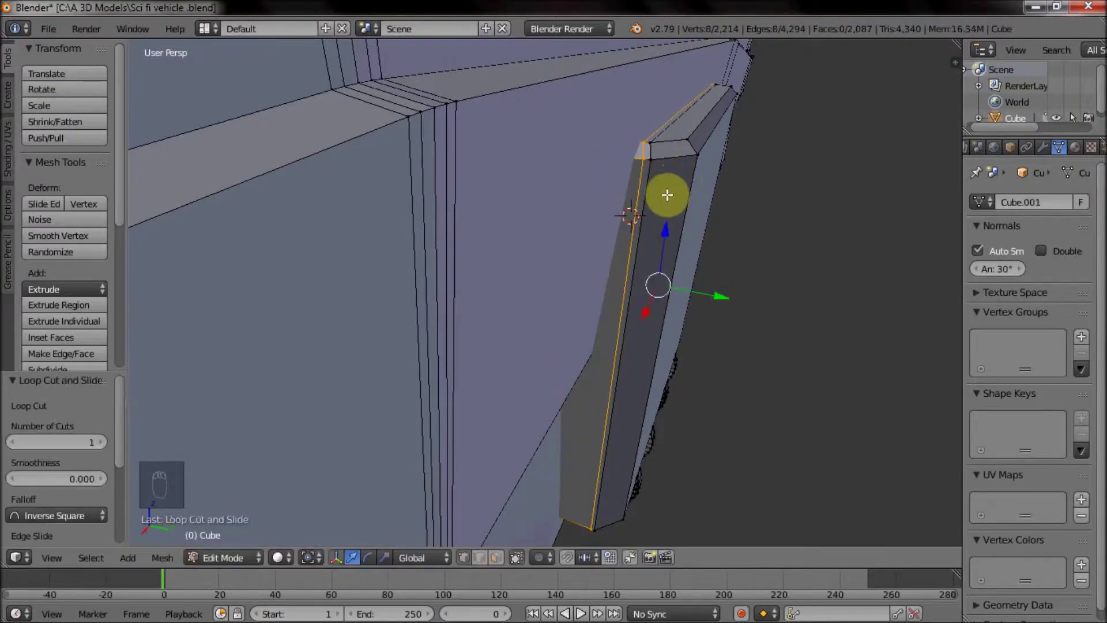
pyautogui.moveTo(501, 557); pyautogui.dragTo(723, 213)
pyautogui.moveTo(723, 212); pyautogui.dragTo(494, 198)
pyautogui.middleClick(763, 140)
pyautogui.middleClick(725, 238)
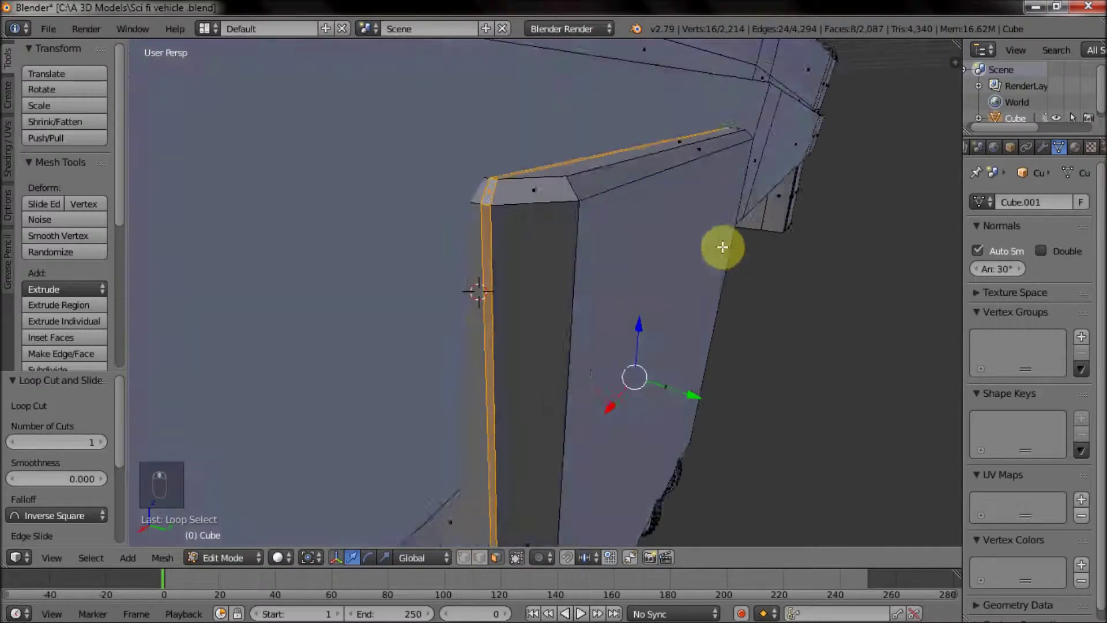
# Step: Extrude the panel's front face and scale it to 0.98 for a slight inset, leaving Edit Mode
pyautogui.press('e')
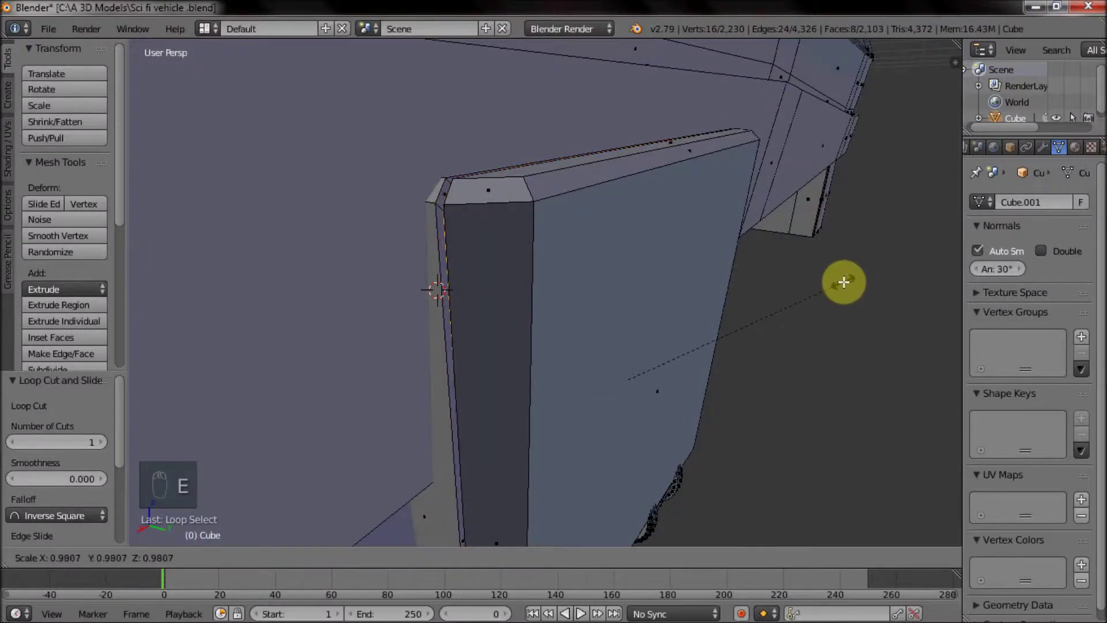
pyautogui.moveTo(817, 289); pyautogui.dragTo(730, 310)
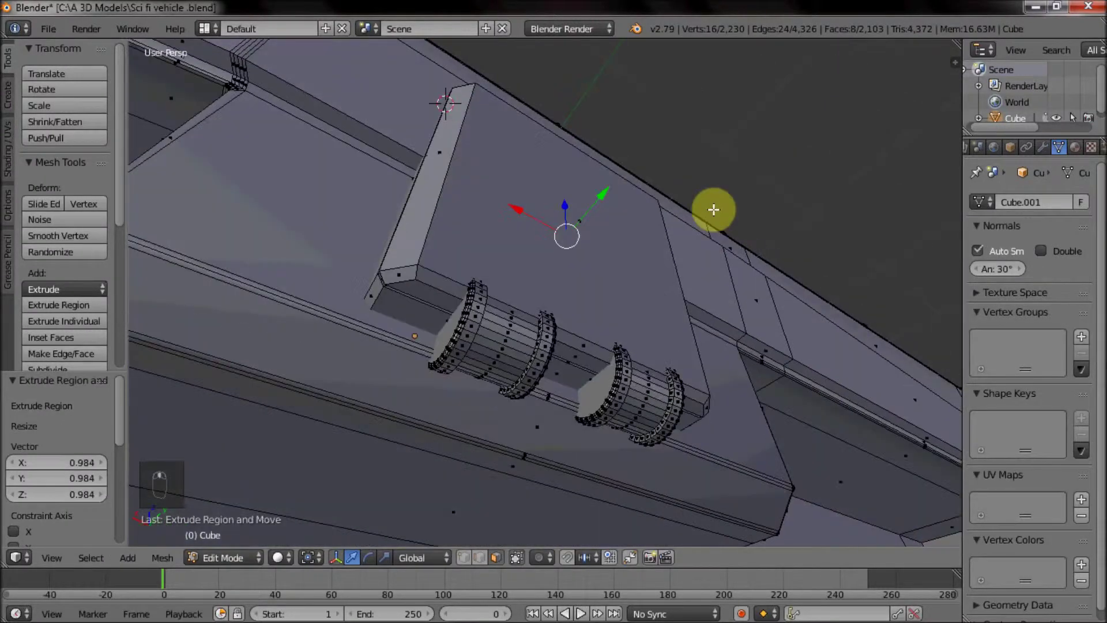
pyautogui.press('Tab')
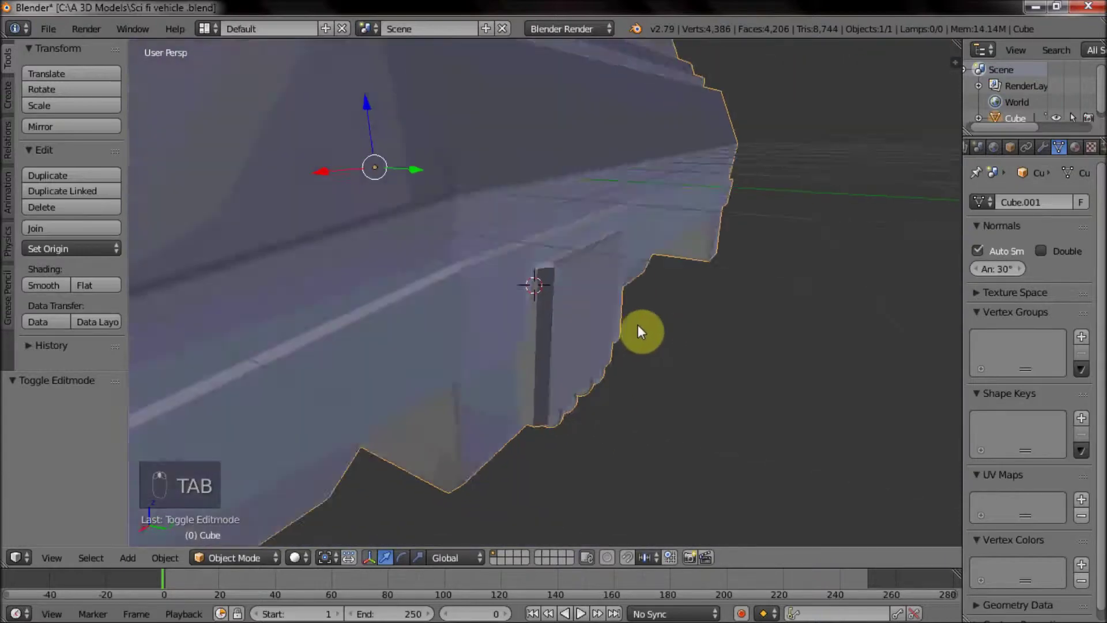
# Step: Subdivide the hatch panel's front face into a grid of tiles
pyautogui.press('Tab')
pyautogui.moveTo(601, 299); pyautogui.dragTo(550, 255)
pyautogui.moveTo(537, 238); pyautogui.dragTo(583, 329)
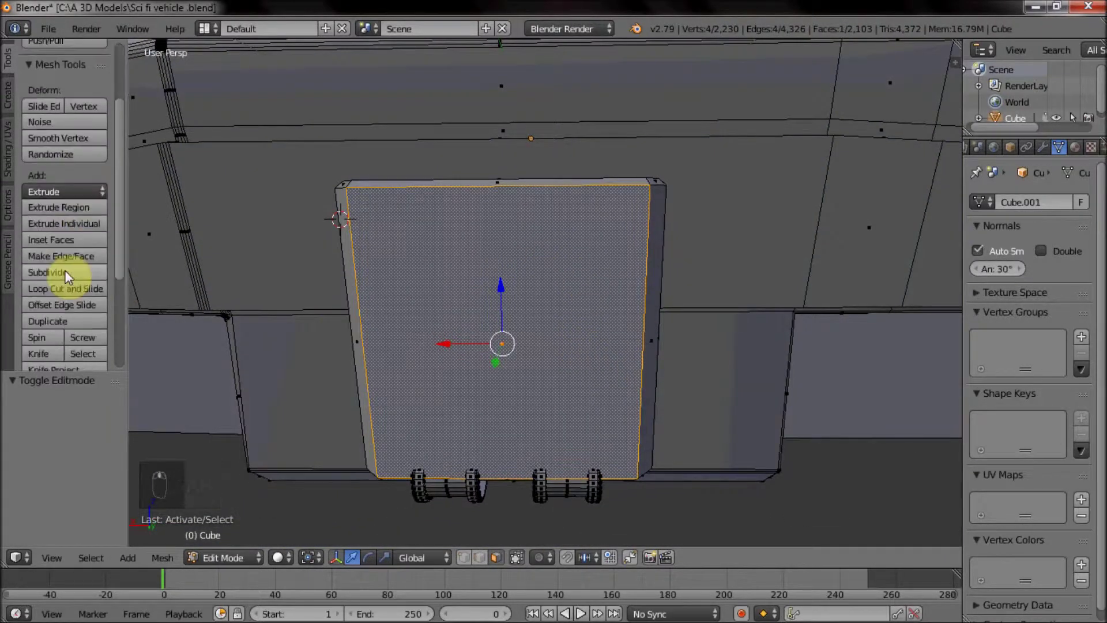
pyautogui.moveTo(58, 289); pyautogui.dragTo(56, 275)
pyautogui.click(56, 276)
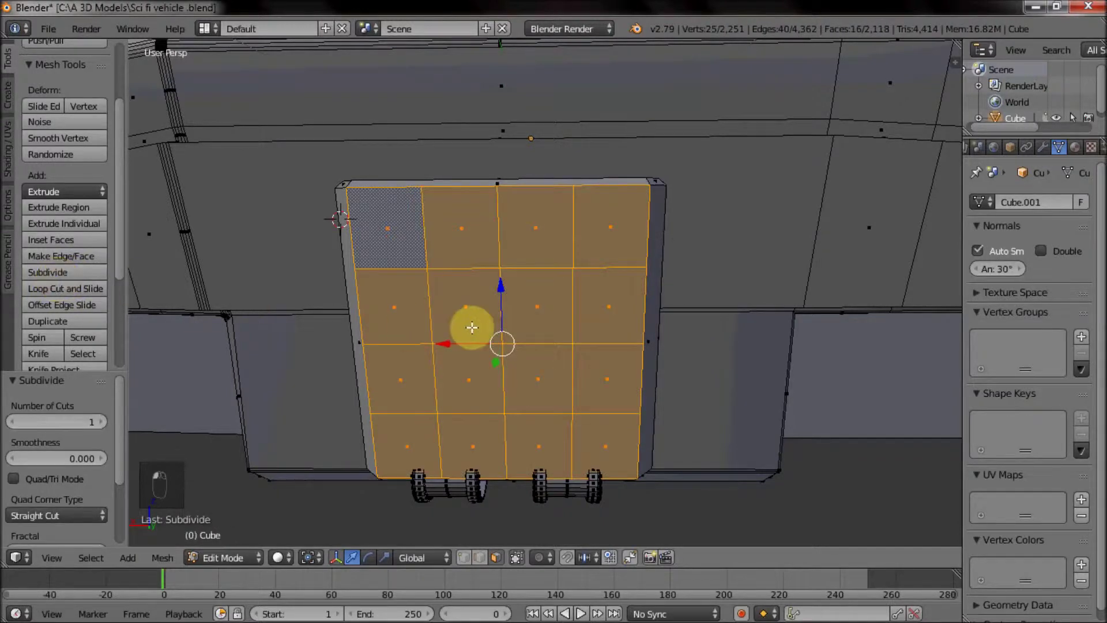
pyautogui.middleClick(488, 294)
pyautogui.moveTo(500, 294); pyautogui.dragTo(450, 253)
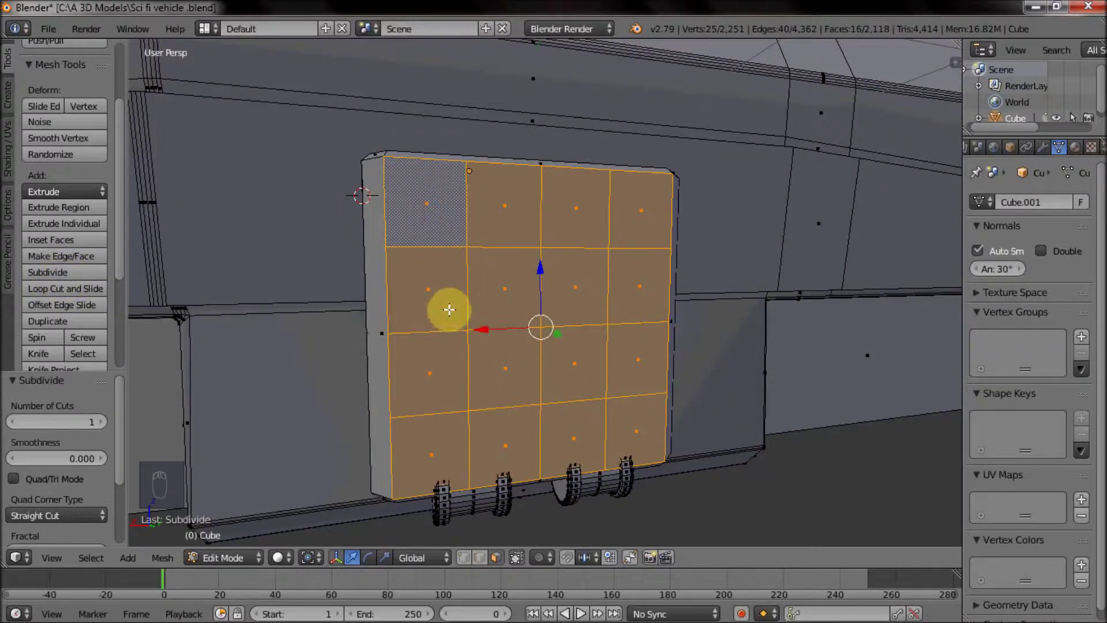
# Step: Inset alternating grid tiles, extrude them slightly outward and scale them into square recesses
pyautogui.rightClick(443, 209)
pyautogui.moveTo(502, 209); pyautogui.dragTo(803, 328)
pyautogui.press('i')
pyautogui.click(591, 316)
pyautogui.press('e')
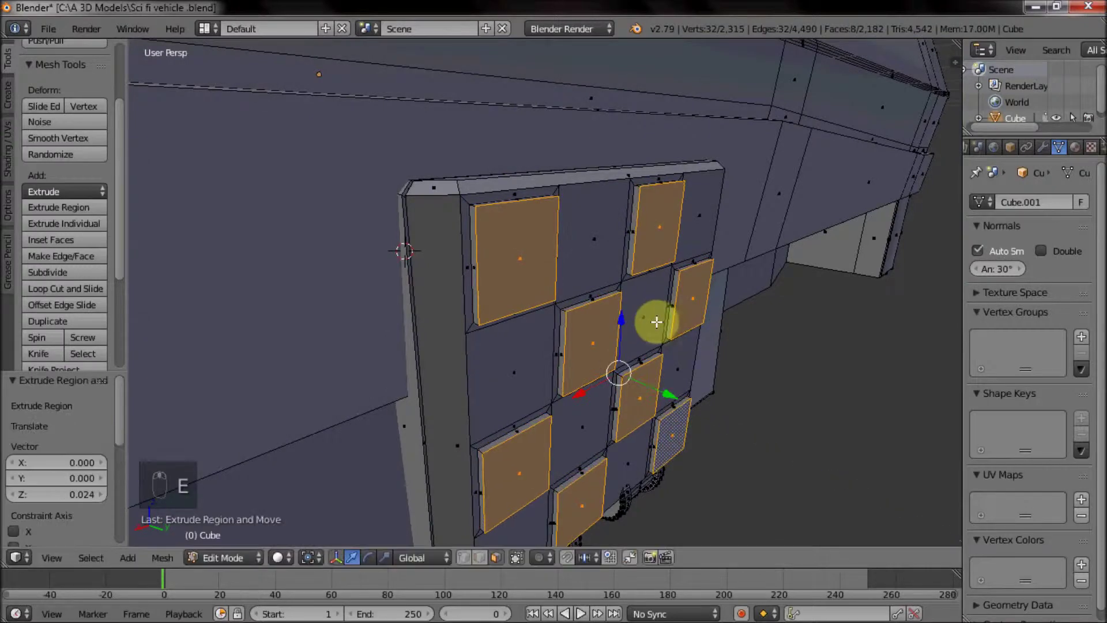
pyautogui.click(785, 403)
pyautogui.press('s')
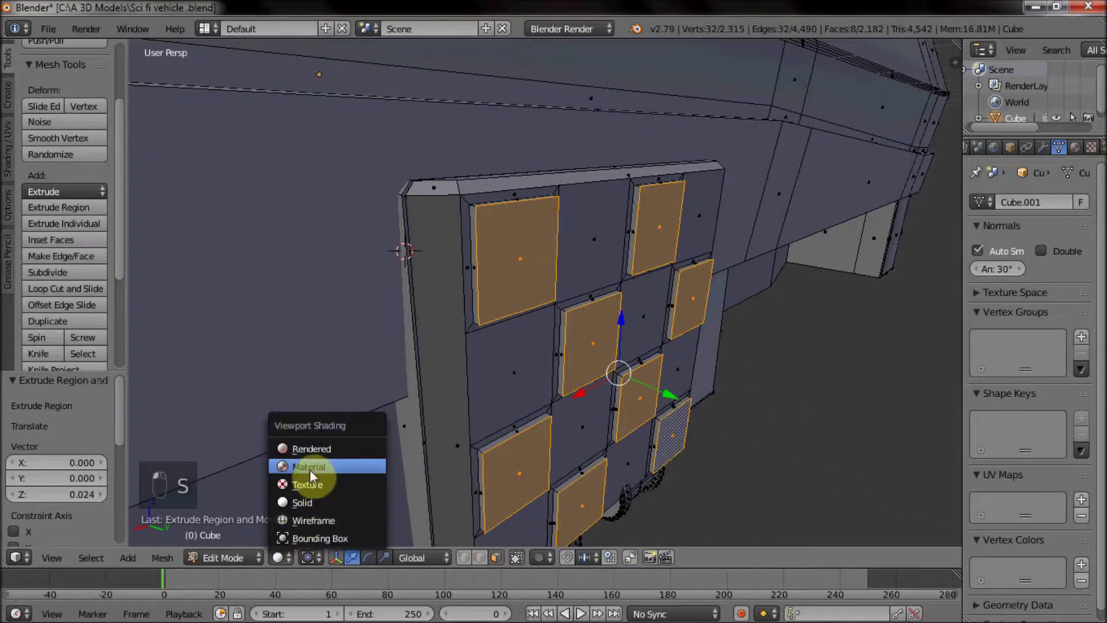
pyautogui.moveTo(308, 559); pyautogui.dragTo(346, 505)
pyautogui.press('s')
pyautogui.press('Tab')
# Step: Orbit and zoom out to view the finished tiled panel on the hull side
pyautogui.moveTo(657, 418); pyautogui.dragTo(585, 362)
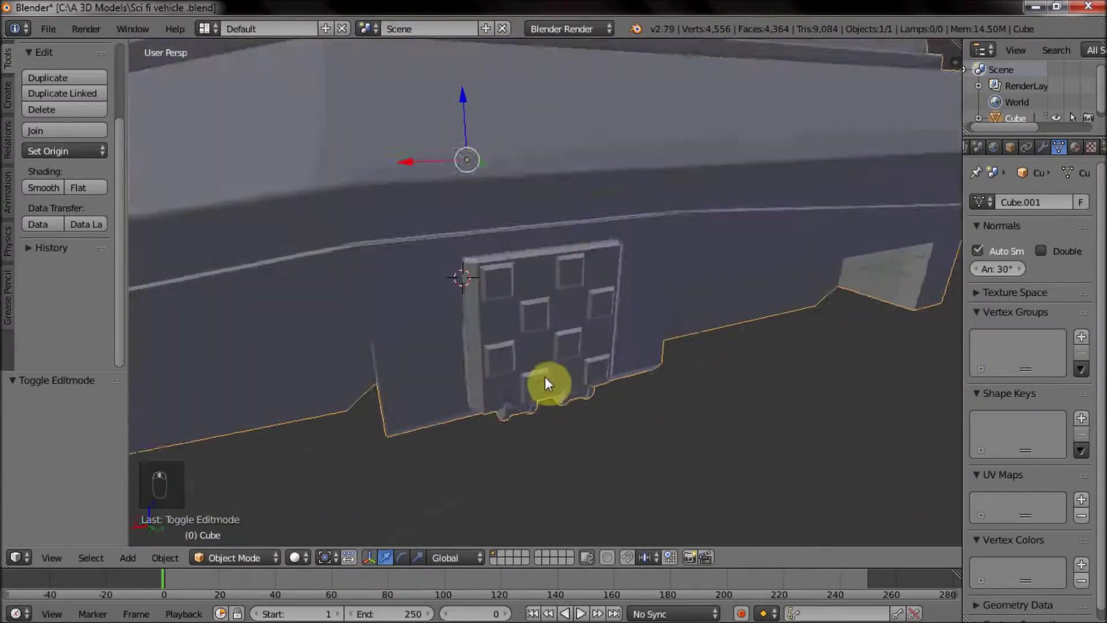
pyautogui.moveTo(613, 360); pyautogui.dragTo(595, 366)
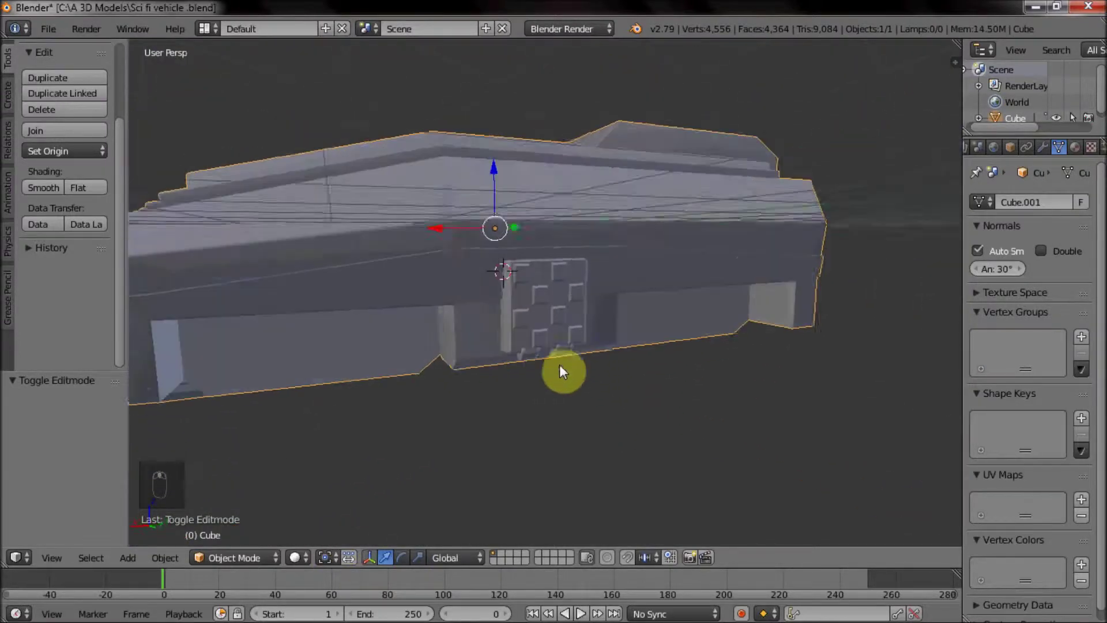
# Step: Inset the long upper side faces and extrude them inward as a window recess
pyautogui.moveTo(531, 387); pyautogui.dragTo(608, 392)
pyautogui.moveTo(673, 404); pyautogui.dragTo(646, 427)
pyautogui.press('Tab')
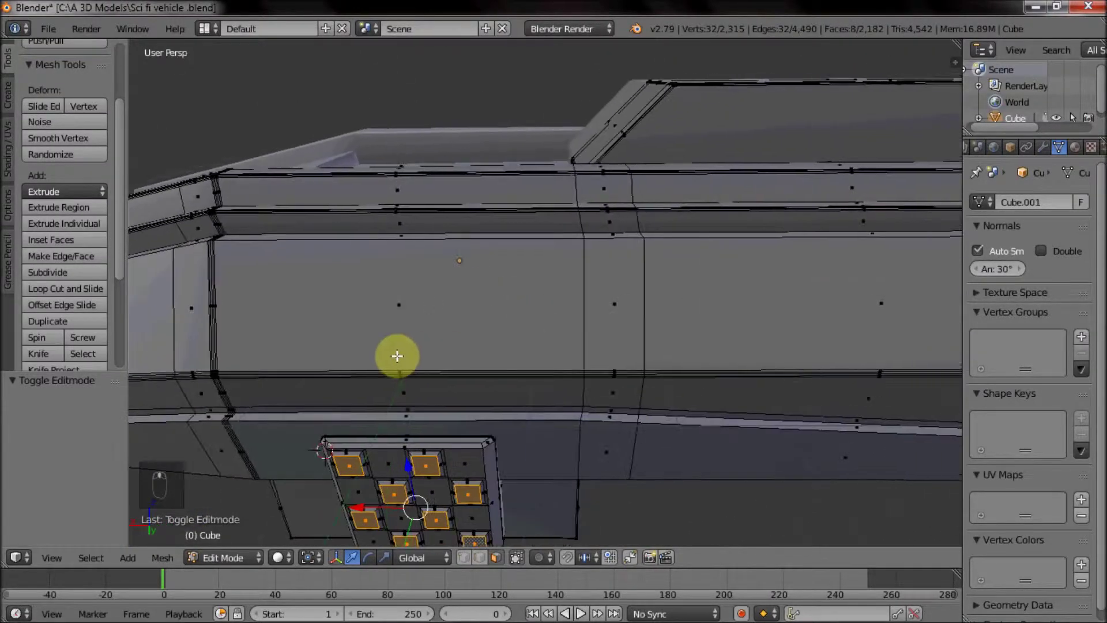
pyautogui.moveTo(413, 309); pyautogui.dragTo(680, 332)
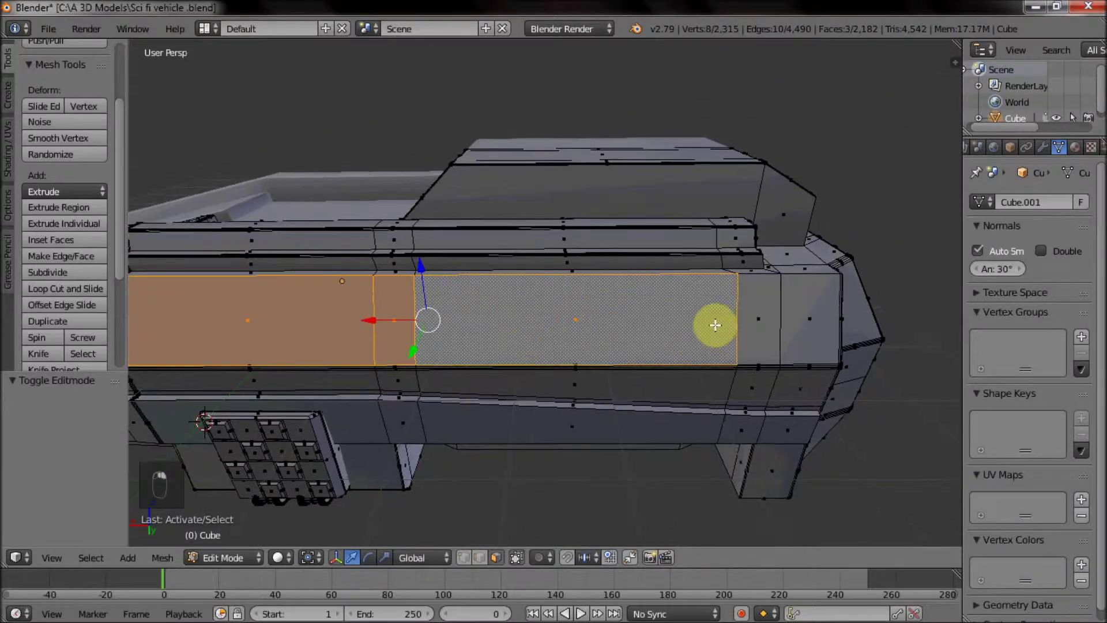
pyautogui.moveTo(524, 333); pyautogui.dragTo(569, 338)
pyautogui.moveTo(571, 276); pyautogui.dragTo(623, 287)
pyautogui.middleClick(624, 287)
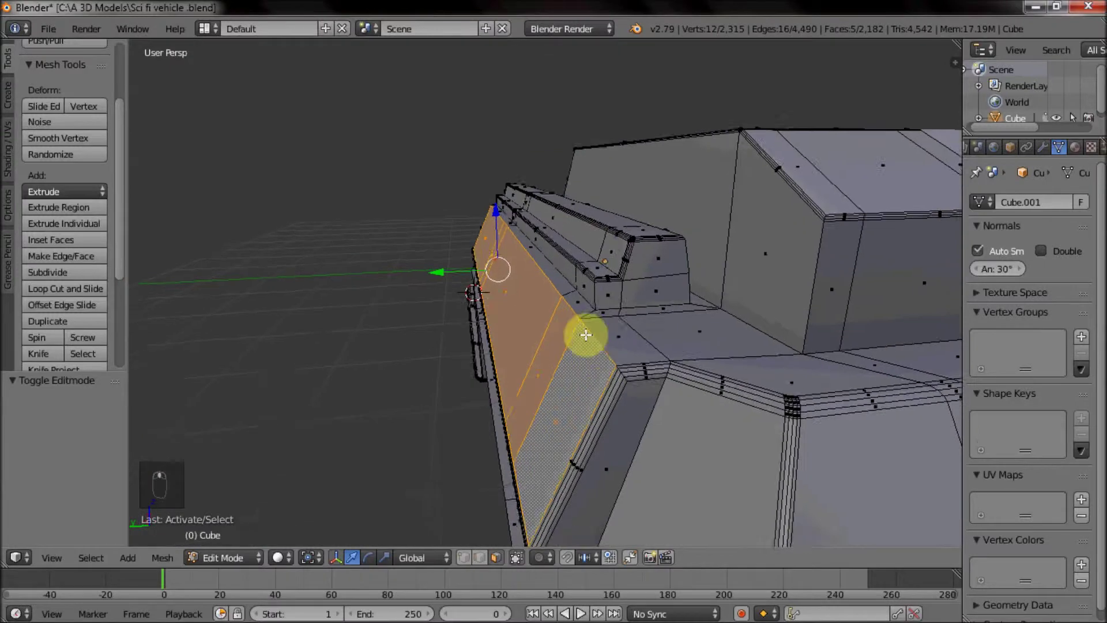
pyautogui.press('i')
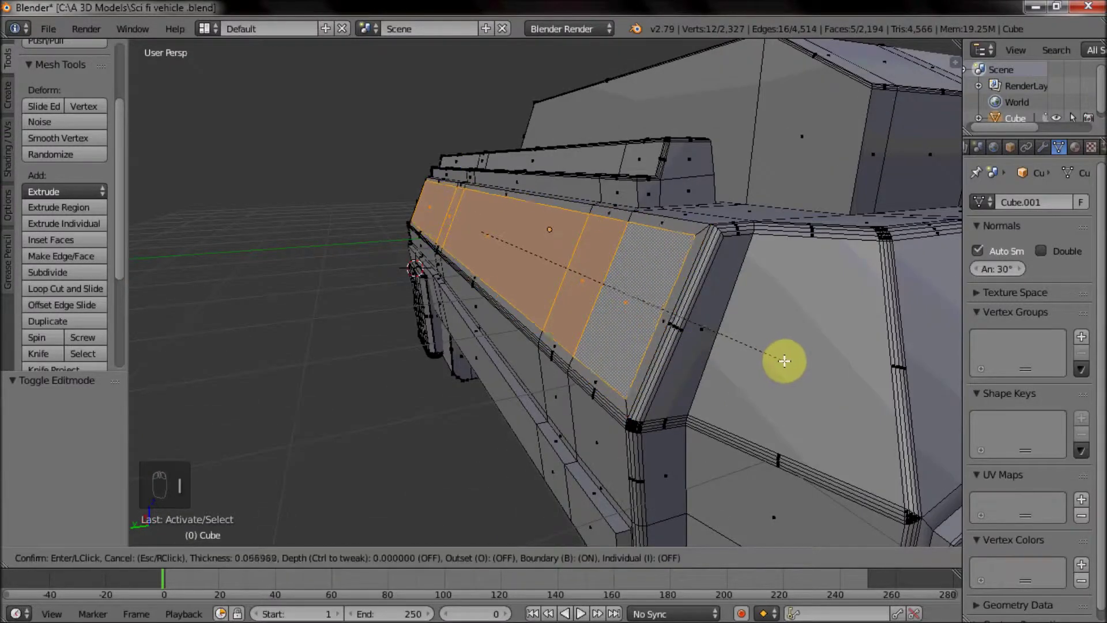
pyautogui.press('e')
# Step: Select the inner recess faces to reach the rim edges
pyautogui.moveTo(455, 304); pyautogui.dragTo(569, 319)
pyautogui.moveTo(585, 335); pyautogui.dragTo(520, 322)
pyautogui.moveTo(480, 558); pyautogui.dragTo(298, 182)
pyautogui.rightClick(298, 183)
pyautogui.moveTo(262, 371); pyautogui.dragTo(907, 330)
pyautogui.rightClick(908, 330)
pyautogui.moveTo(636, 282); pyautogui.dragTo(624, 449)
pyautogui.middleClick(625, 450)
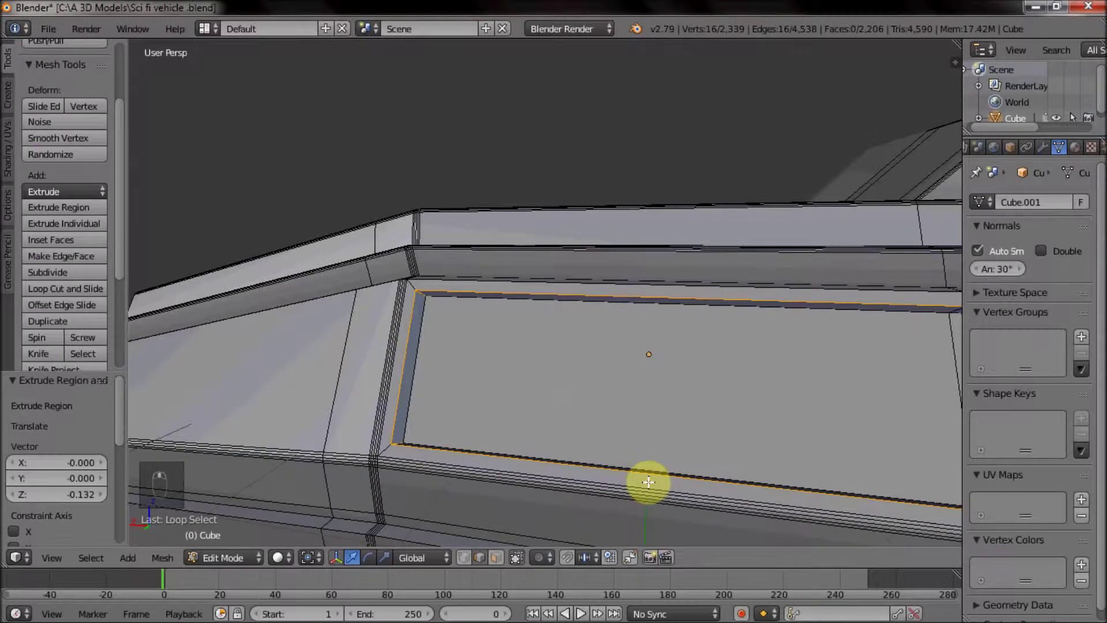
# Step: Bevel the recess rim with a rounded multi-segment bevel and leave Edit Mode
pyautogui.press('ctrl+b')
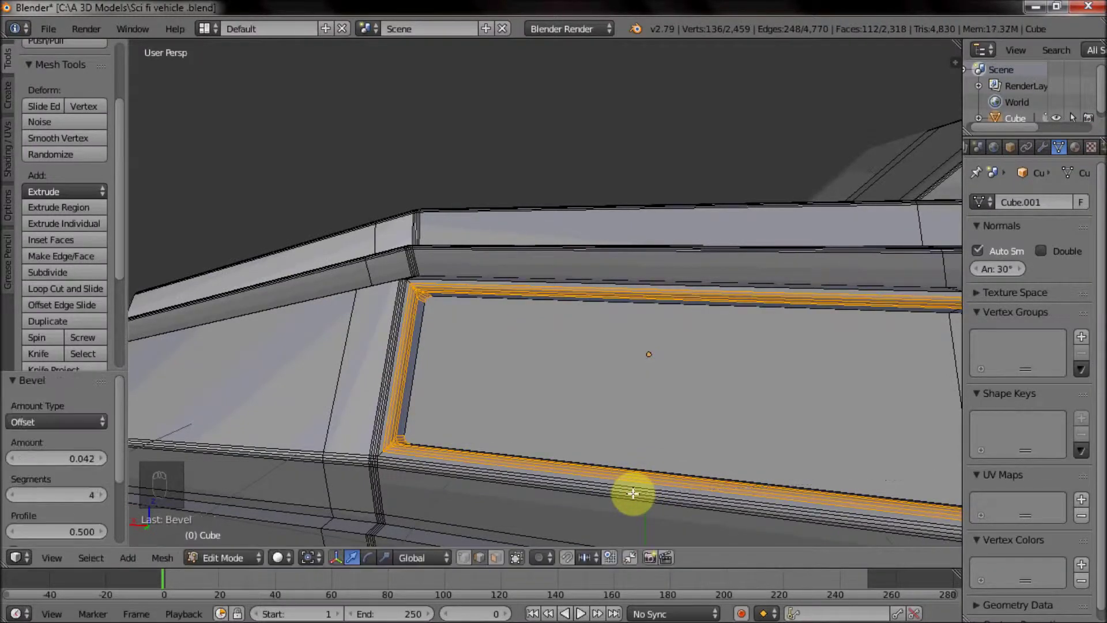
pyautogui.middleClick(586, 468)
pyautogui.moveTo(468, 365); pyautogui.dragTo(736, 378)
pyautogui.press('Tab')
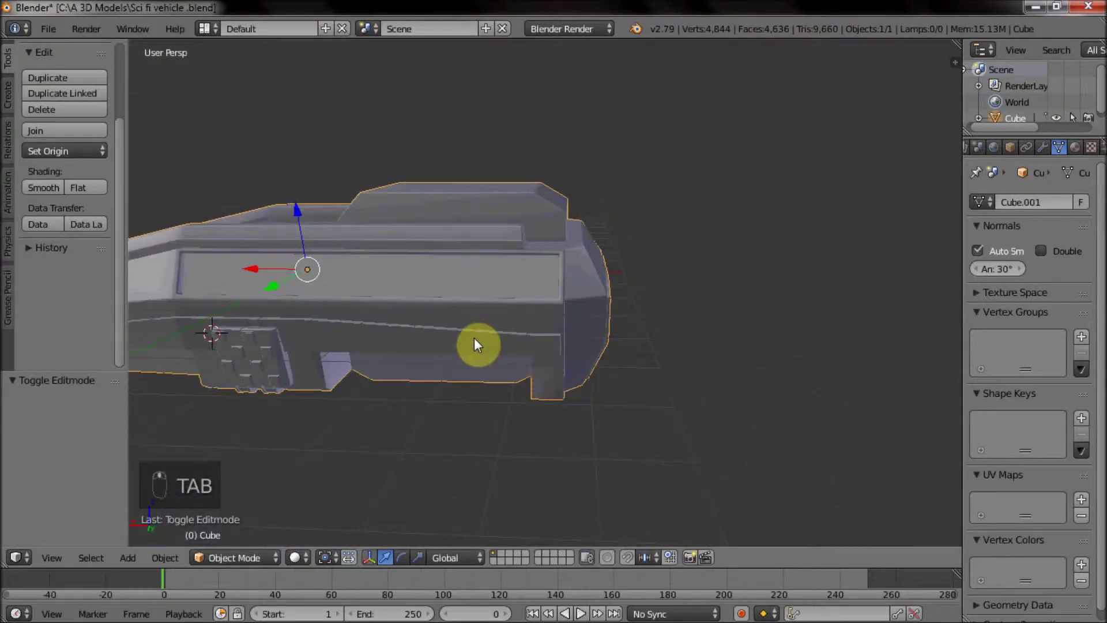
# Step: Select the angled side panel faces on the other side and inset them
pyautogui.moveTo(605, 344); pyautogui.dragTo(564, 347)
pyautogui.moveTo(513, 356); pyautogui.dragTo(467, 355)
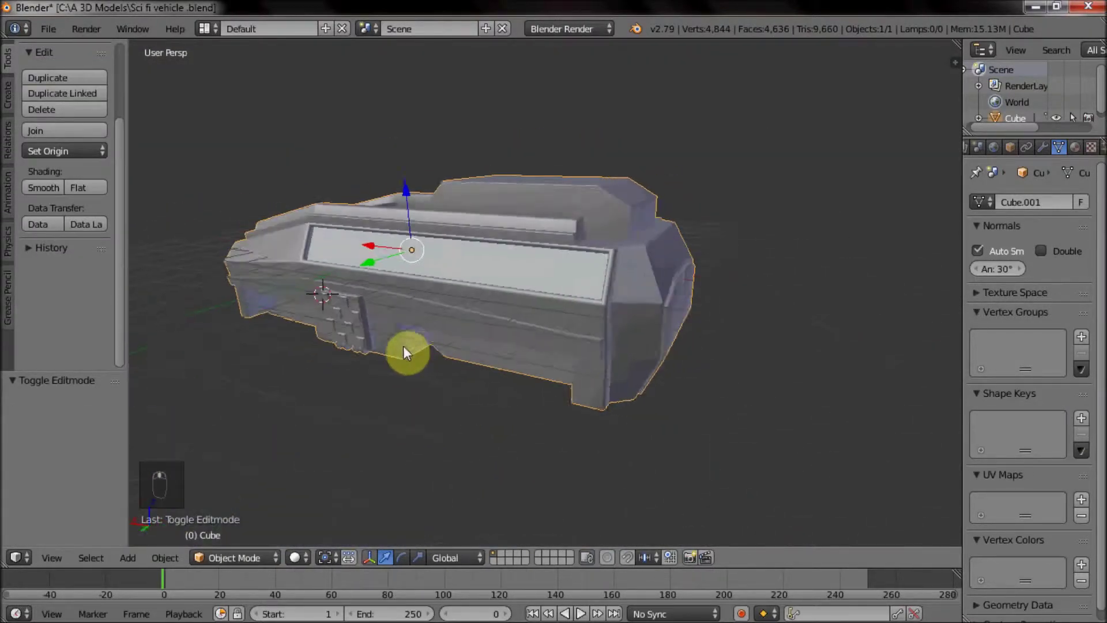
pyautogui.moveTo(363, 349); pyautogui.dragTo(540, 303)
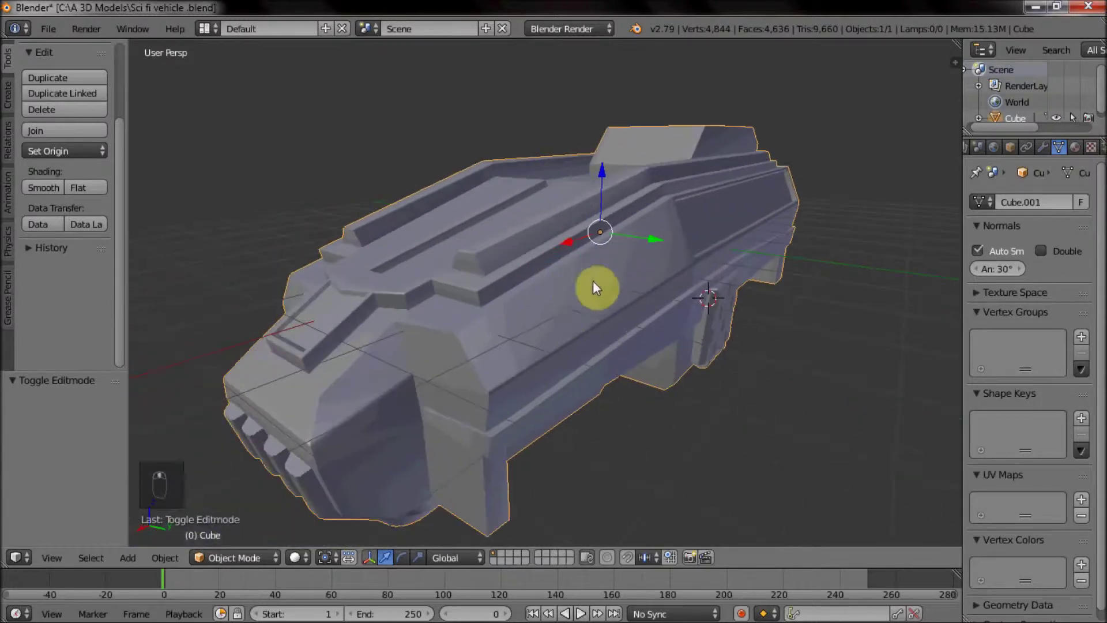
pyautogui.moveTo(567, 354); pyautogui.dragTo(495, 326)
pyautogui.press('Tab')
pyautogui.moveTo(510, 371); pyautogui.dragTo(621, 301)
pyautogui.rightClick(836, 355)
pyautogui.press('i')
pyautogui.press('e')
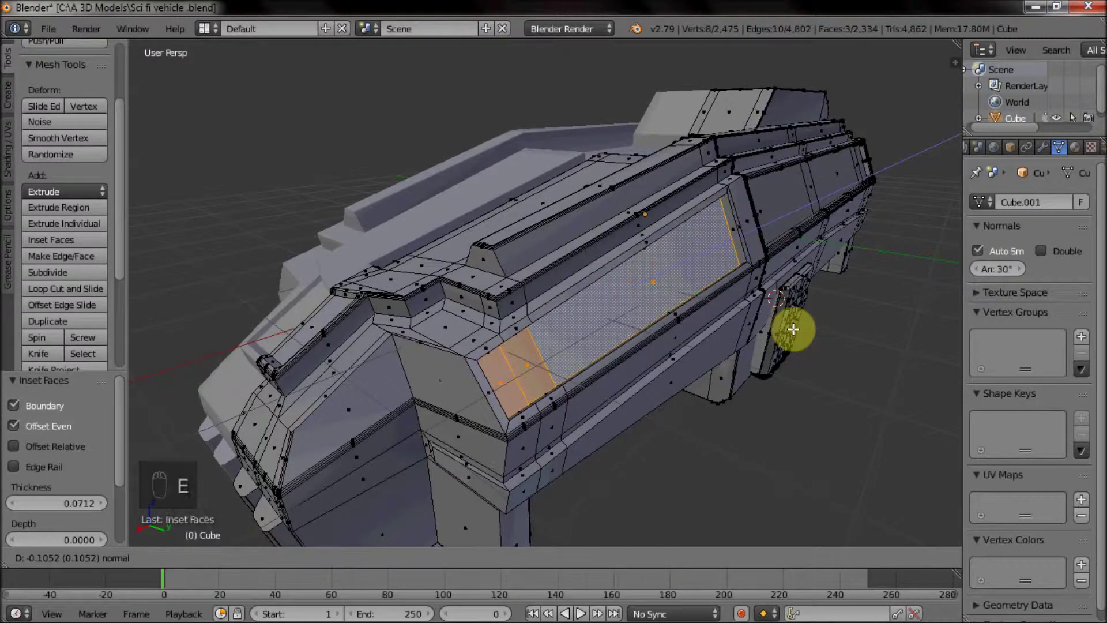
# Step: Push the inset faces into the hull to form the second window recess
pyautogui.moveTo(485, 556); pyautogui.dragTo(560, 301)
pyautogui.moveTo(687, 332); pyautogui.dragTo(934, 308)
pyautogui.moveTo(934, 308); pyautogui.dragTo(827, 200)
pyautogui.moveTo(819, 181); pyautogui.dragTo(716, 132)
pyautogui.moveTo(635, 103); pyautogui.dragTo(366, 234)
pyautogui.middleClick(492, 231)
pyautogui.moveTo(352, 428); pyautogui.dragTo(358, 446)
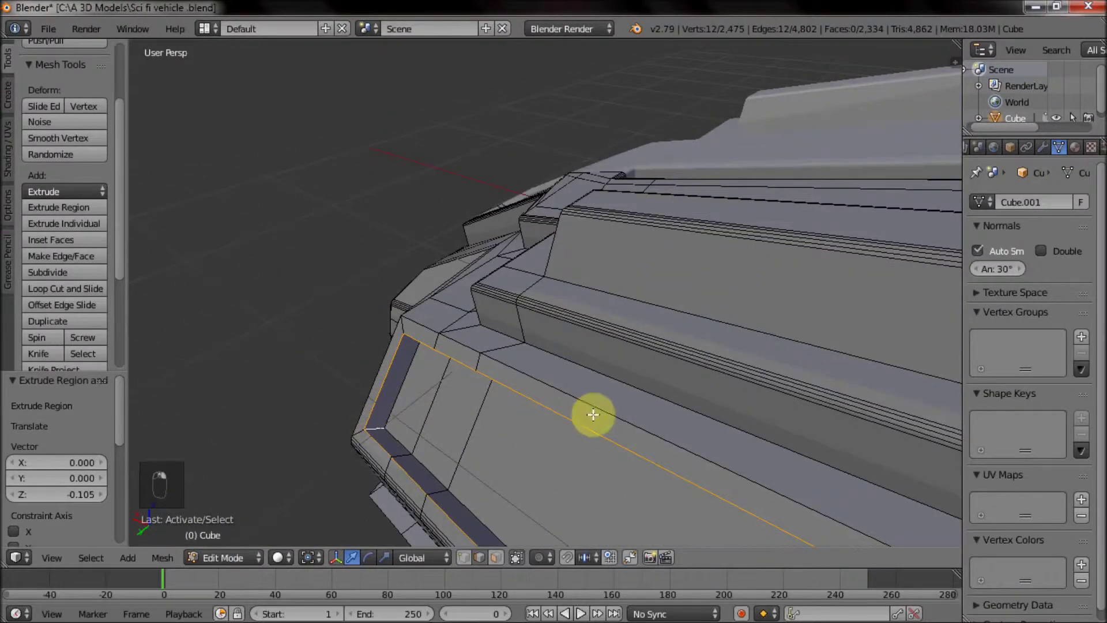
# Step: Bevel the recess rim with four segments and leave Edit Mode
pyautogui.press('ctrl+b')
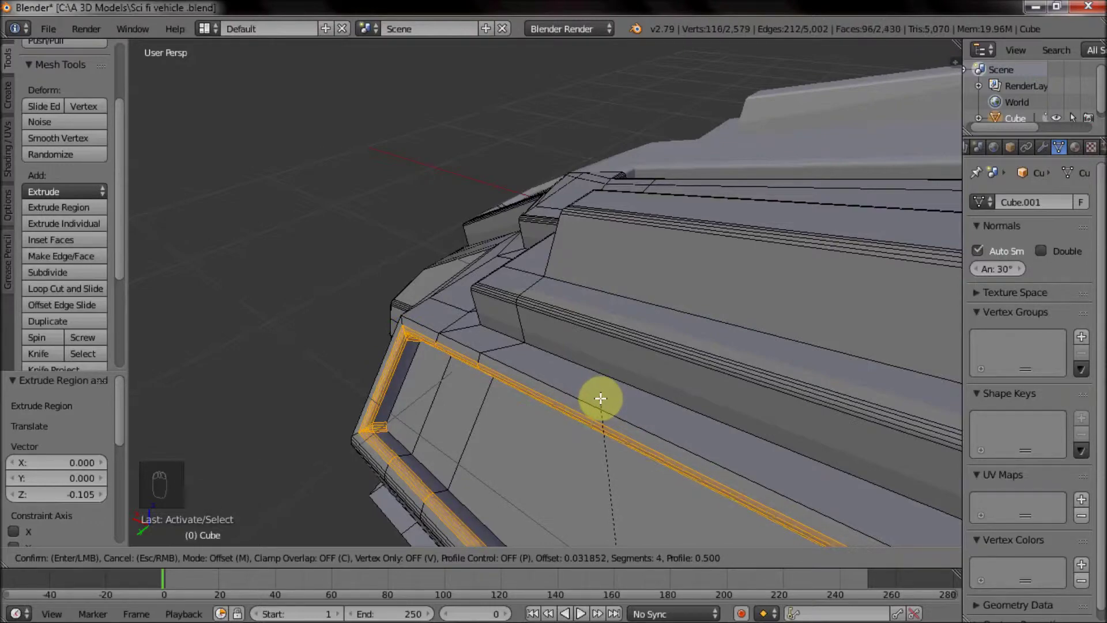
pyautogui.middleClick(535, 397)
pyautogui.moveTo(394, 377); pyautogui.dragTo(753, 373)
pyautogui.middleClick(775, 376)
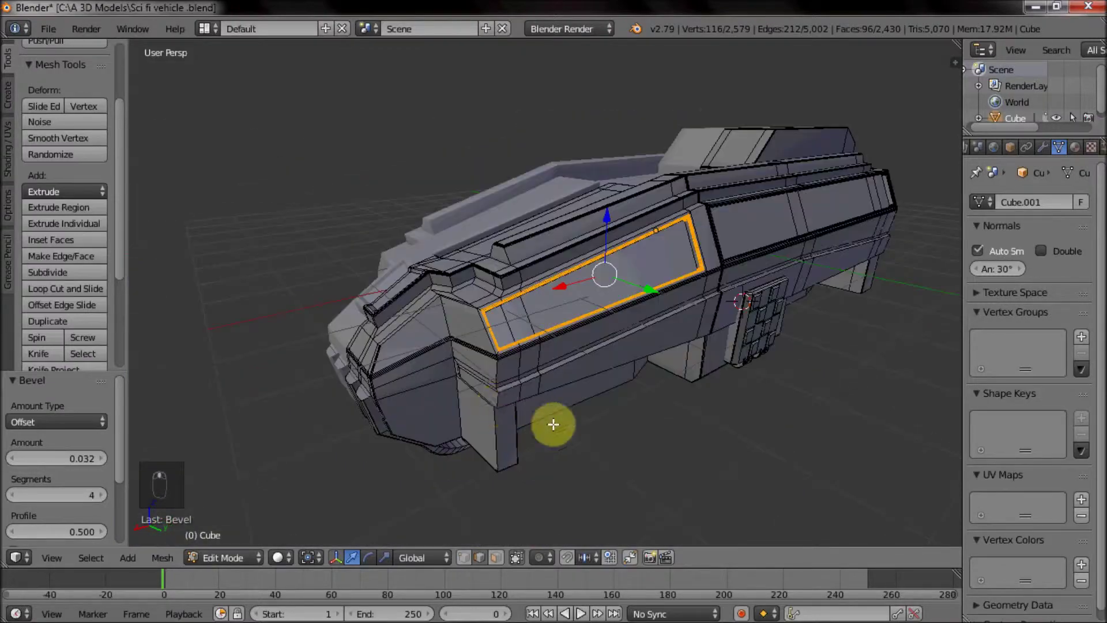
pyautogui.press('Tab')
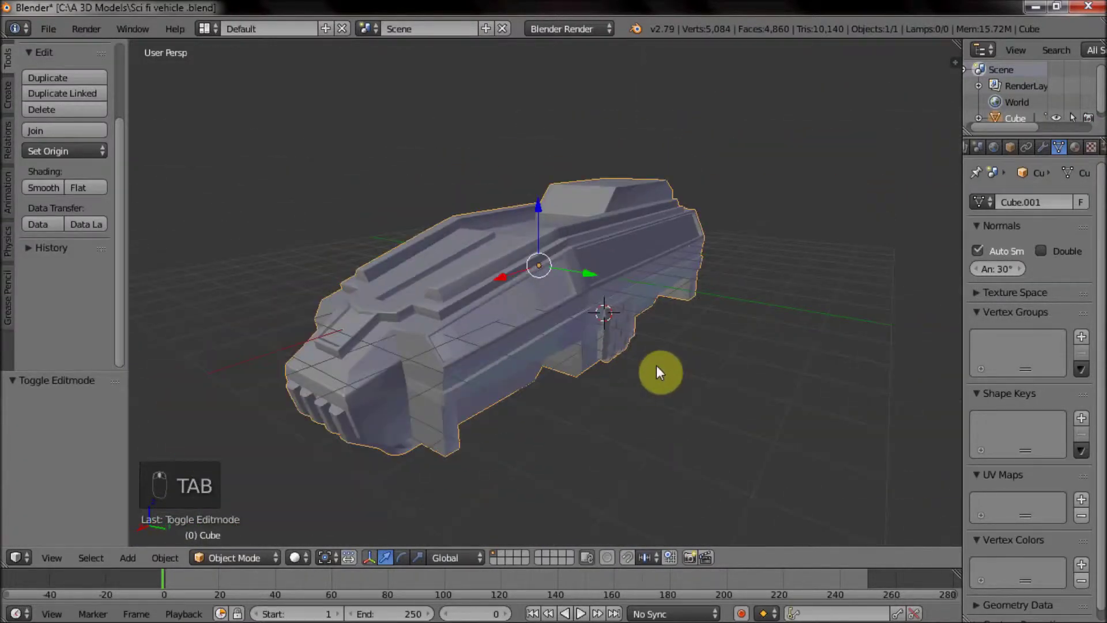
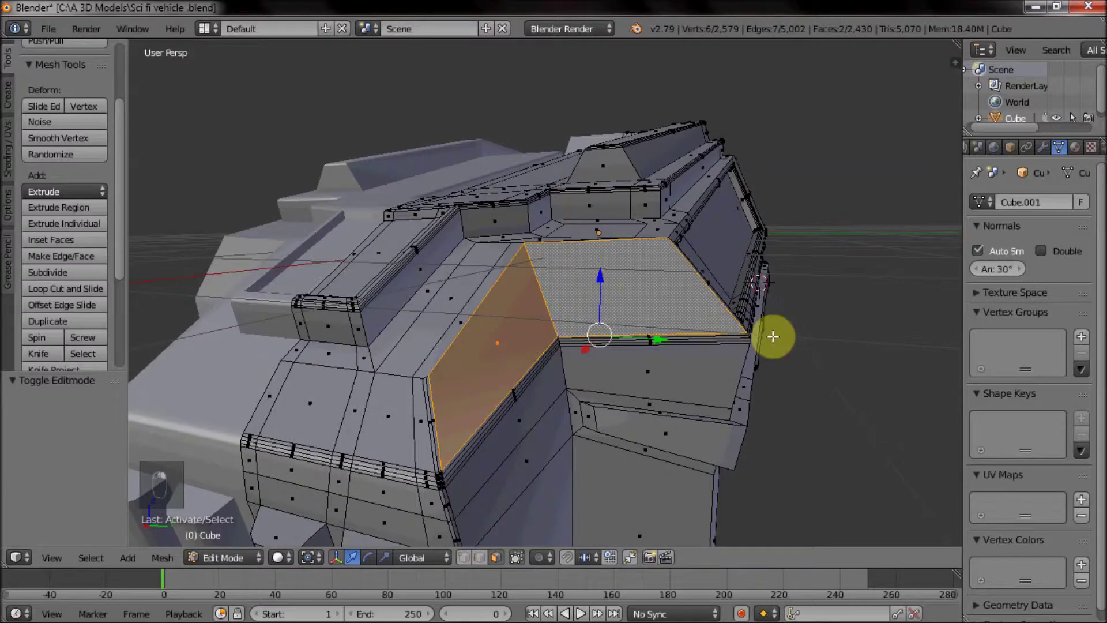
# Step: Inset the front section's top faces and sink them into the hull as a recess
pyautogui.press('i')
pyautogui.moveTo(529, 390); pyautogui.dragTo(520, 367)
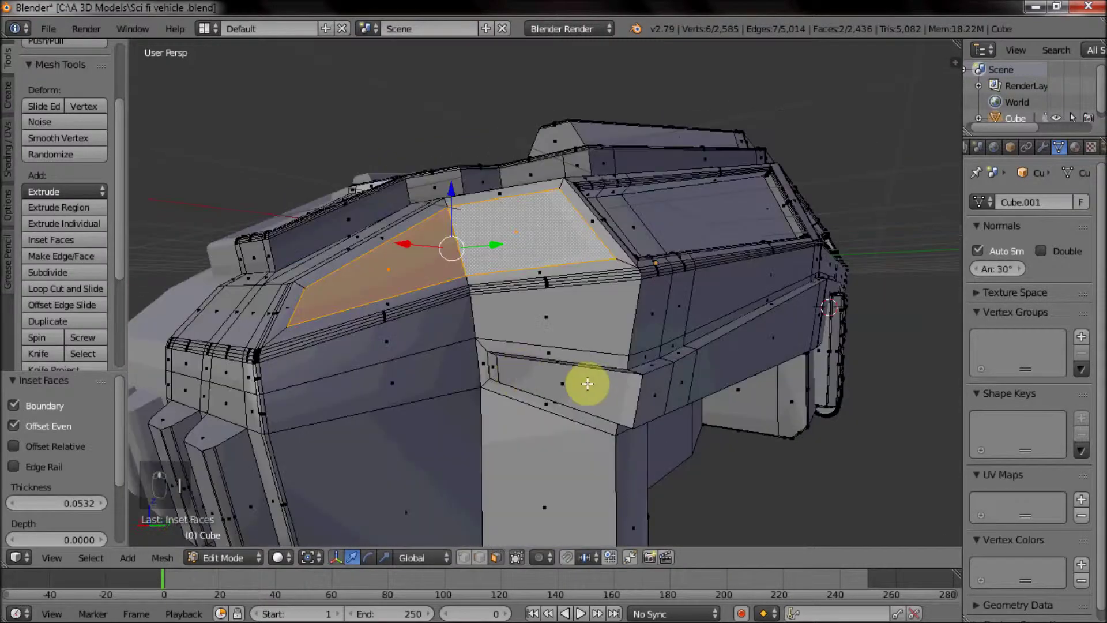
pyautogui.press('e')
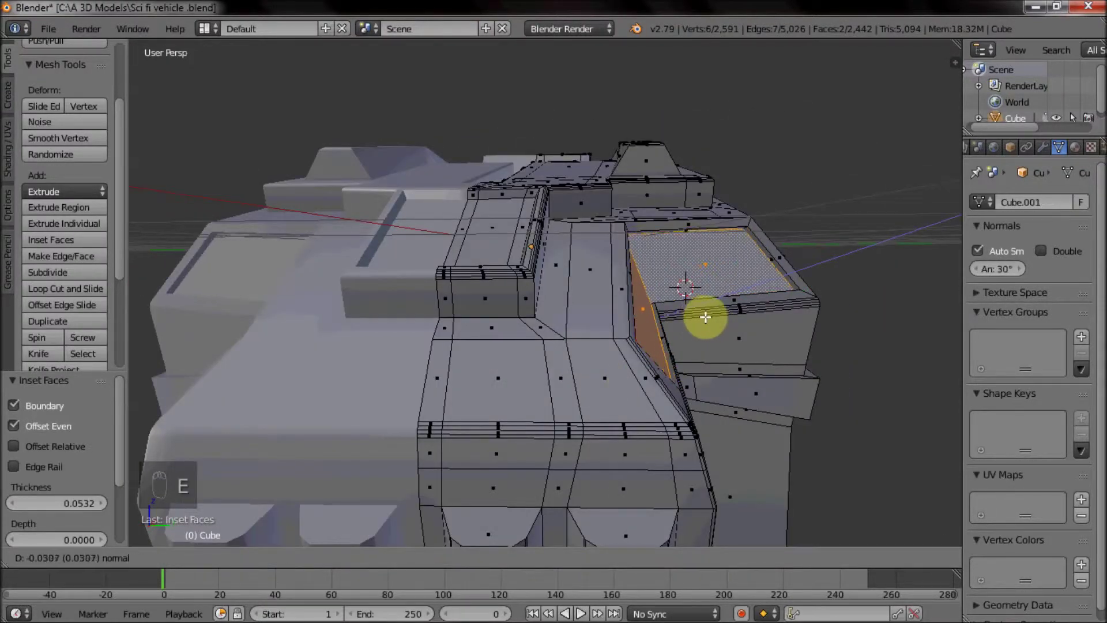
pyautogui.moveTo(617, 343); pyautogui.dragTo(585, 346)
pyautogui.moveTo(586, 346); pyautogui.dragTo(518, 335)
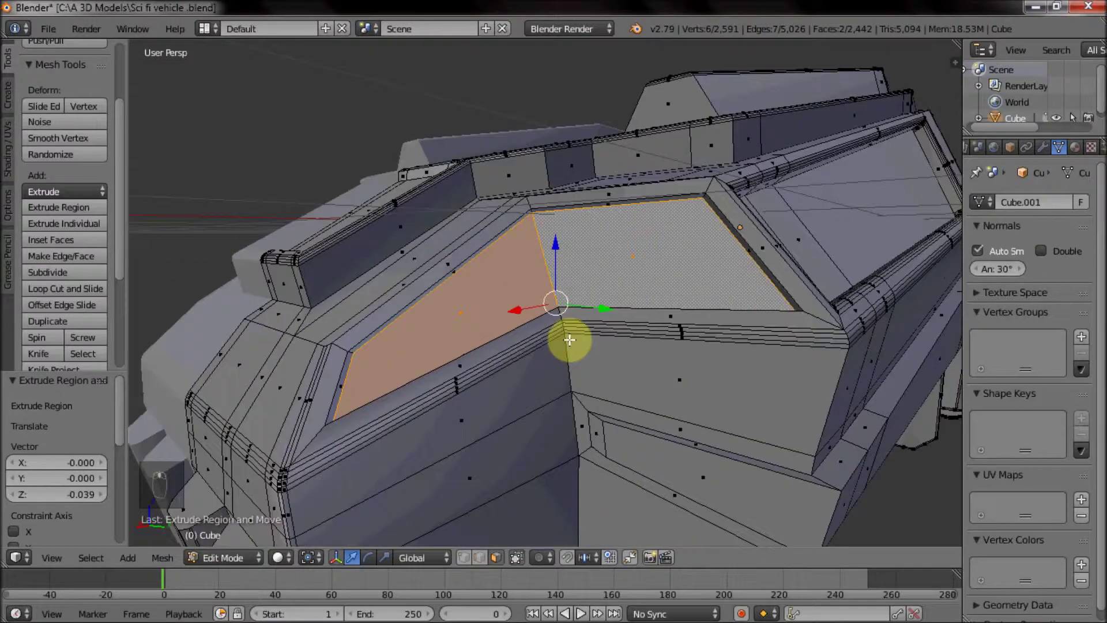
pyautogui.click(484, 535)
pyautogui.middleClick(414, 331)
pyautogui.doubleClick(403, 331)
pyautogui.middleClick(402, 332)
pyautogui.middleClick(579, 286)
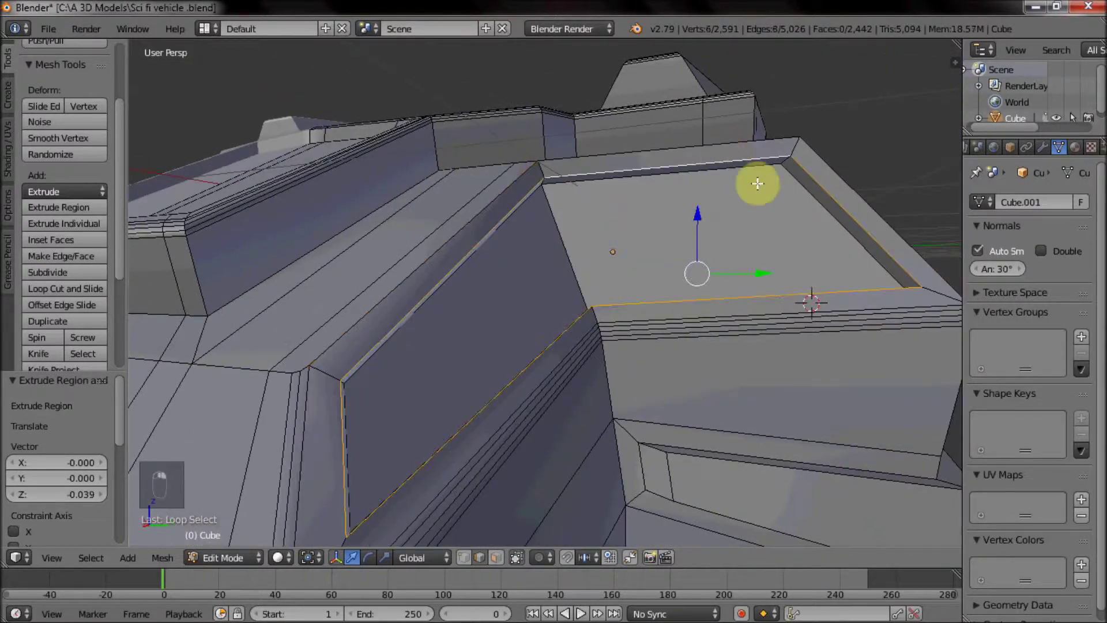
pyautogui.moveTo(794, 173); pyautogui.dragTo(787, 157)
# Step: Select the recess rim edge loops, using wireframe to reach hidden edges
pyautogui.press('ctrl+z')
pyautogui.click(787, 157)
pyautogui.press('ctrl+z')
pyautogui.click(790, 157)
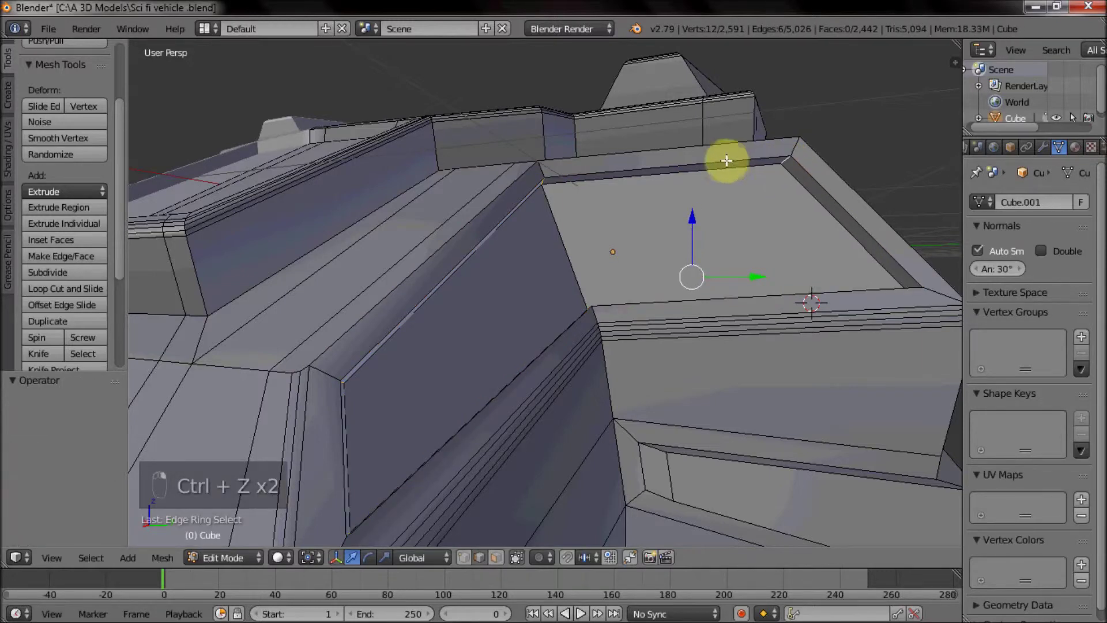
pyautogui.press('ctrl+z')
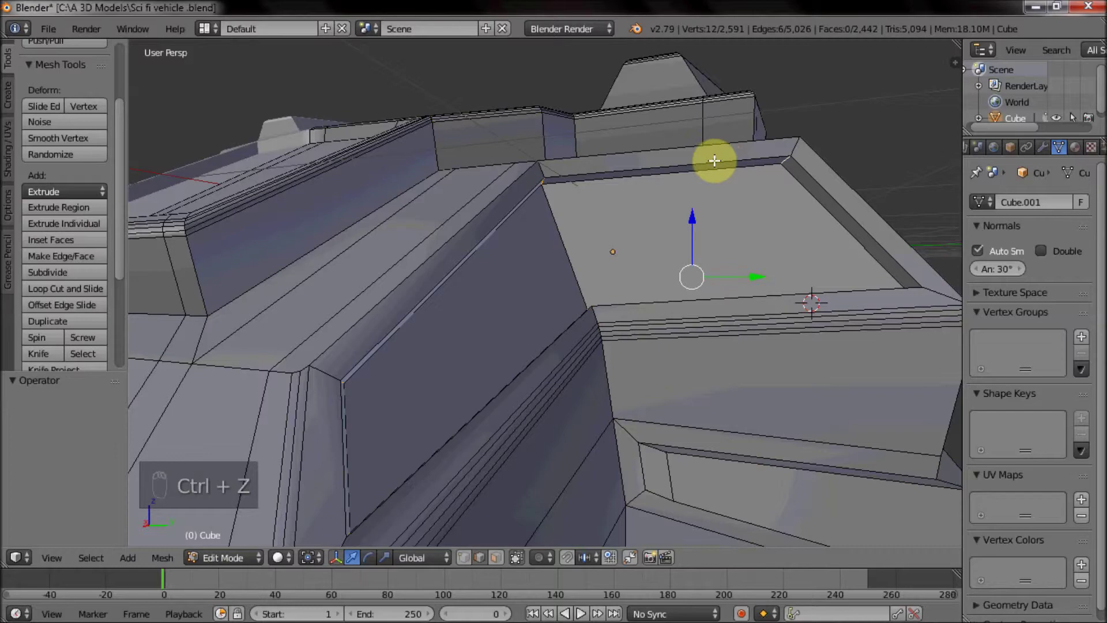
pyautogui.press('z')
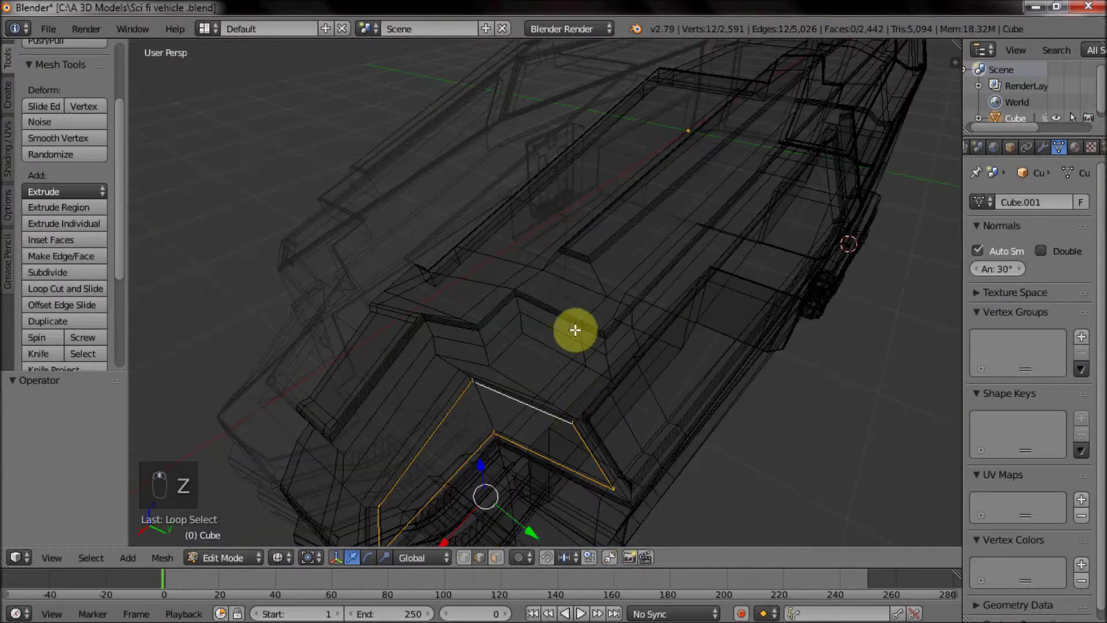
pyautogui.press('z')
pyautogui.middleClick(639, 296)
# Step: Bevel the rim edges with 3 segments, redoing it to adjust the width
pyautogui.press('ctrl+b')
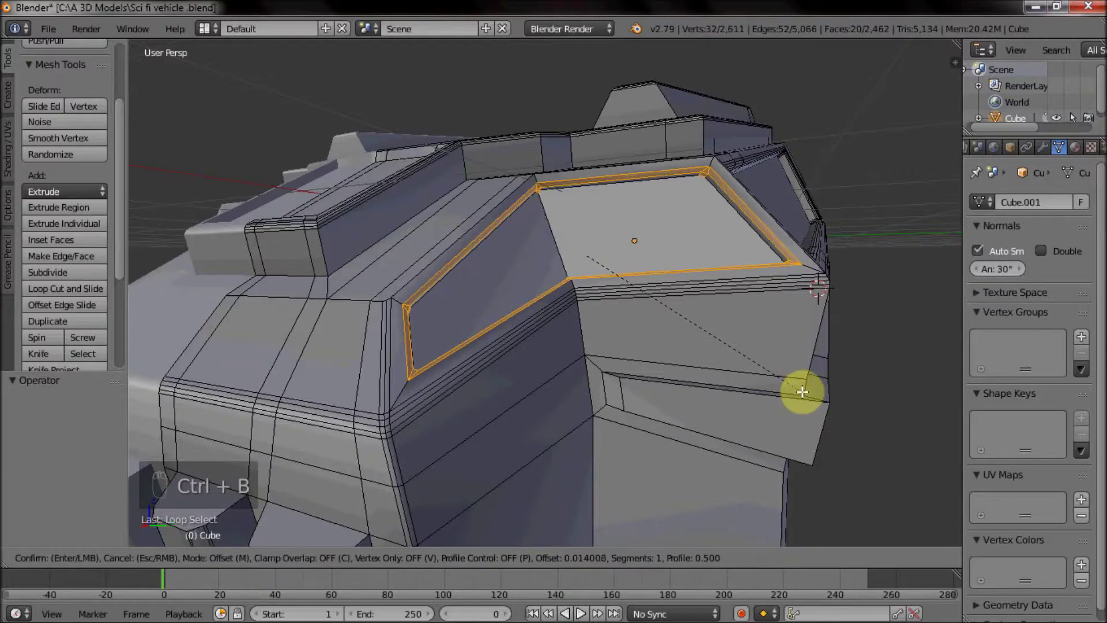
pyautogui.moveTo(803, 387); pyautogui.dragTo(679, 299)
pyautogui.press('ctrl+z')
pyautogui.press('ctrl+b')
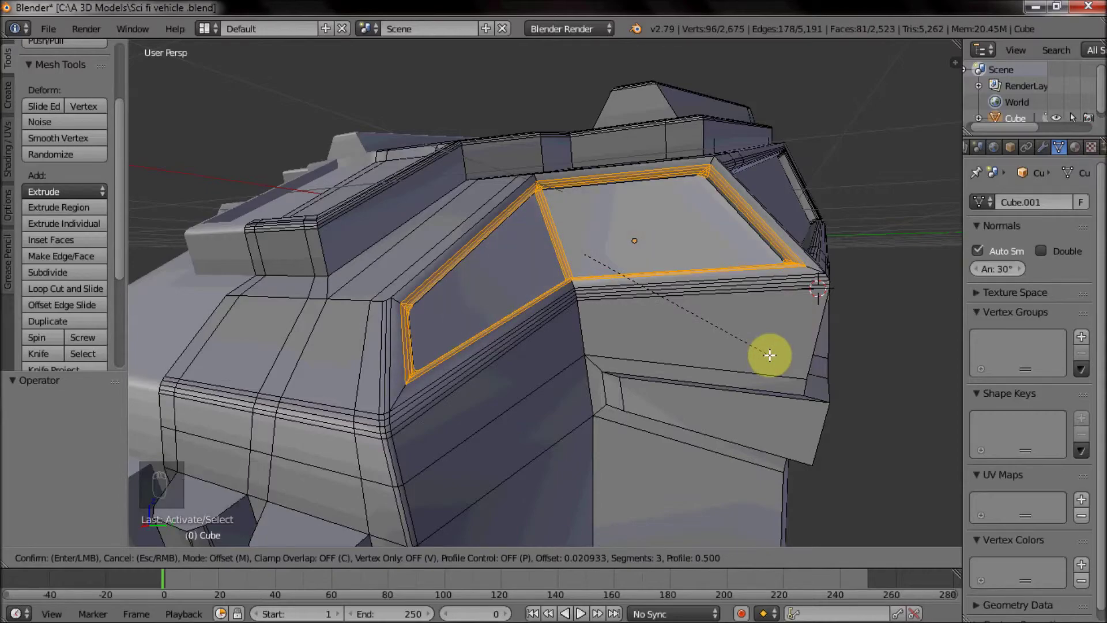
pyautogui.moveTo(656, 366); pyautogui.dragTo(617, 324)
pyautogui.middleClick(663, 367)
# Step: Zoom in to inspect the beveled rim and leave Edit Mode
pyautogui.moveTo(650, 430); pyautogui.dragTo(714, 462)
pyautogui.moveTo(760, 462); pyautogui.dragTo(649, 377)
pyautogui.moveTo(651, 377); pyautogui.dragTo(700, 401)
pyautogui.middleClick(690, 399)
pyautogui.press('Tab')
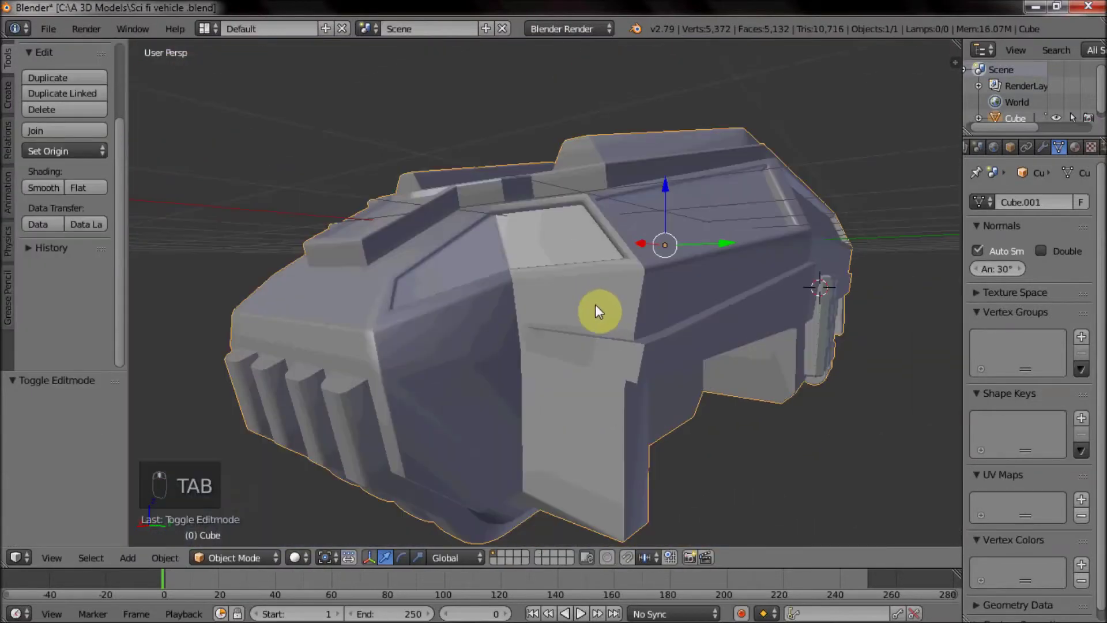